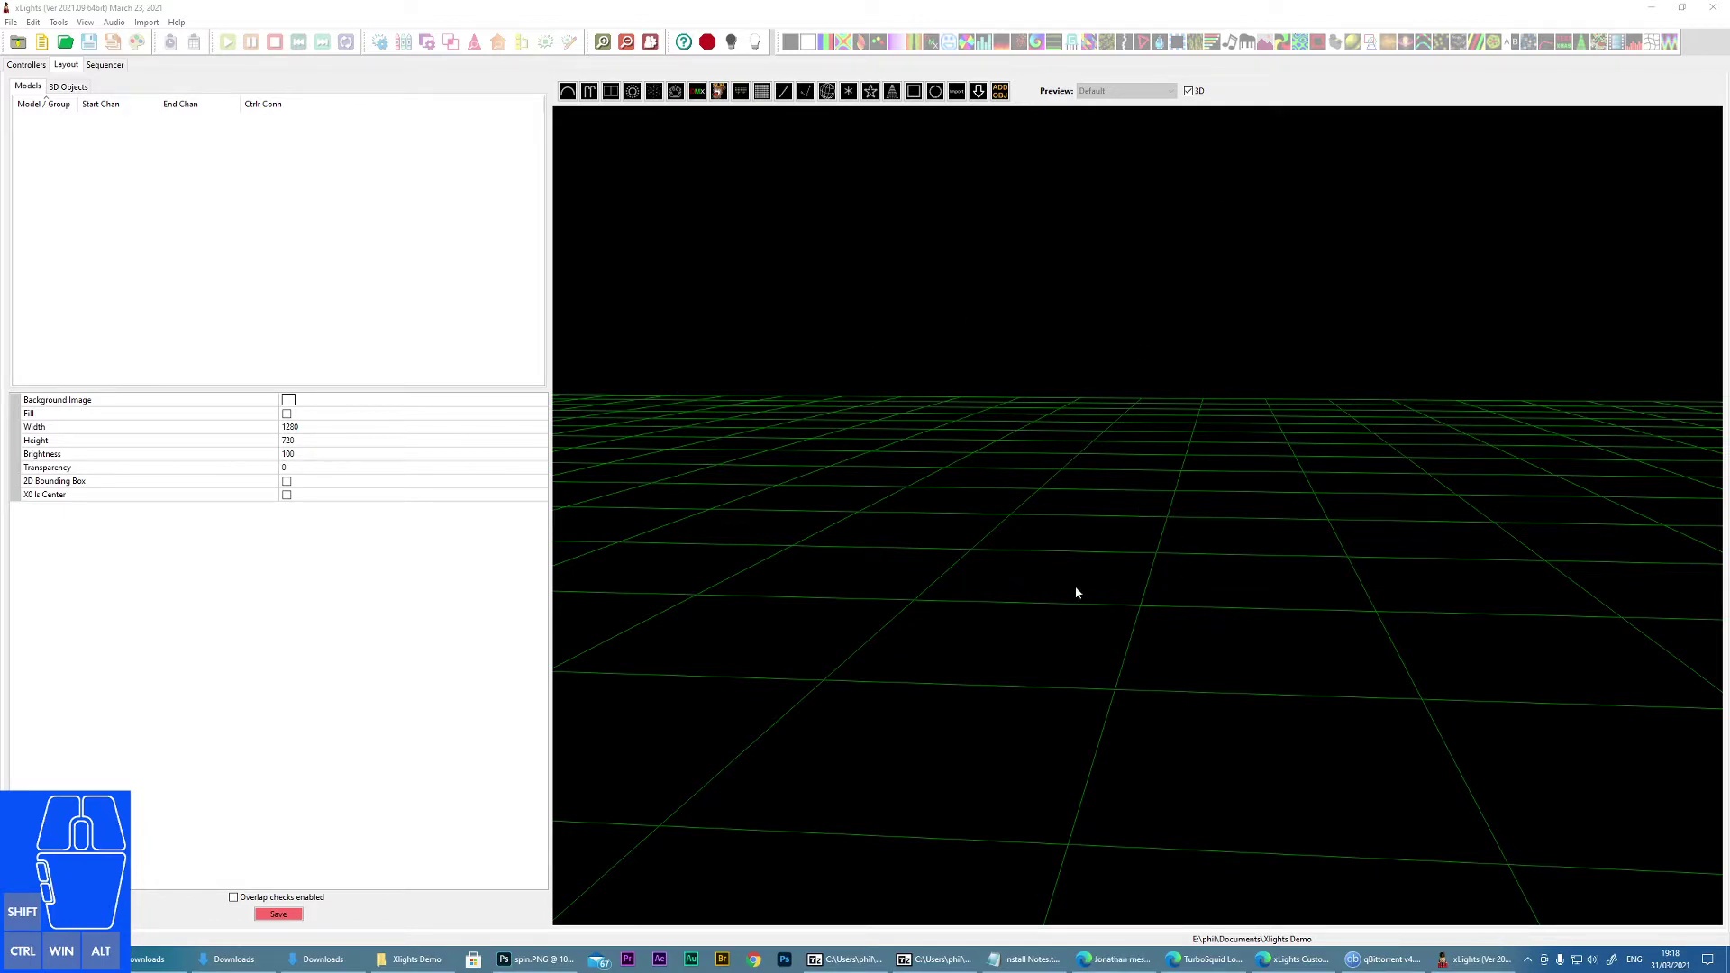
Step: Show the layout's 3D Objects list and select the Gridlines object to view its settings
{"action": "left_click", "coordinate": [1055, 535]}
{"action": "scroll", "scroll_direction": "down", "scroll_amount": 3}
{"action": "scroll", "scroll_direction": "down", "scroll_amount": 3}
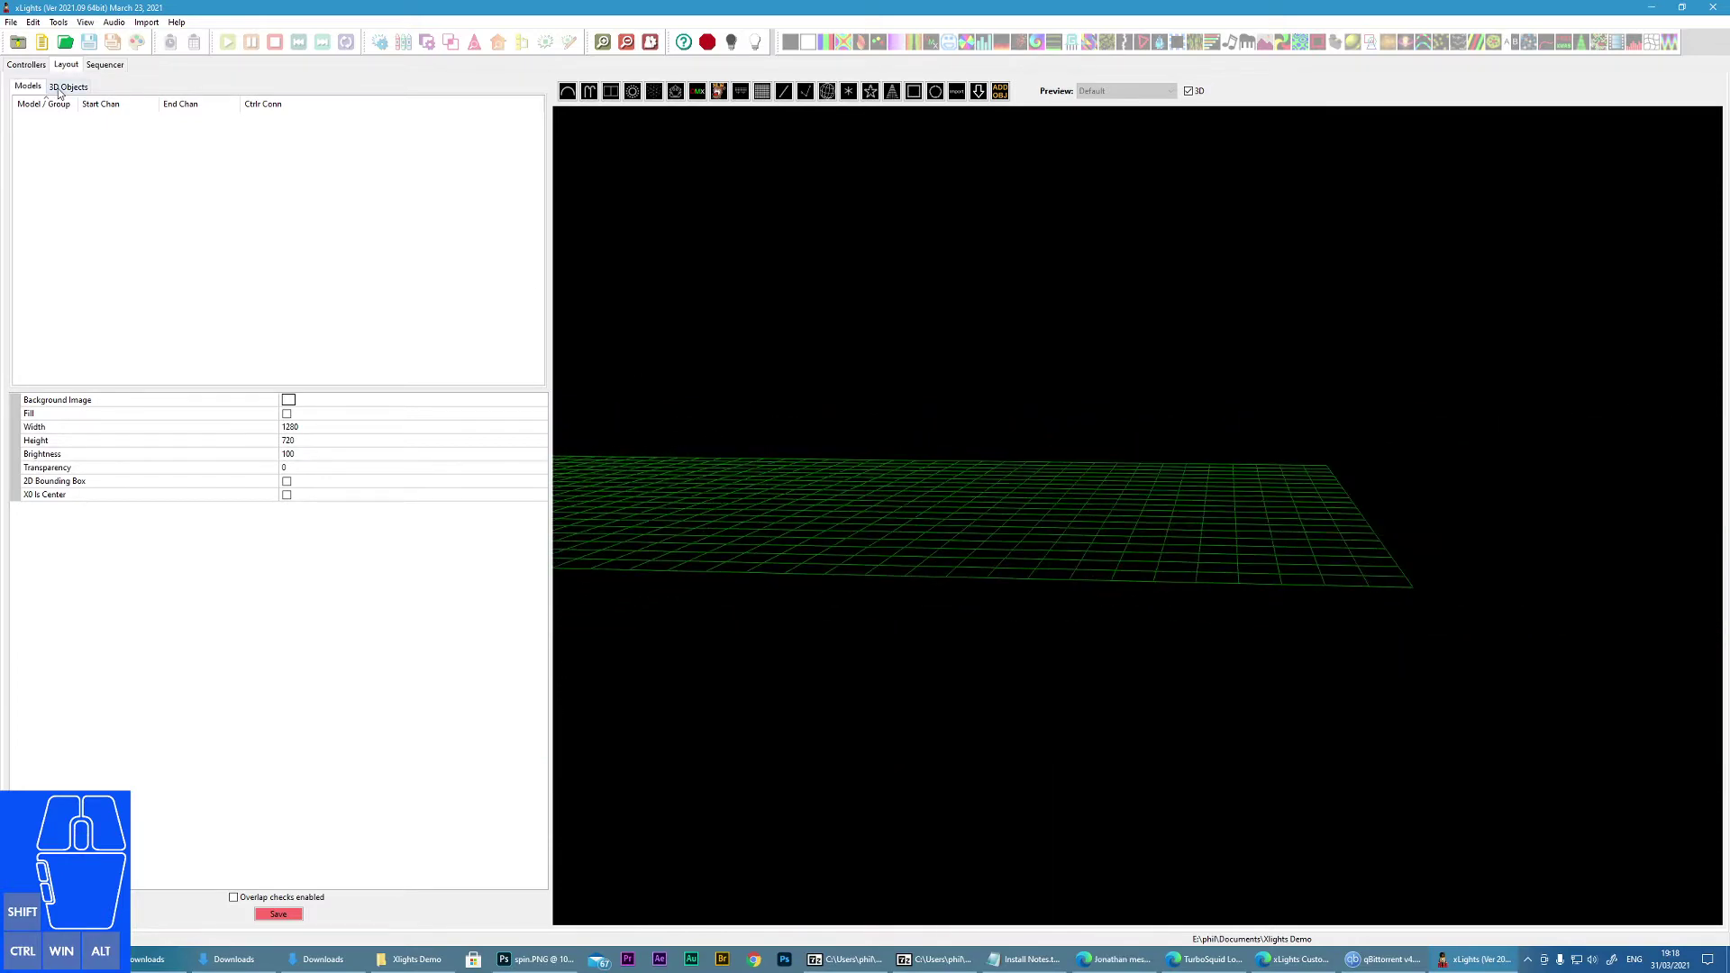
{"action": "left_click", "coordinate": [58, 91]}
{"action": "left_click", "coordinate": [57, 123]}
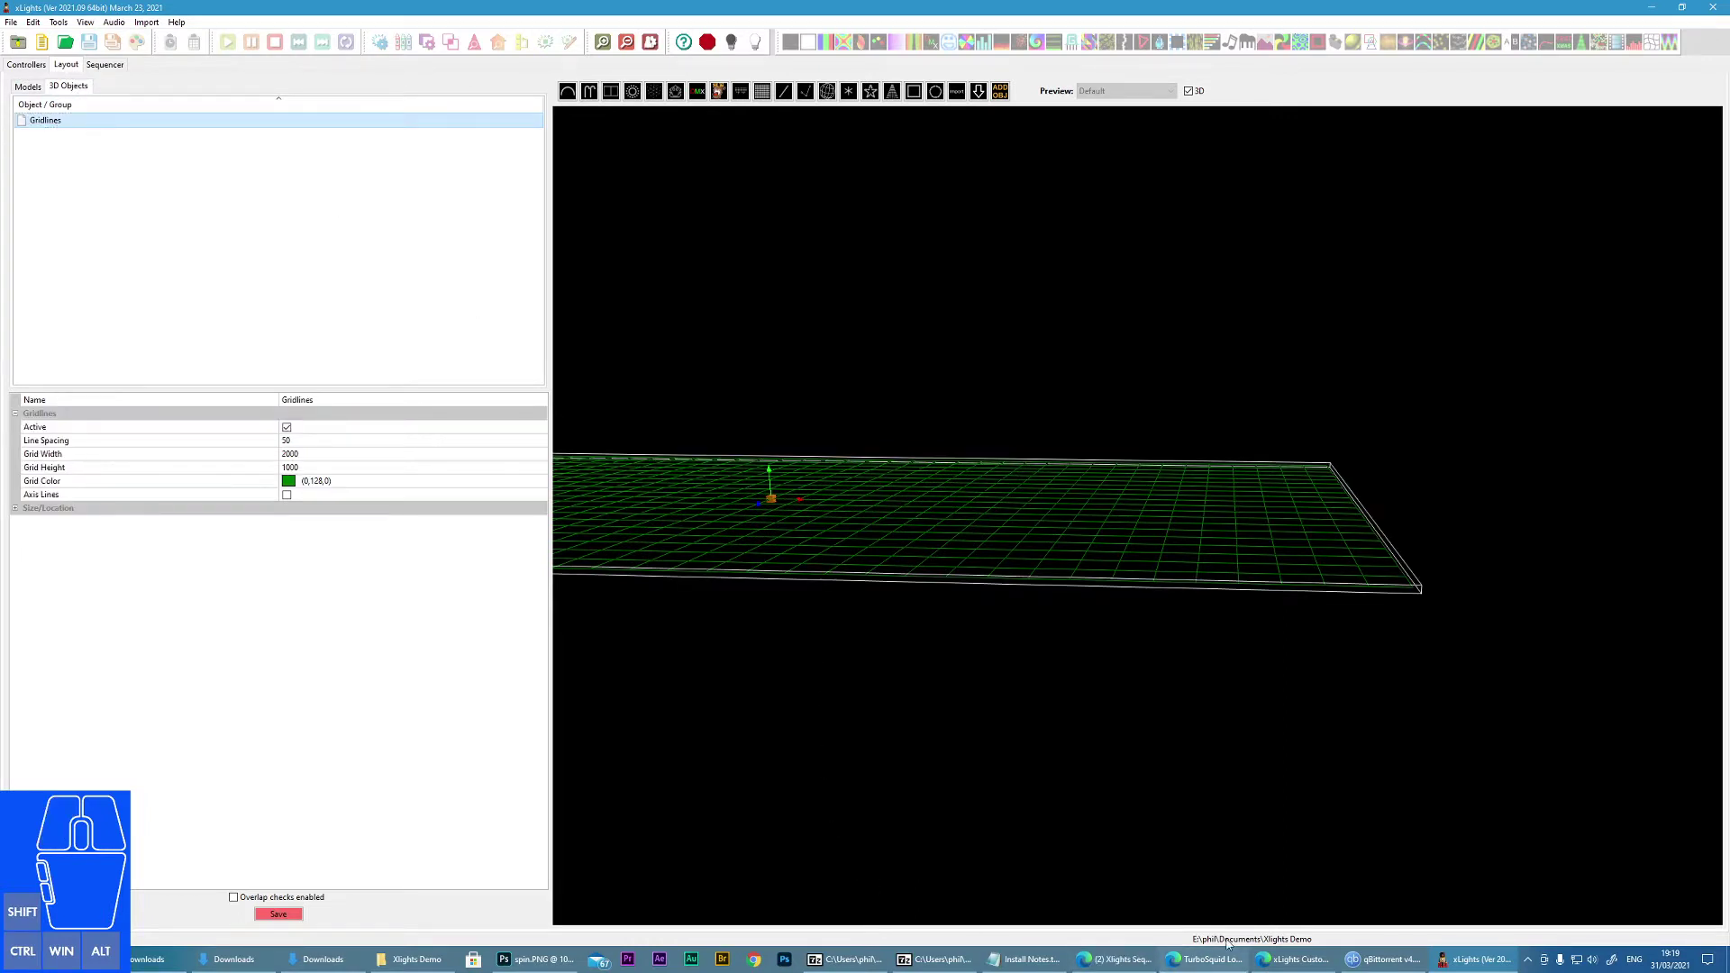
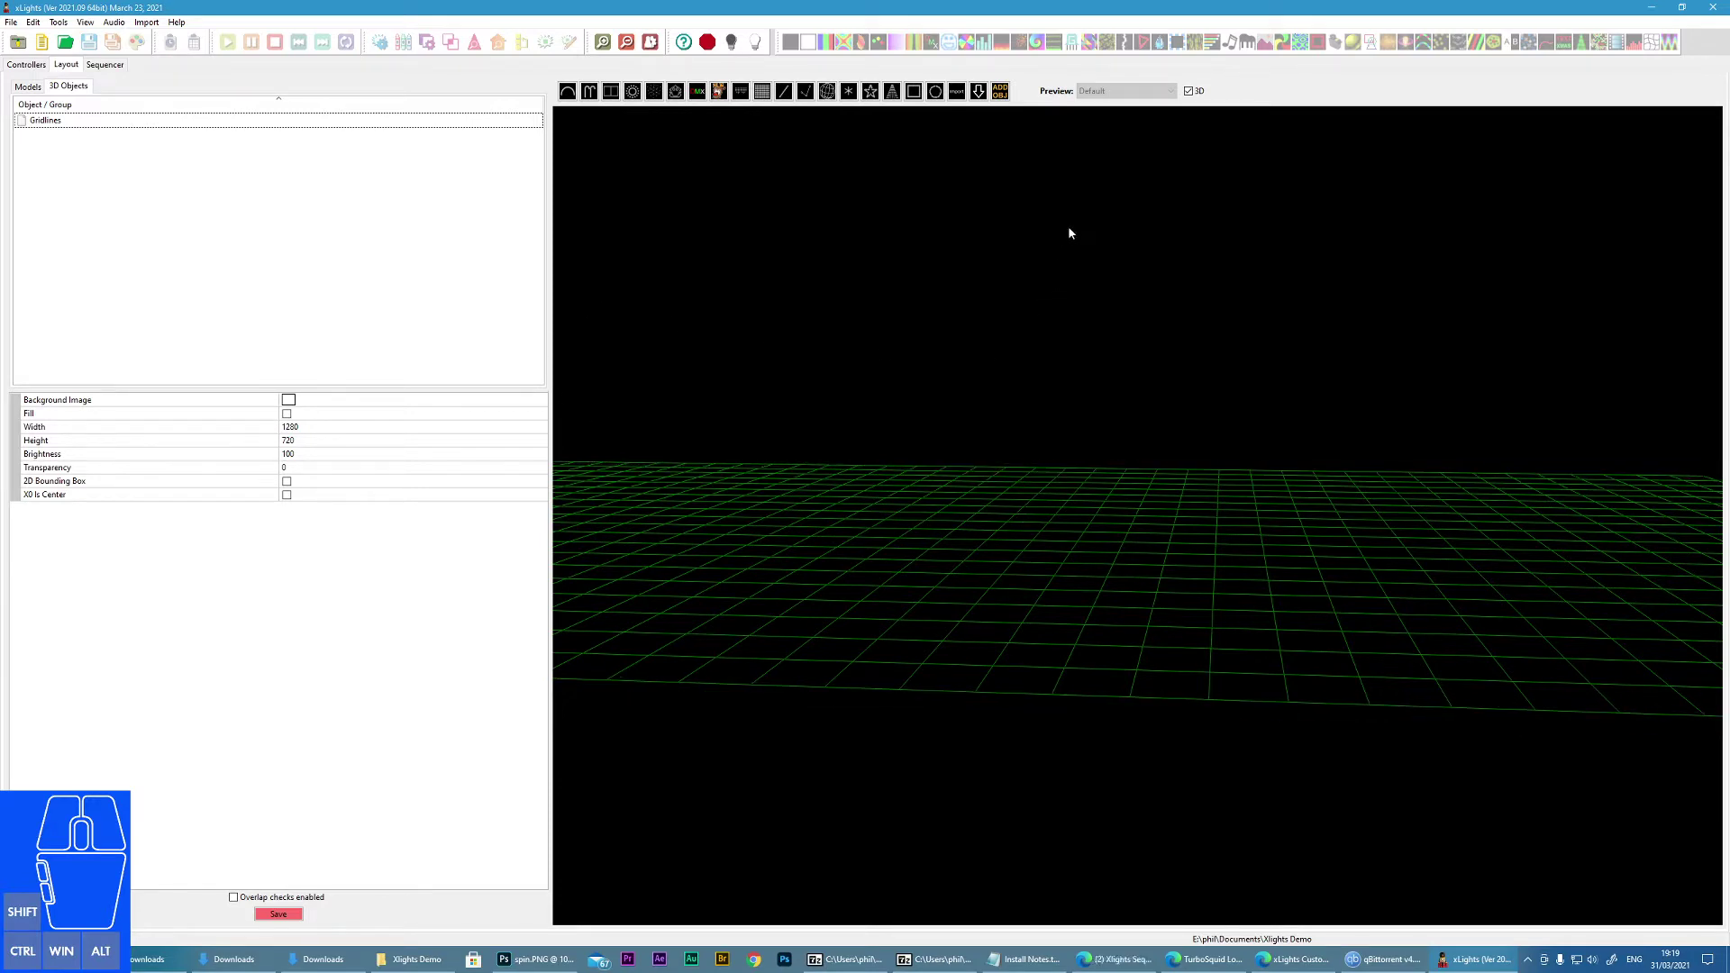
Step: Add a Mesh 3D object and load the phil.obj castle model into it
{"action": "left_click", "coordinate": [1007, 95]}
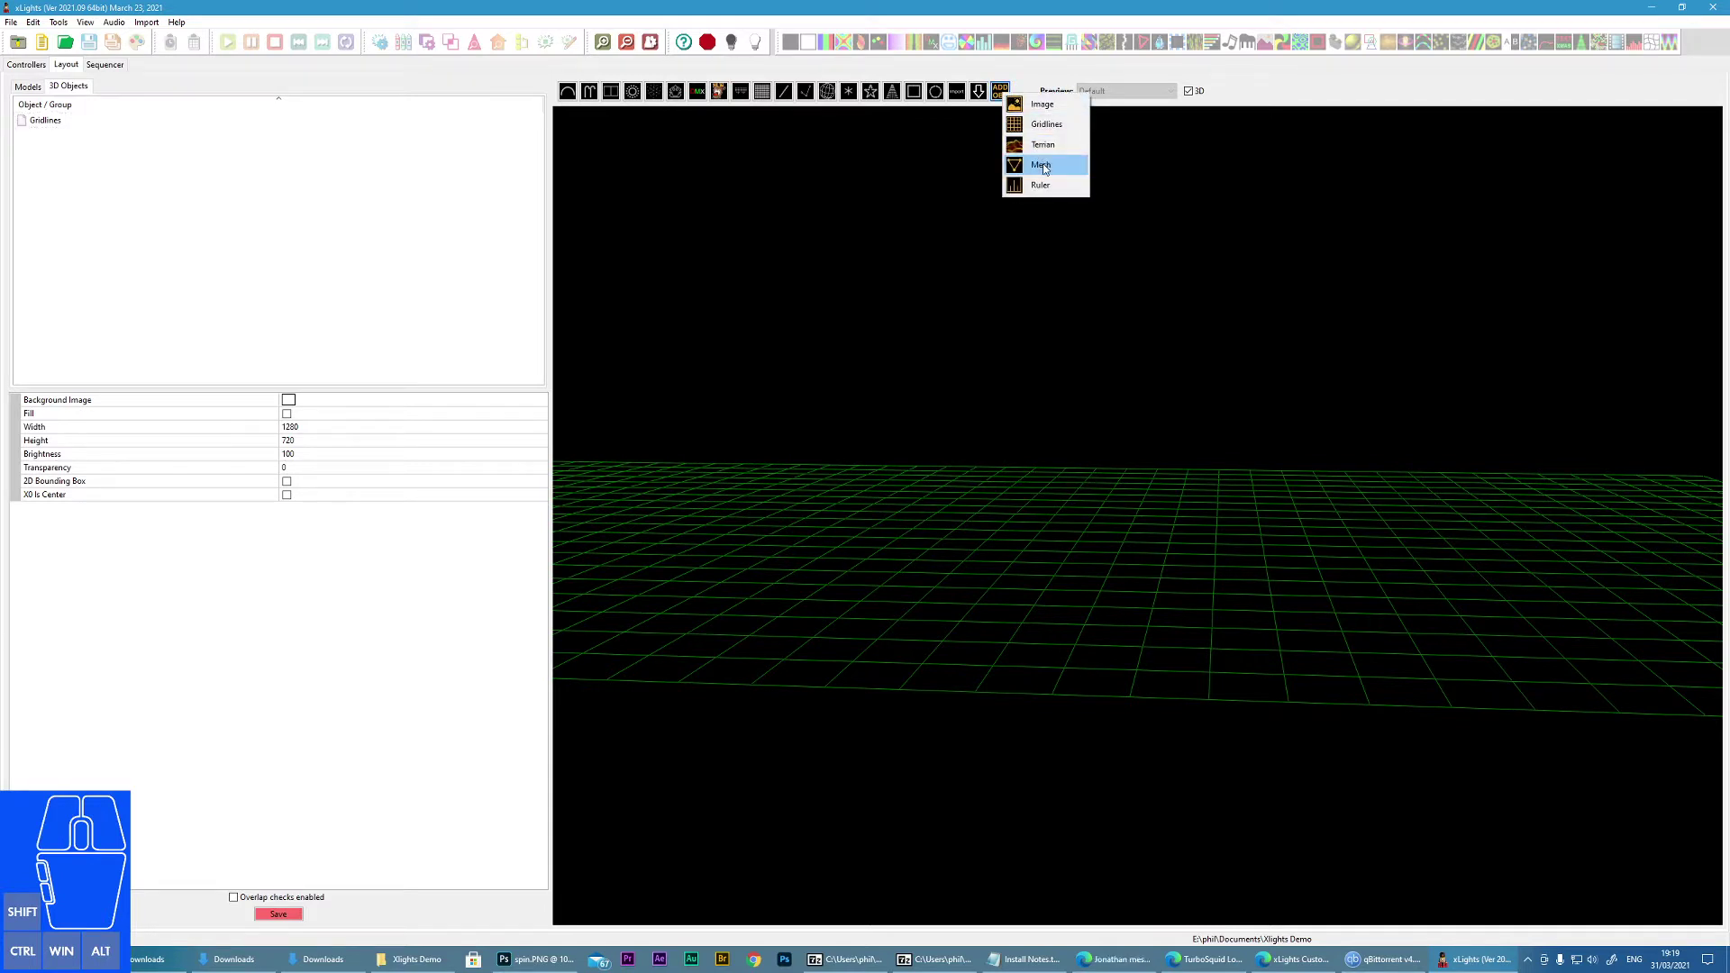
{"action": "left_click", "coordinate": [1048, 166]}
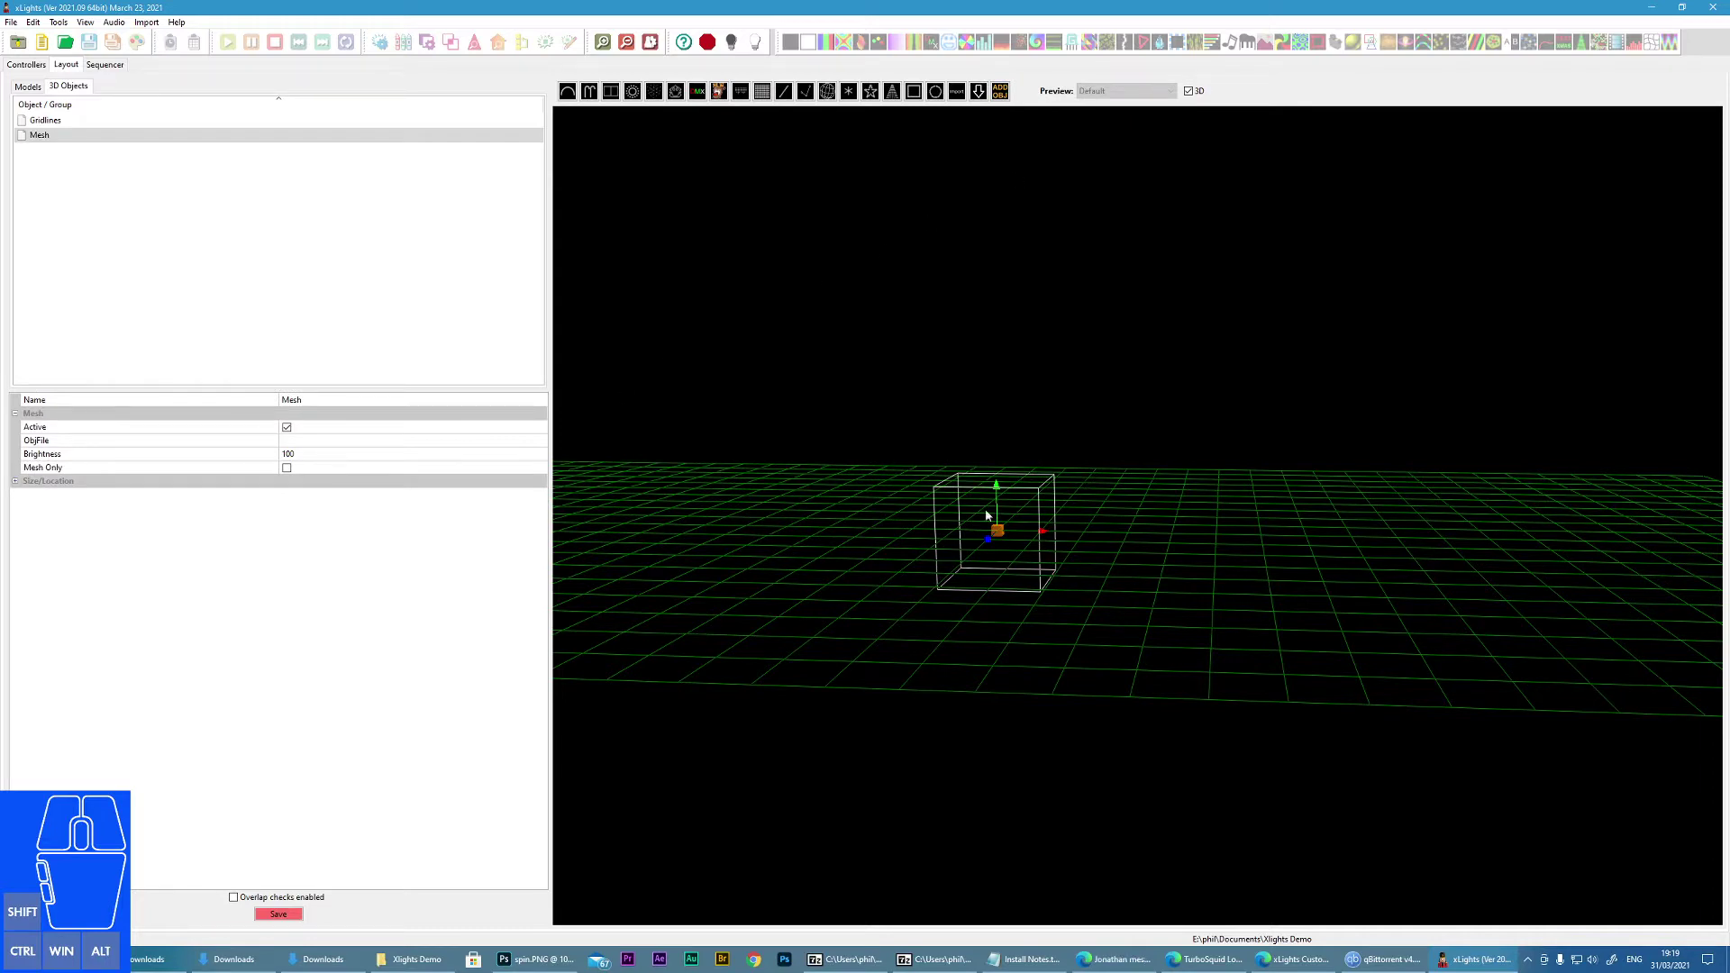
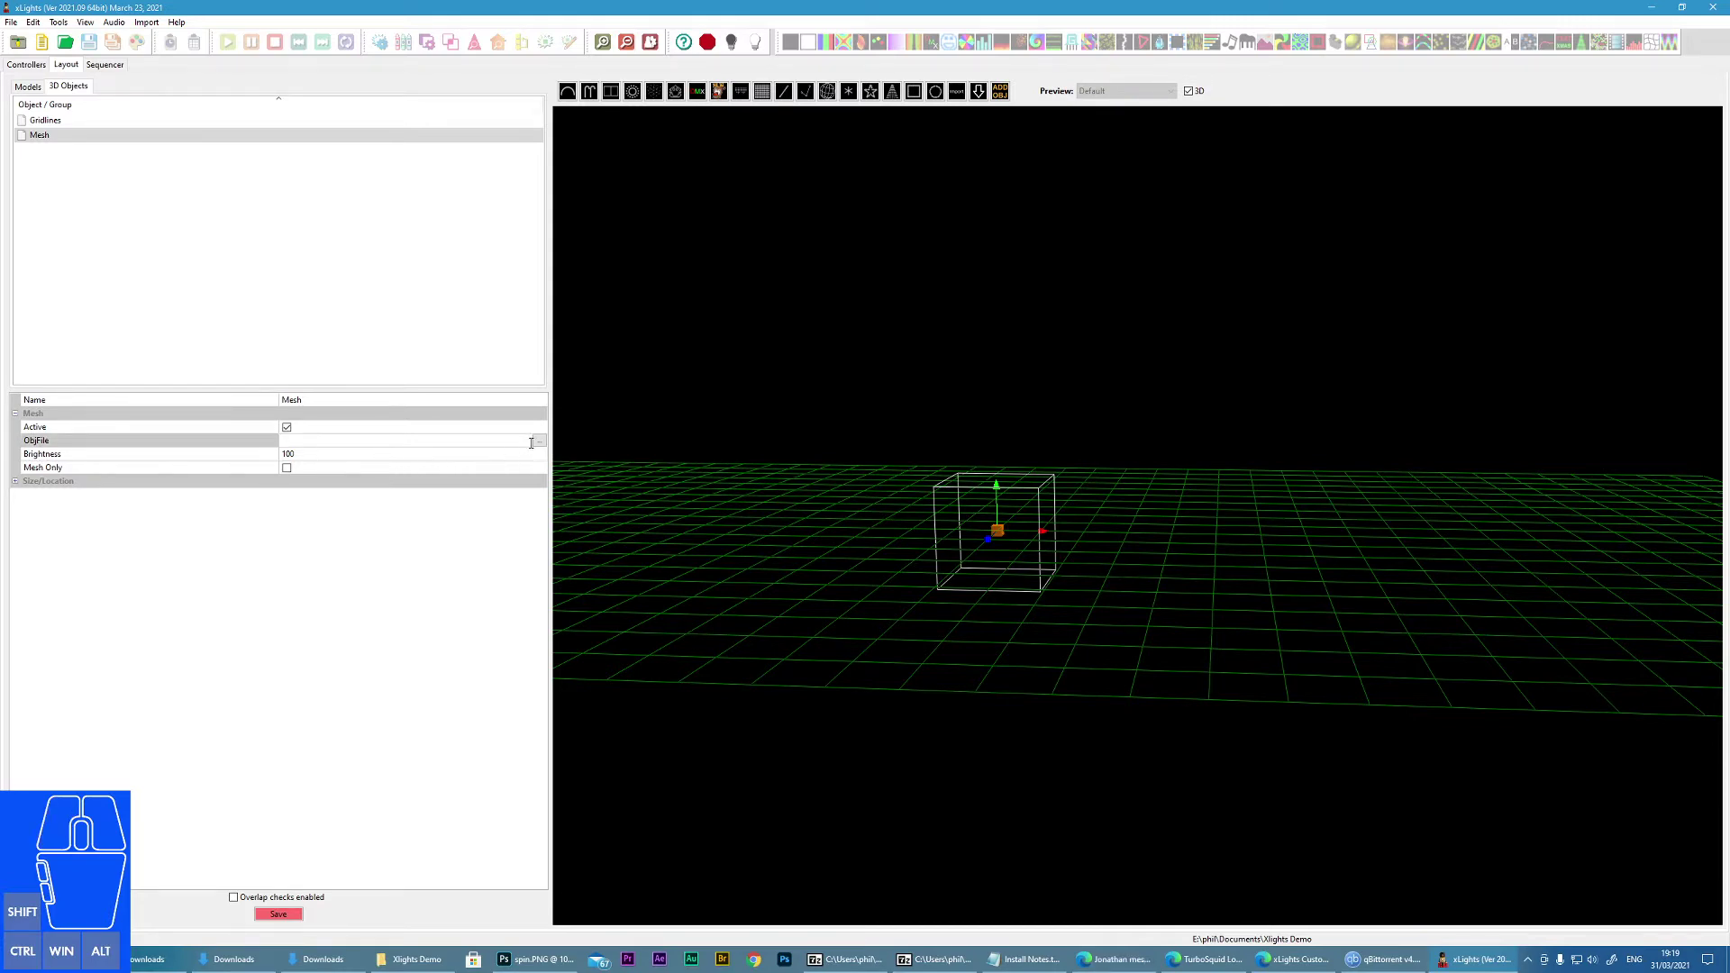
{"action": "left_click", "coordinate": [546, 445]}
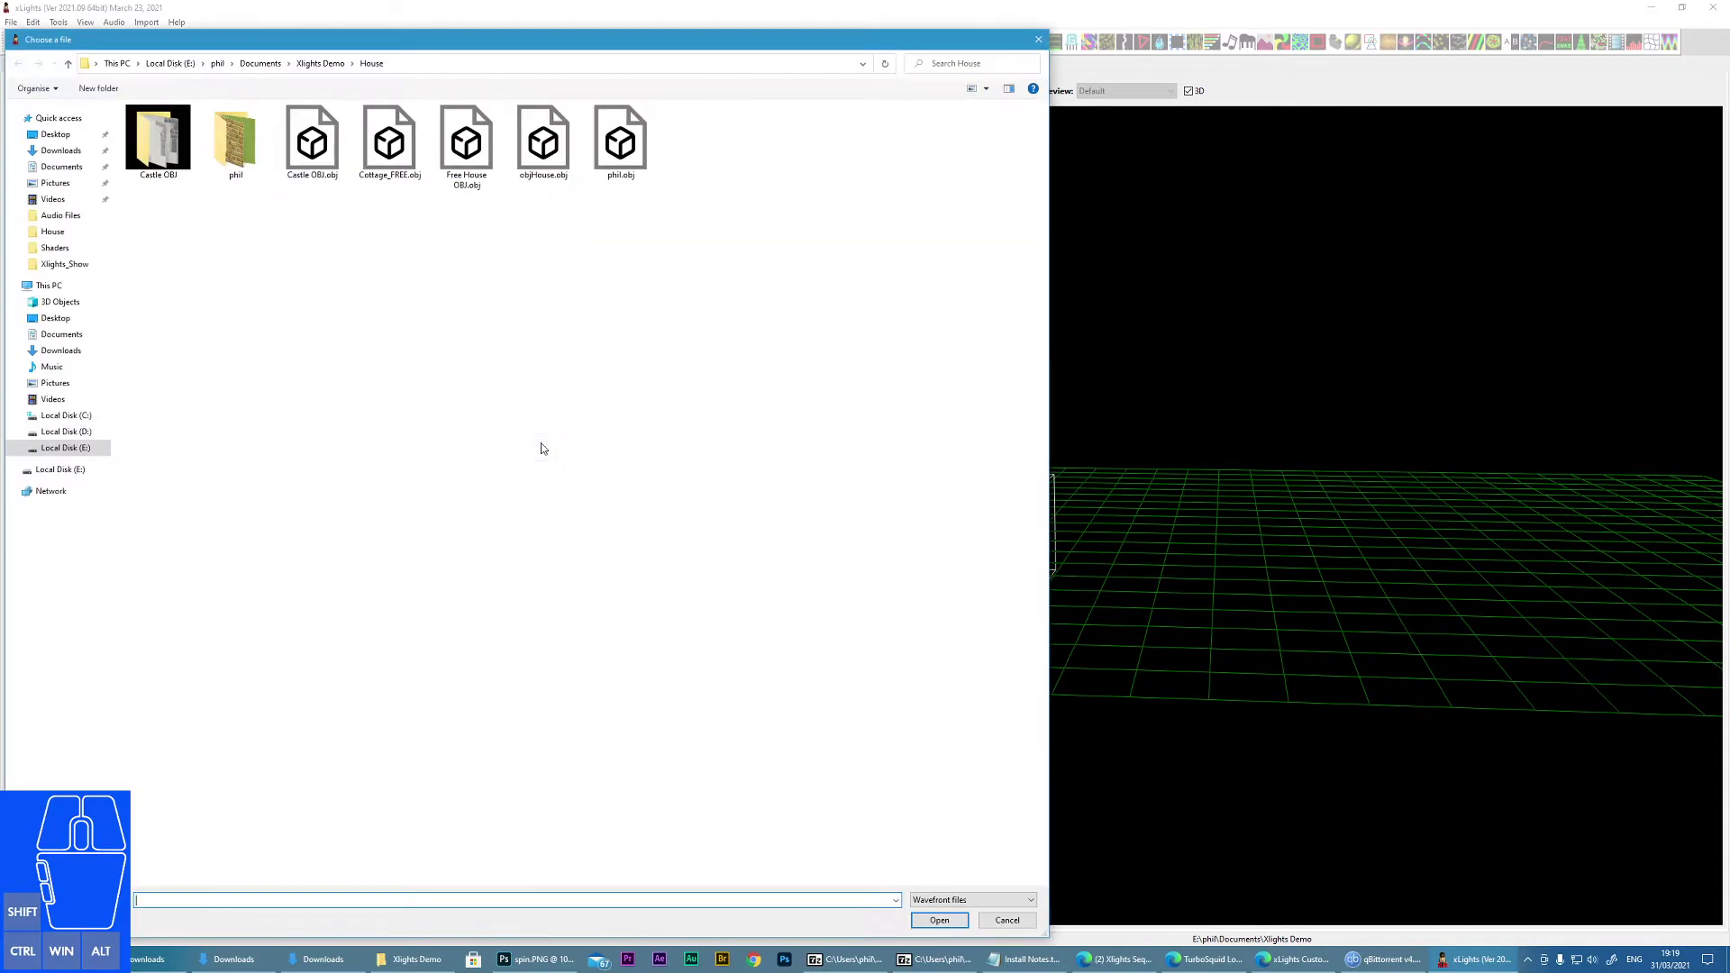
{"action": "left_click", "coordinate": [631, 158]}
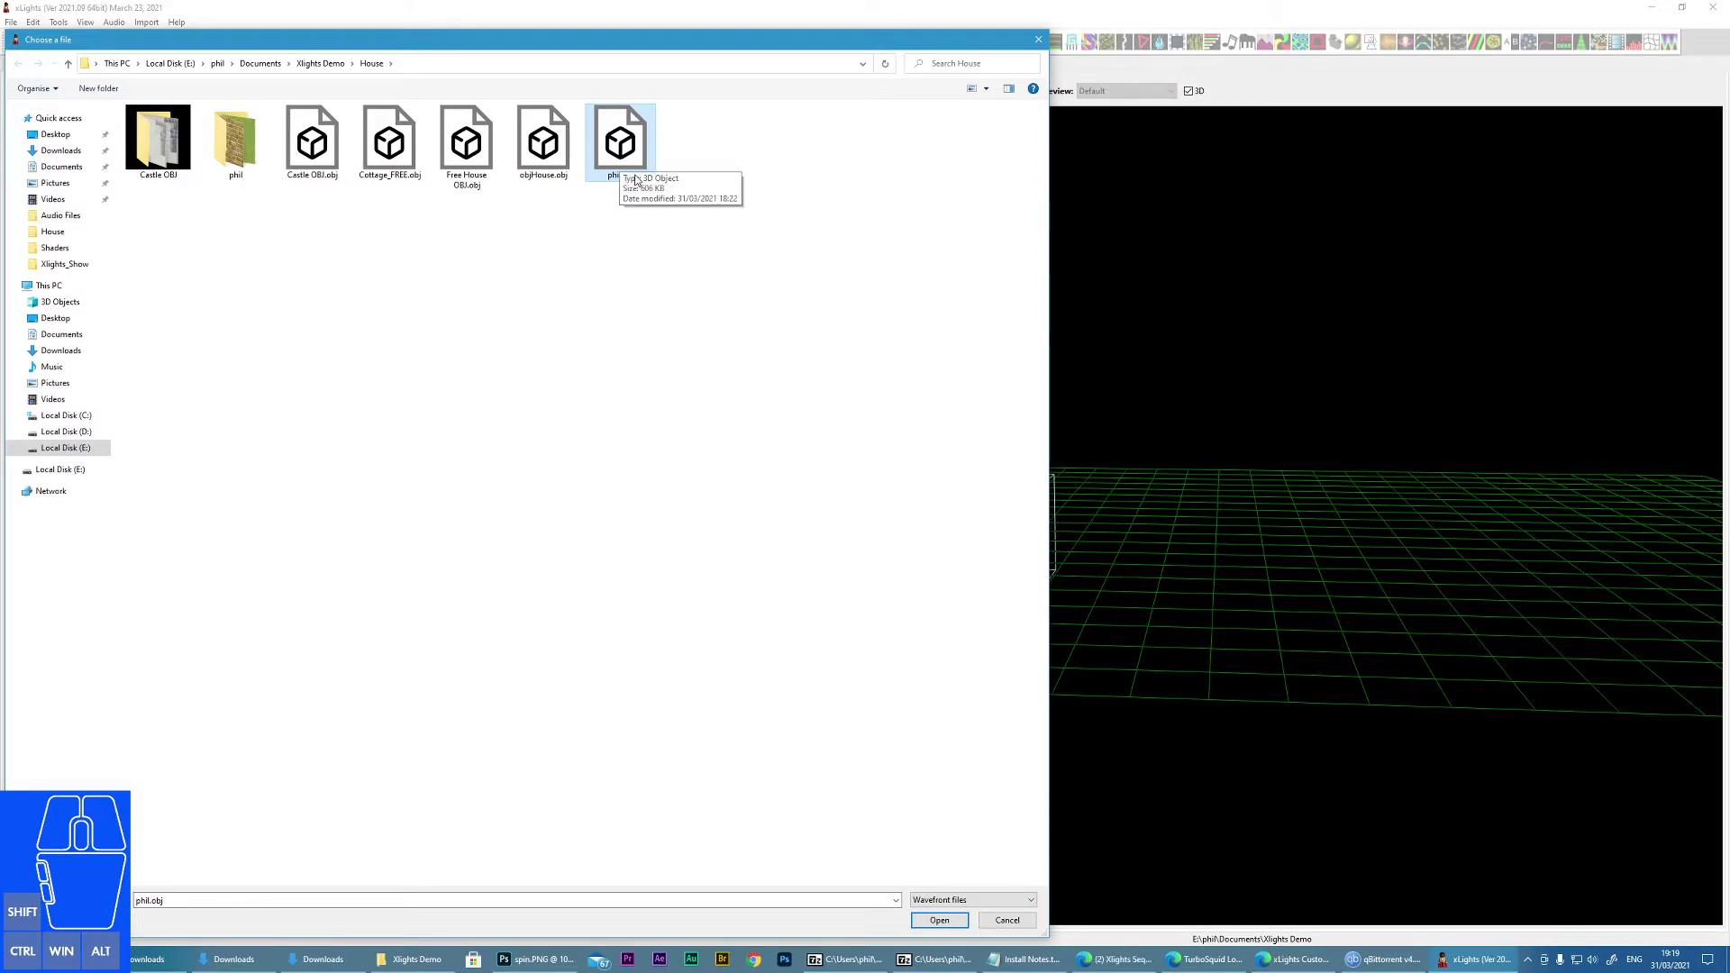
{"action": "left_click", "coordinate": [943, 926]}
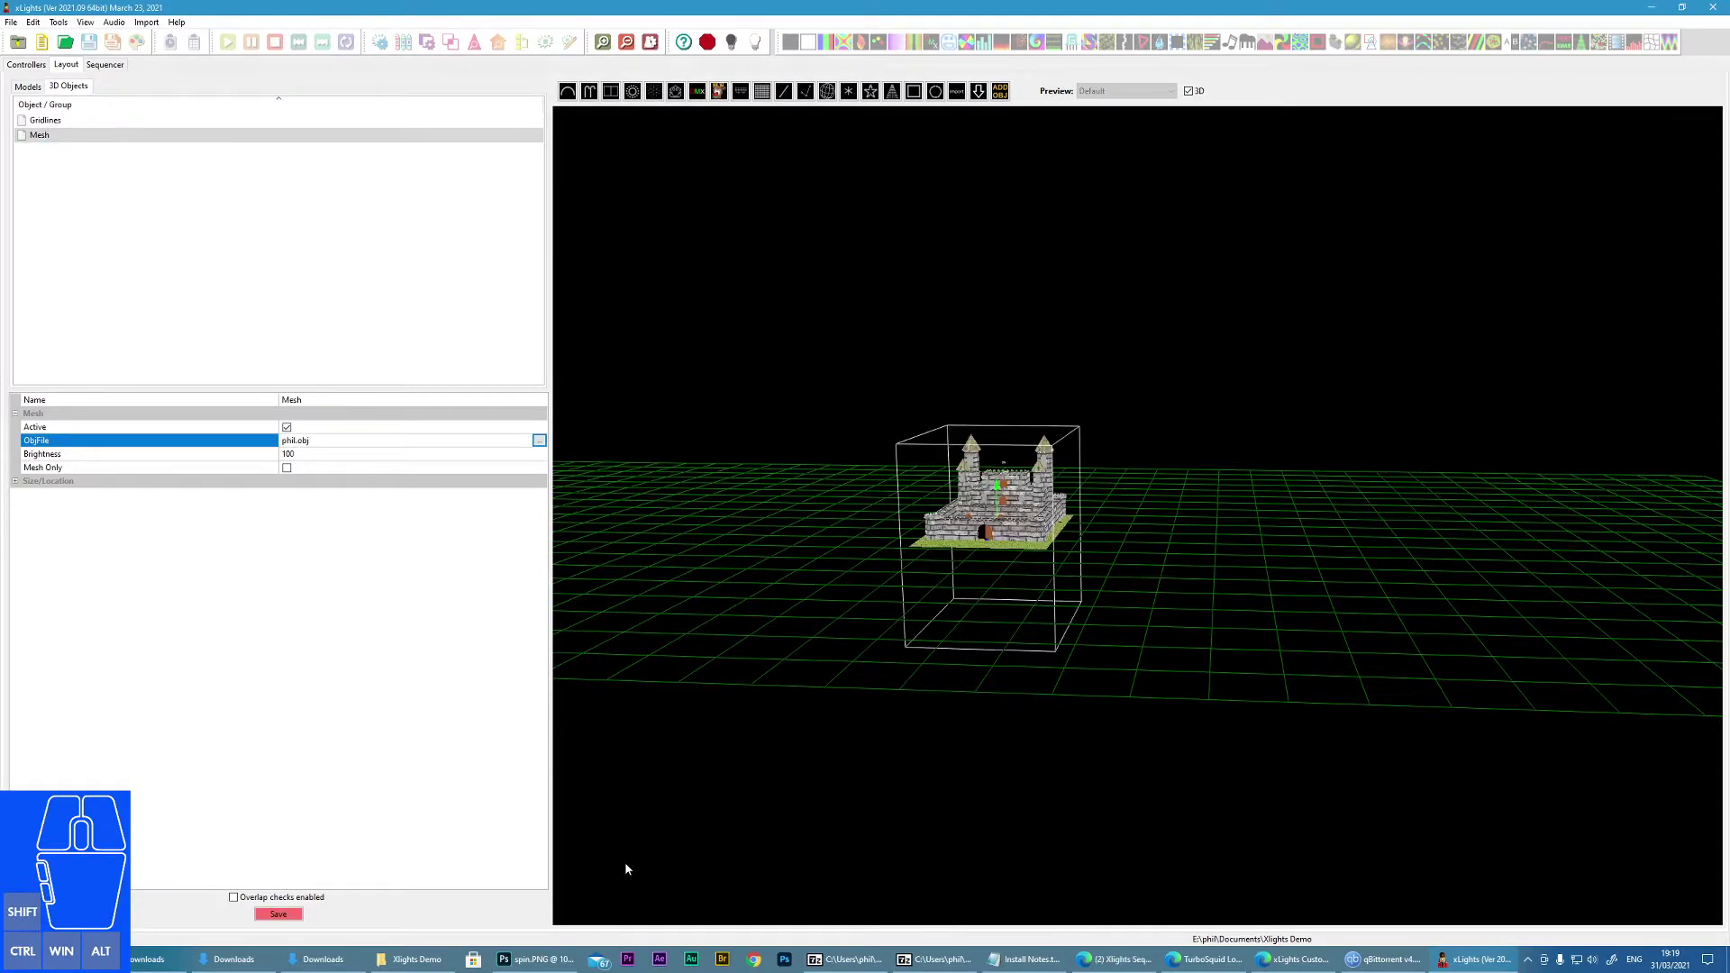
{"action": "middle_click", "coordinate": [988, 579]}
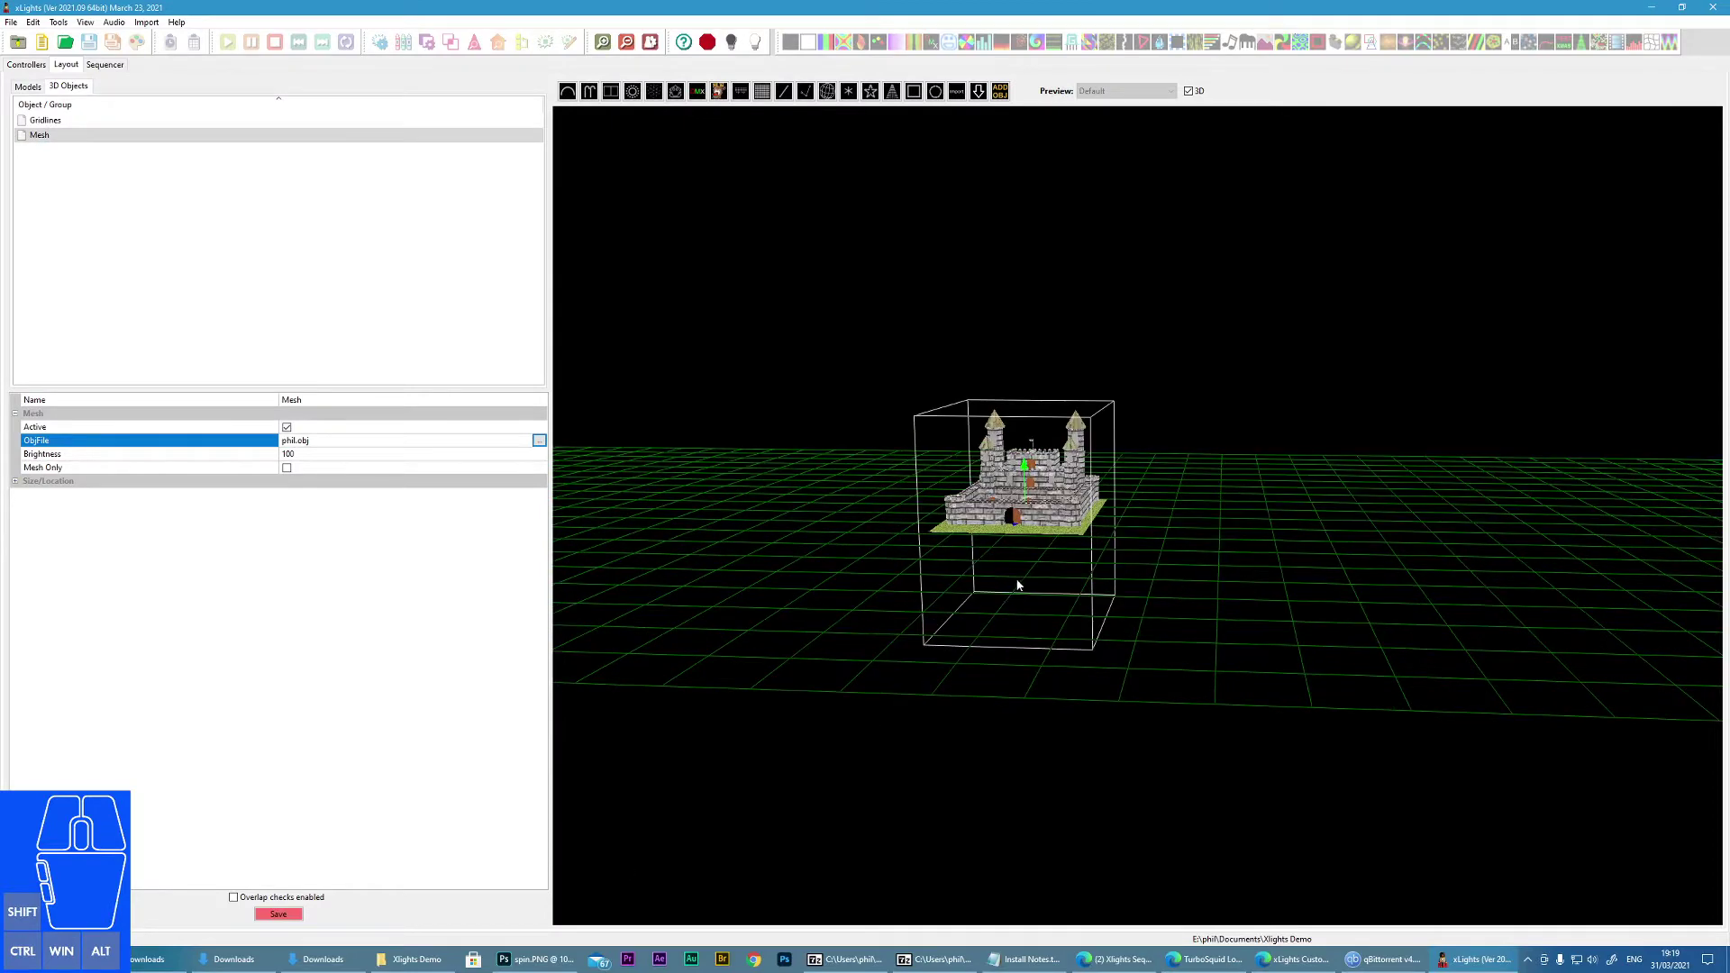
{"action": "middle_click", "coordinate": [1062, 587]}
{"action": "scroll", "scroll_direction": "down", "scroll_amount": 3}
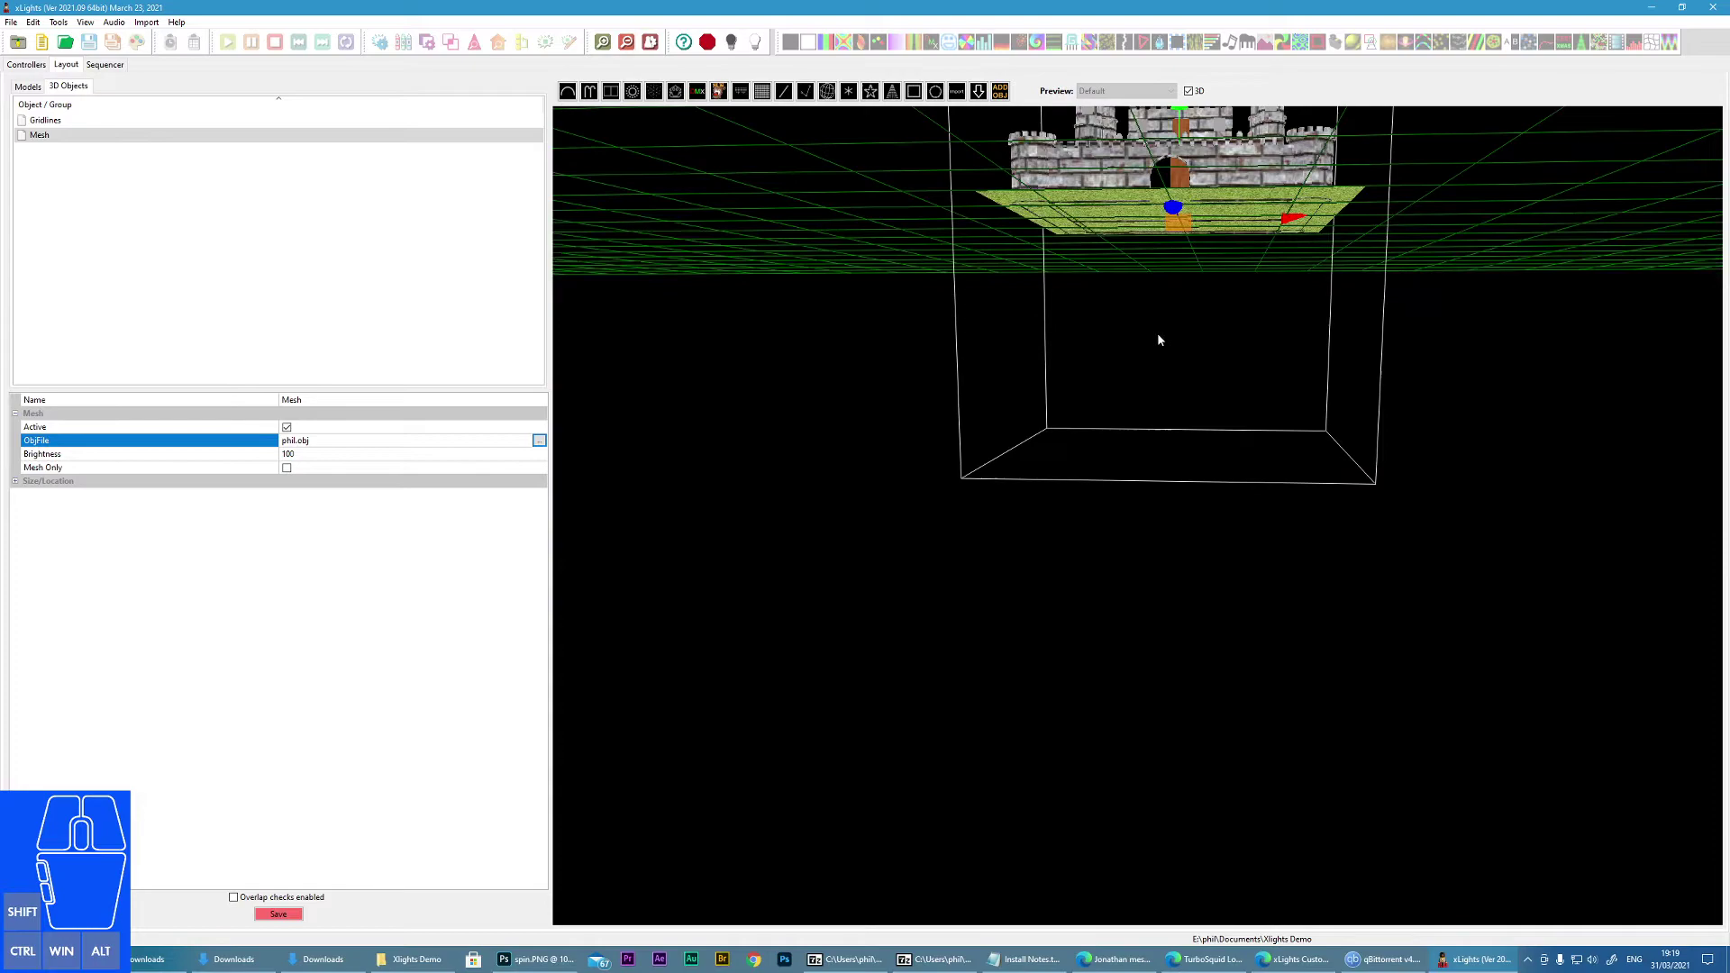
{"action": "middle_click", "coordinate": [1165, 335]}
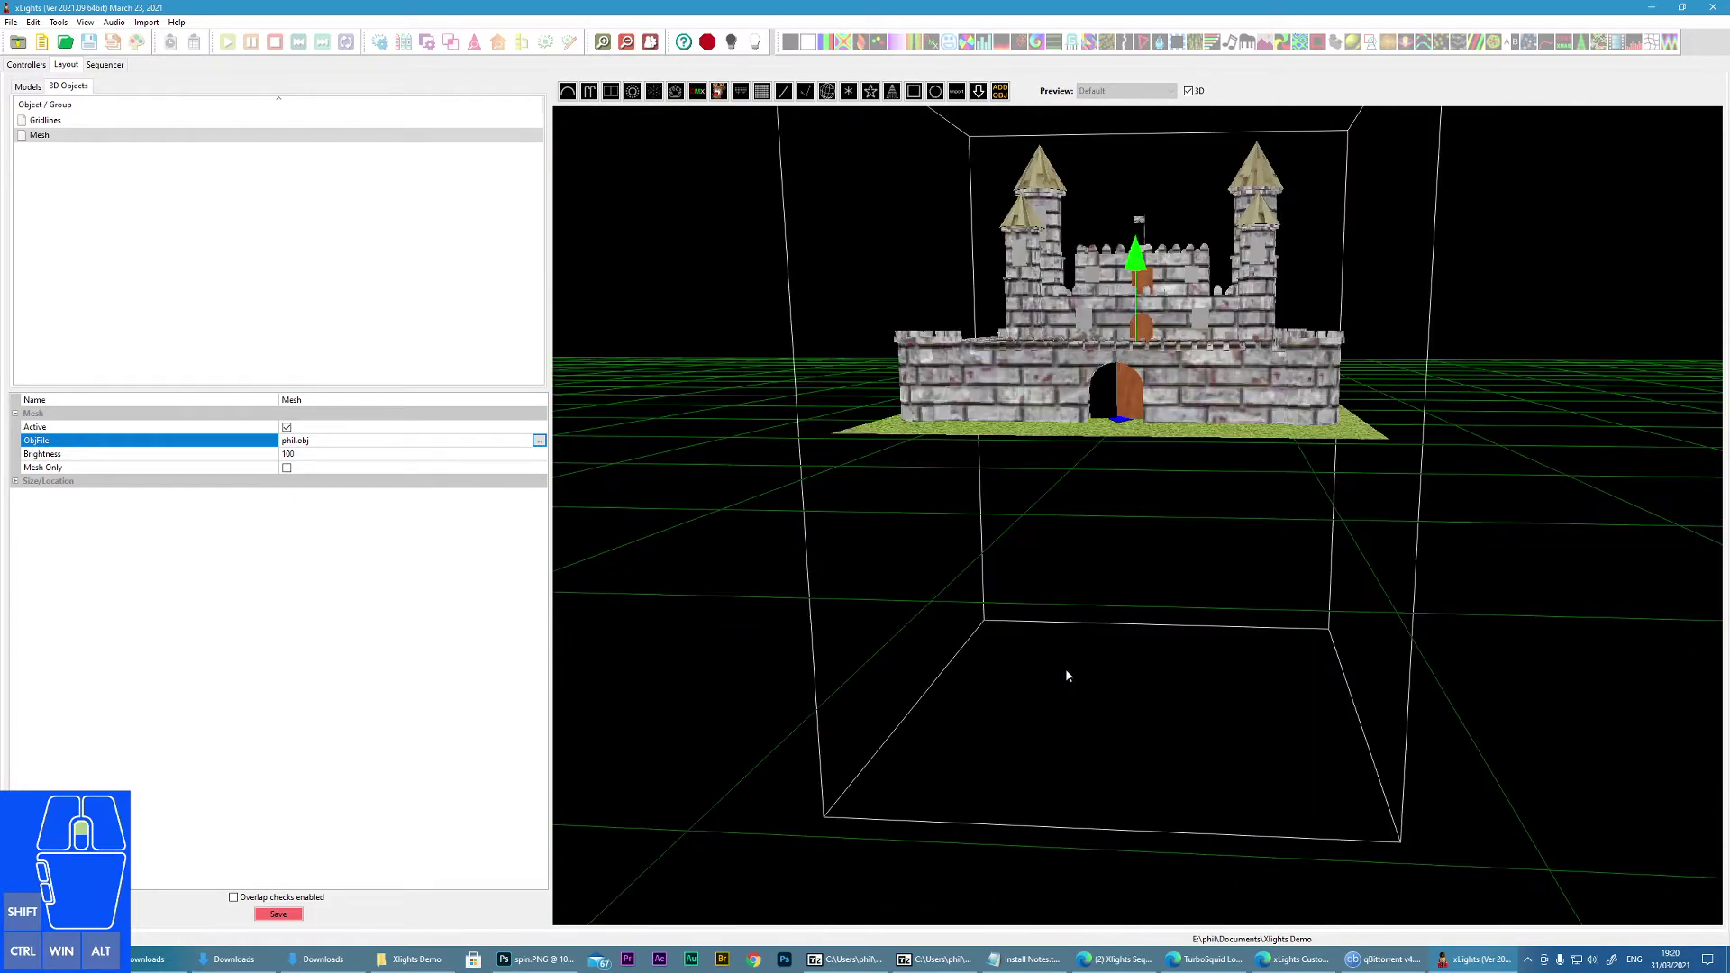
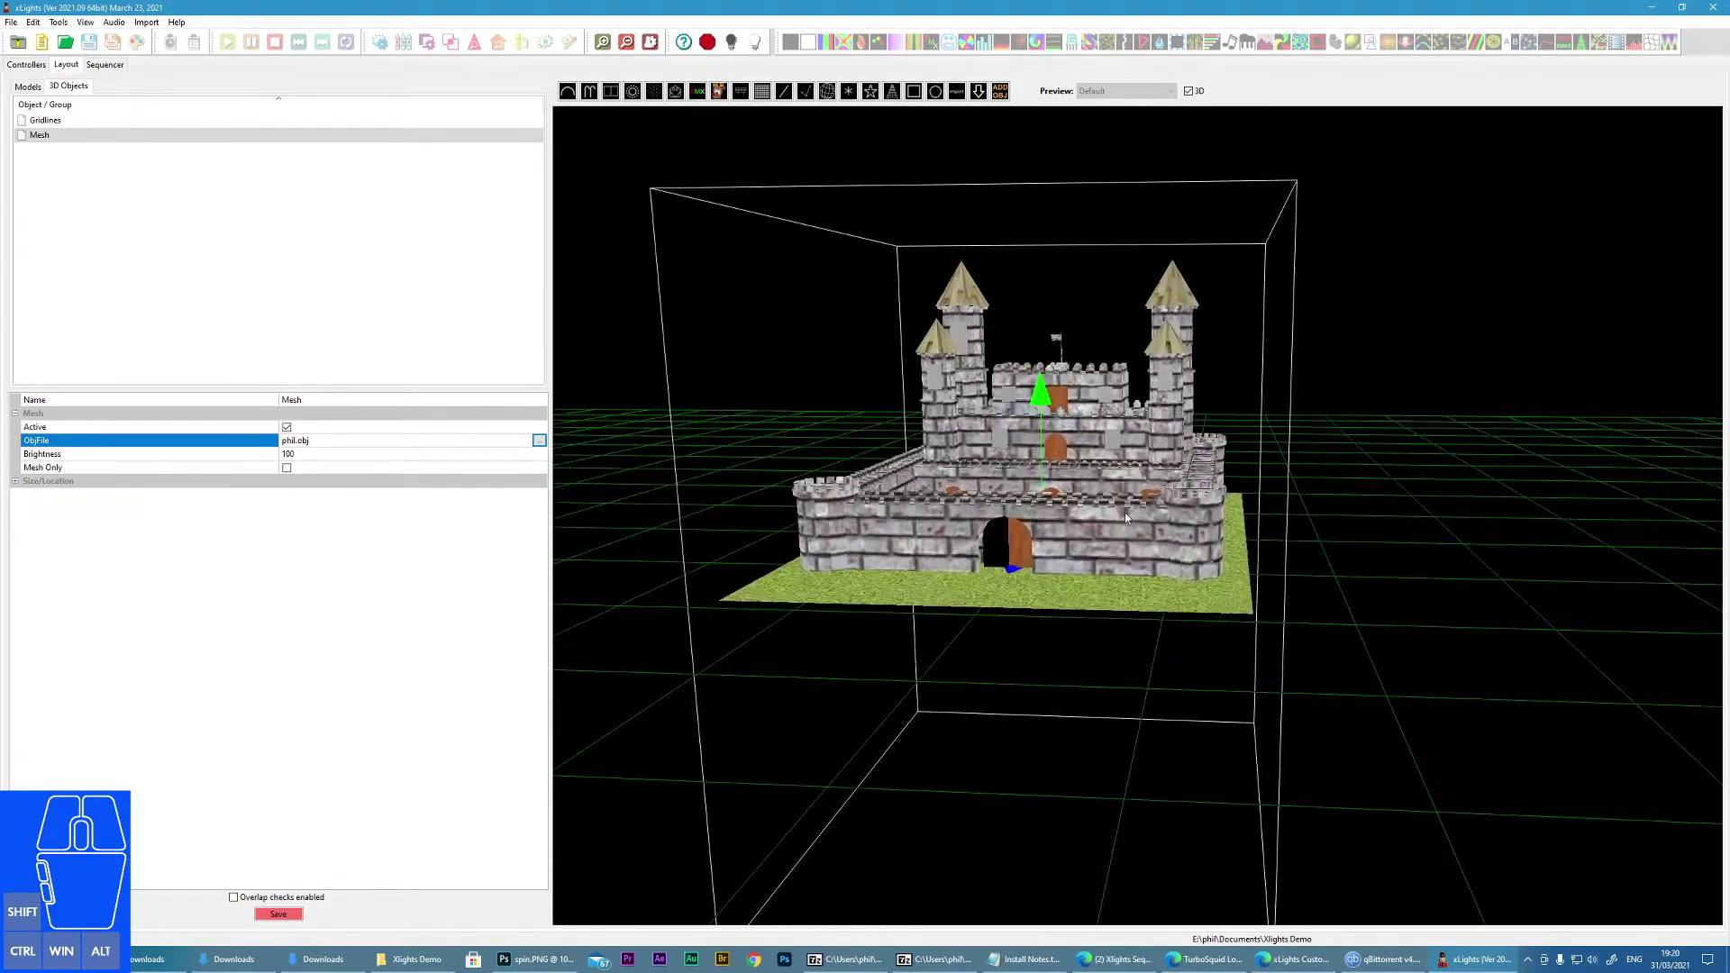
{"action": "scroll", "scroll_direction": "up", "scroll_amount": 3}
{"action": "scroll", "scroll_direction": "down", "scroll_amount": 3}
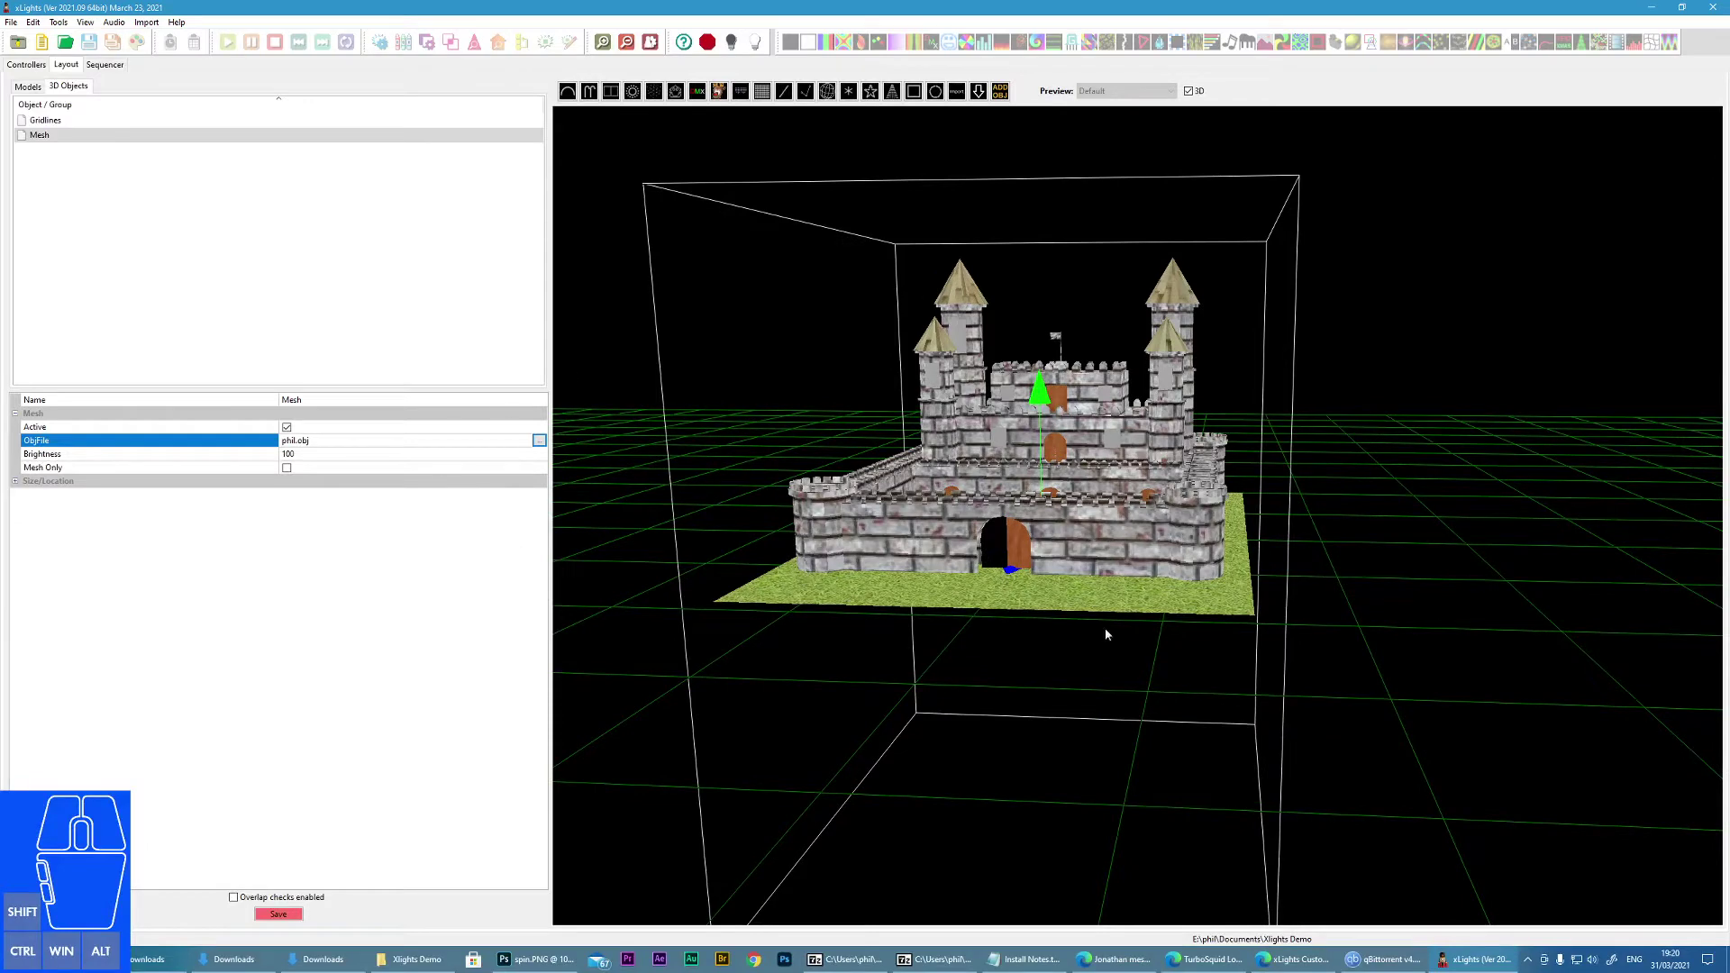
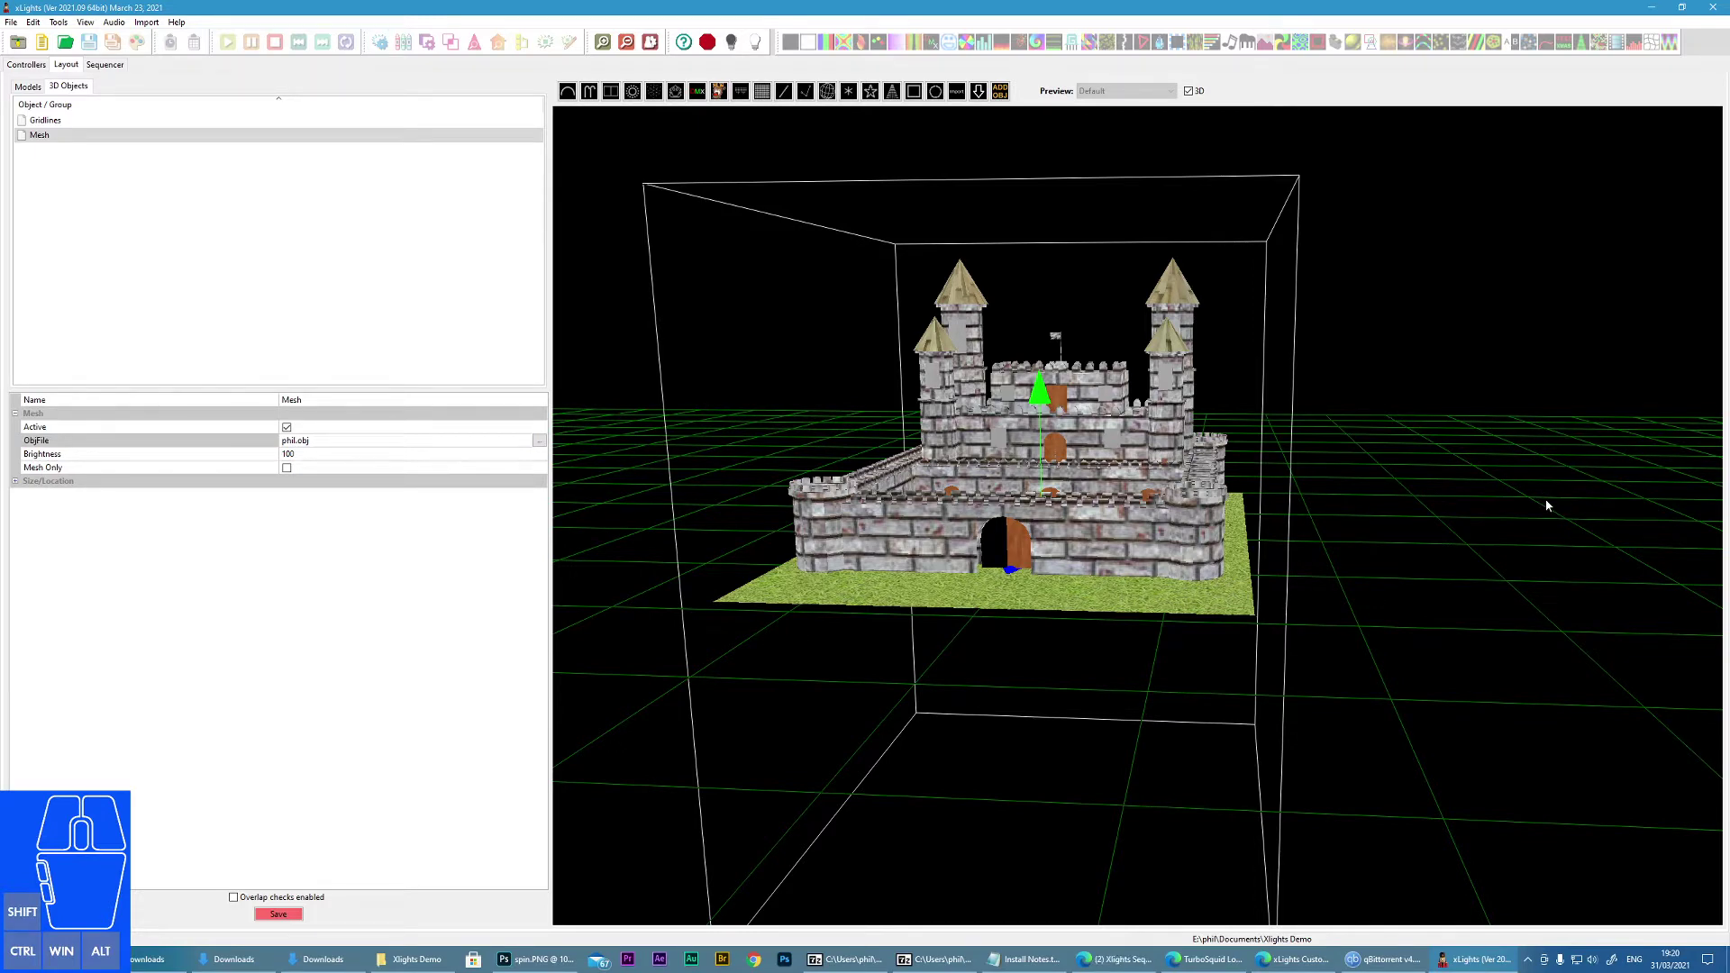
{"action": "left_click_drag", "start_coordinate": [1548, 501], "coordinate": [1550, 517]}
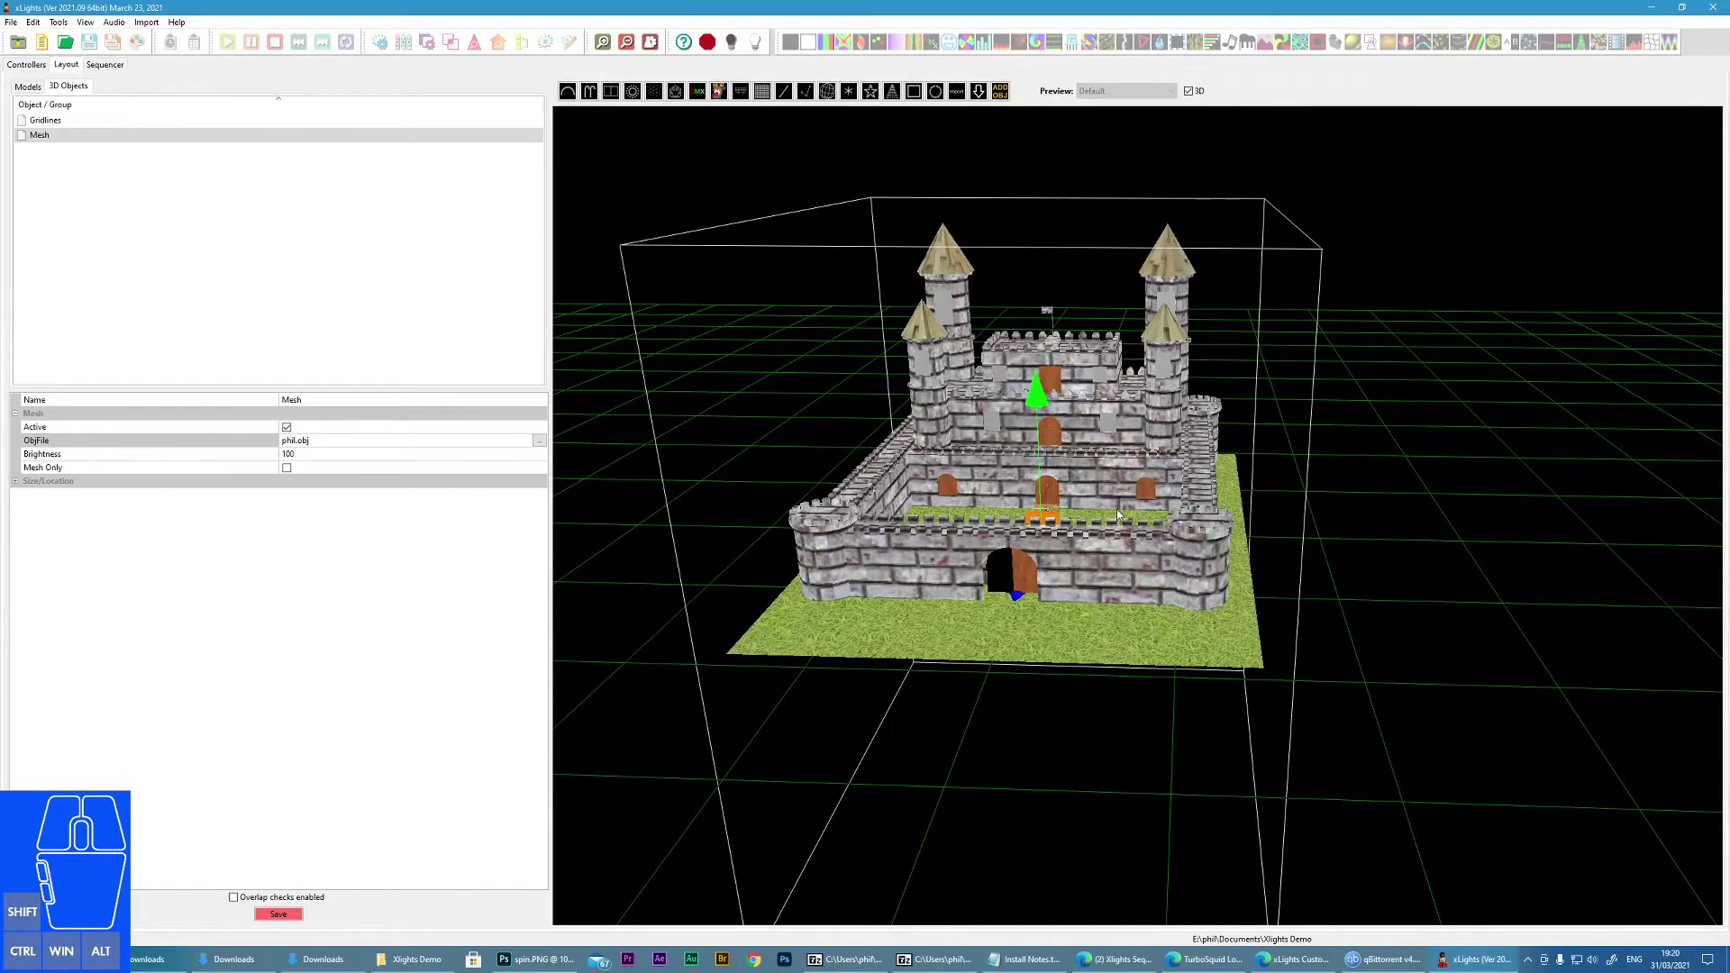
{"action": "left_click_drag", "start_coordinate": [1113, 501], "coordinate": [1112, 501]}
{"action": "scroll", "scroll_direction": "down", "scroll_amount": 3}
{"action": "scroll", "scroll_direction": "down", "scroll_amount": 3}
{"action": "scroll", "scroll_direction": "up", "scroll_amount": 3}
{"action": "scroll", "scroll_direction": "down", "scroll_amount": 3}
{"action": "scroll", "scroll_direction": "up", "scroll_amount": 3}
{"action": "scroll", "scroll_direction": "down", "scroll_amount": 3}
{"action": "scroll", "scroll_direction": "up", "scroll_amount": 3}
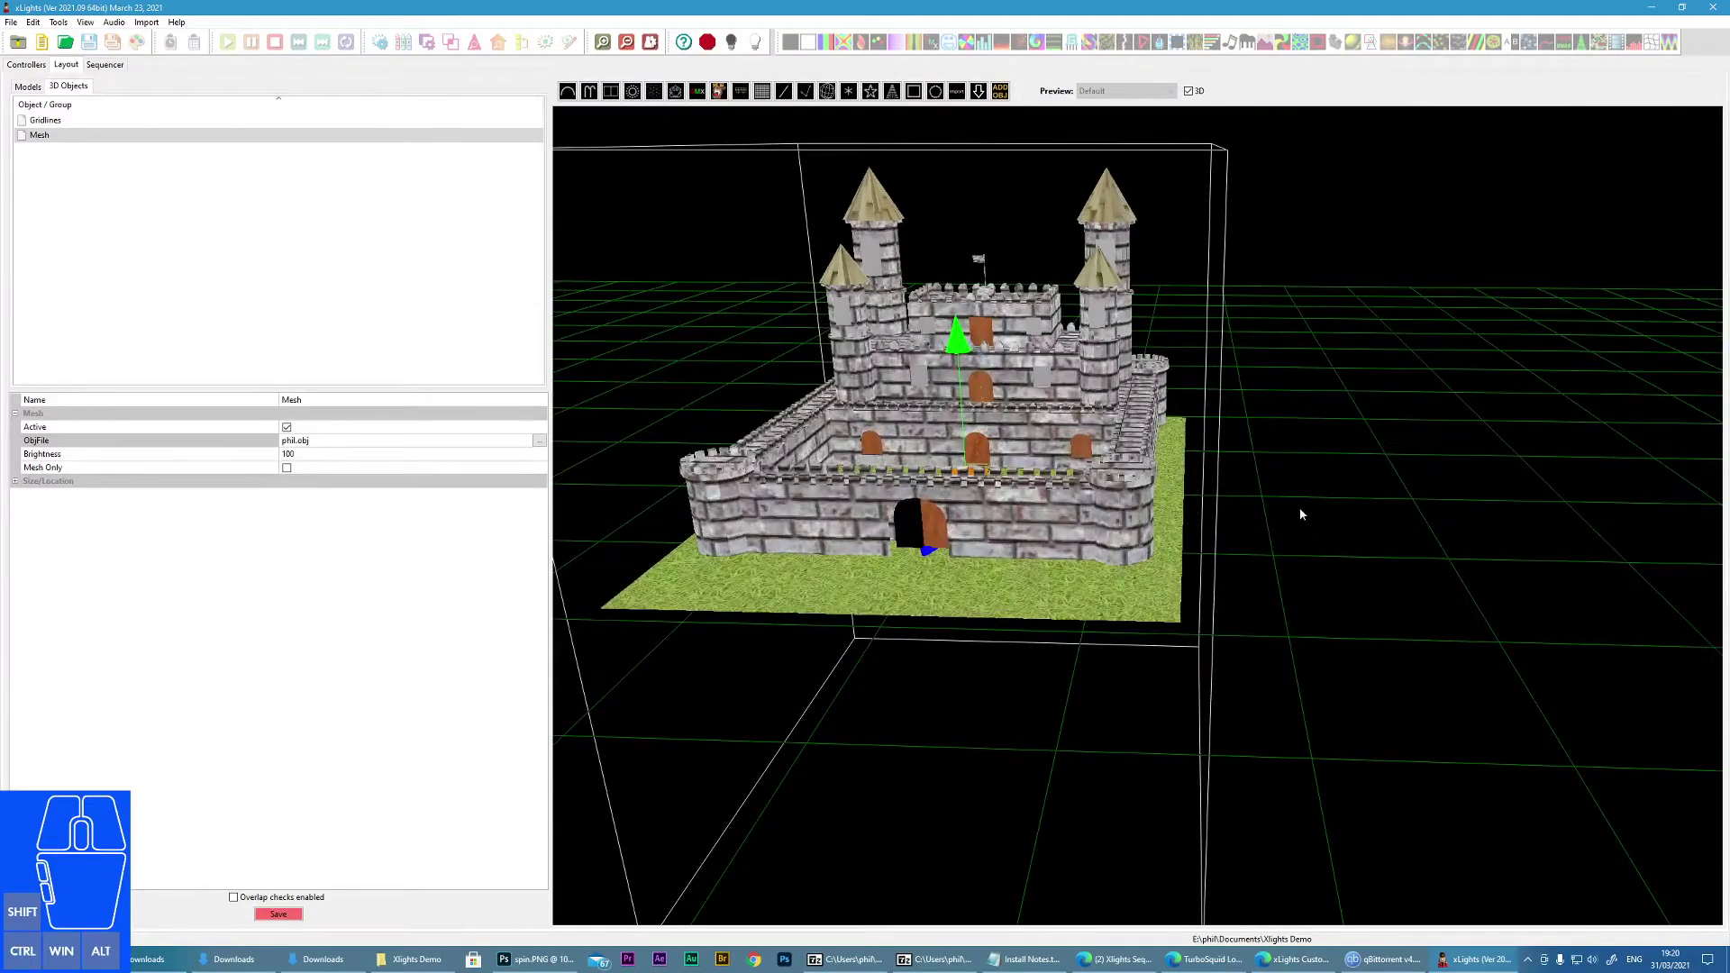
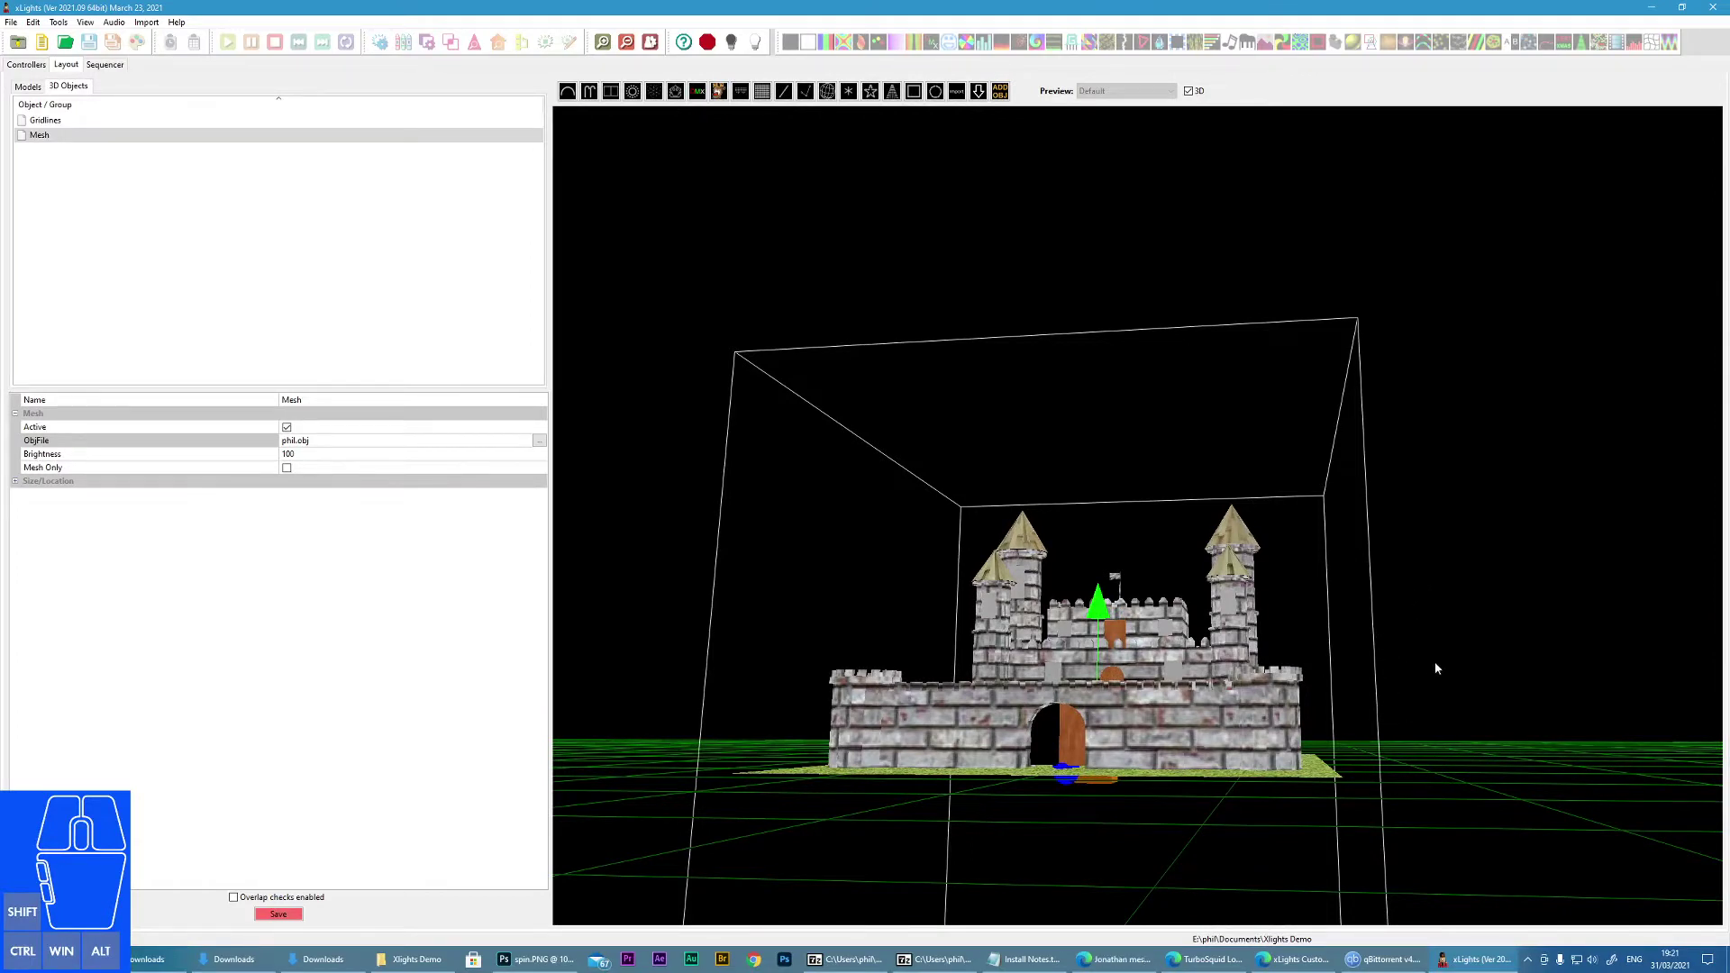
Step: Orbit the wireframe castle to view its front and the gateway
{"action": "left_click_drag", "start_coordinate": [1447, 668], "coordinate": [1452, 670]}
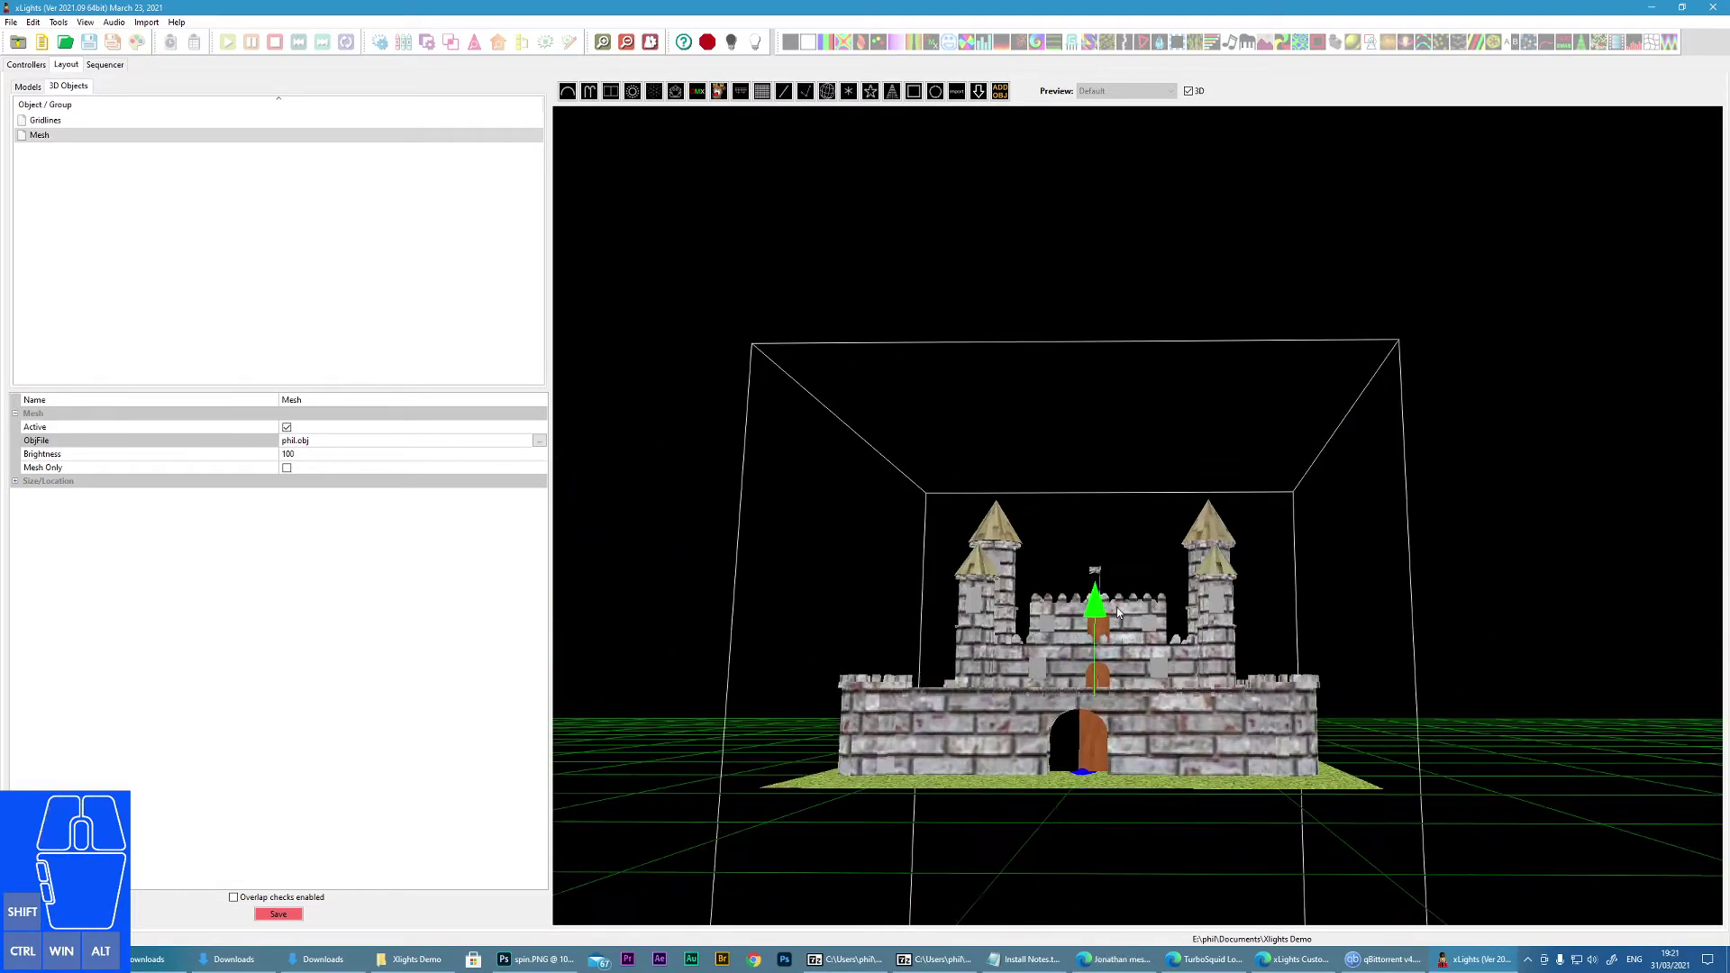
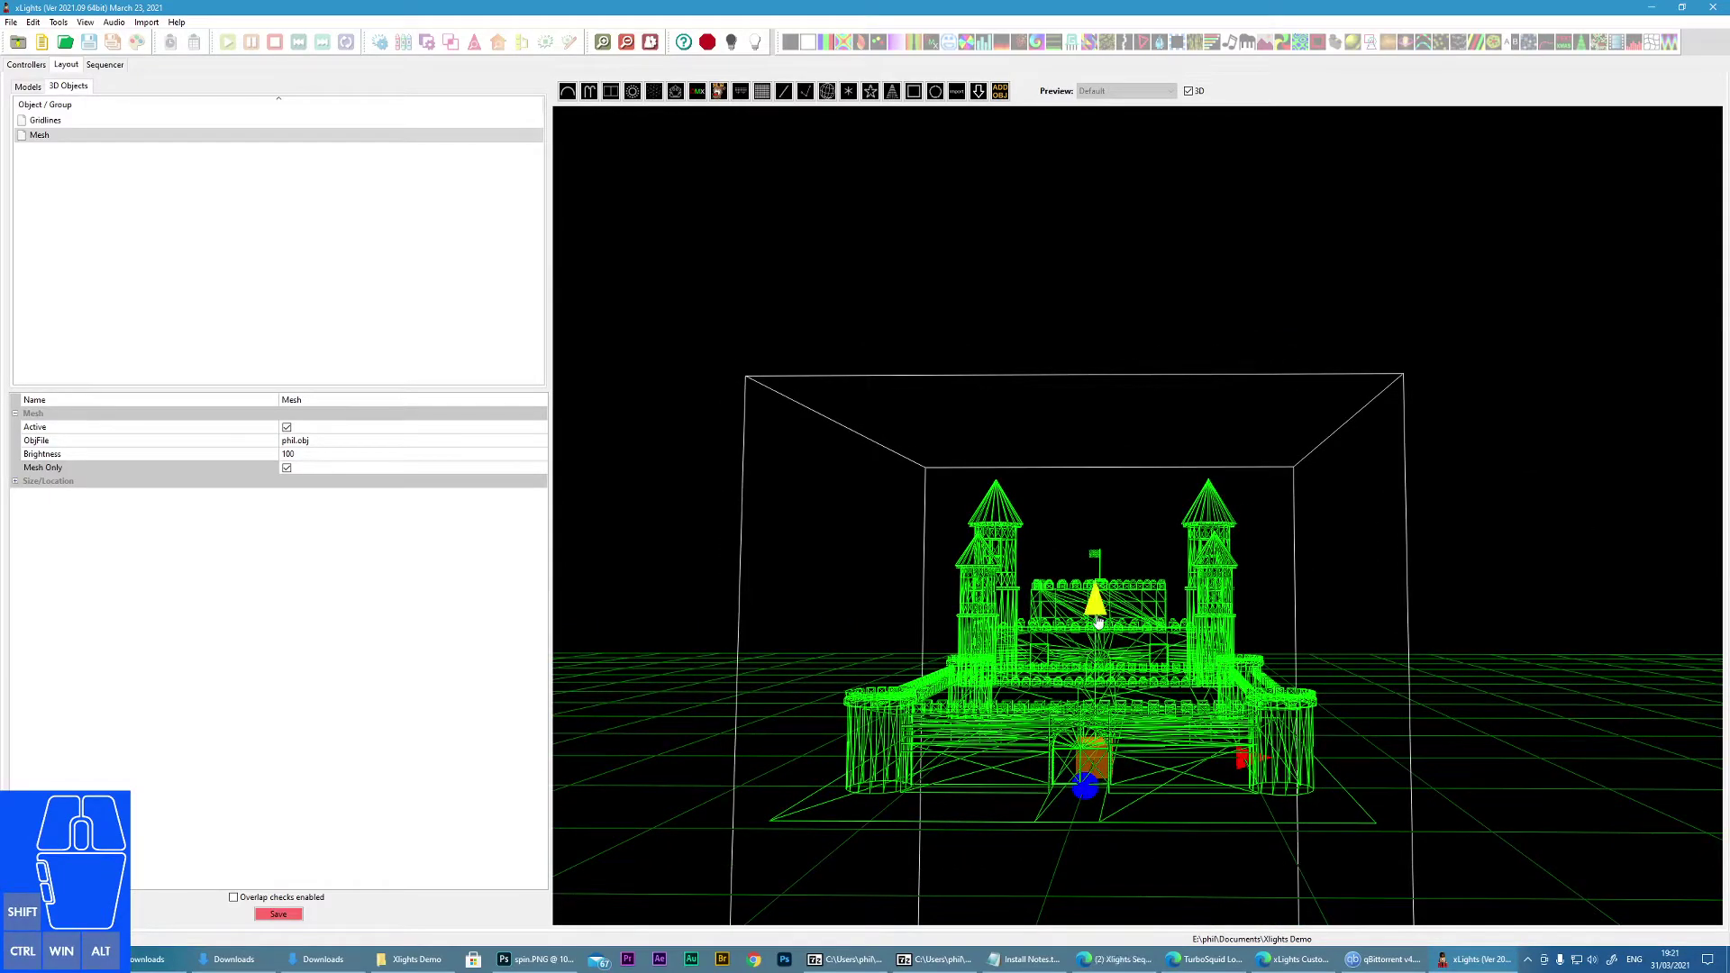
{"action": "left_click_drag", "start_coordinate": [1246, 759], "coordinate": [1220, 766]}
{"action": "left_click_drag", "start_coordinate": [1068, 617], "coordinate": [1058, 621]}
{"action": "left_click_drag", "start_coordinate": [1068, 795], "coordinate": [1004, 819]}
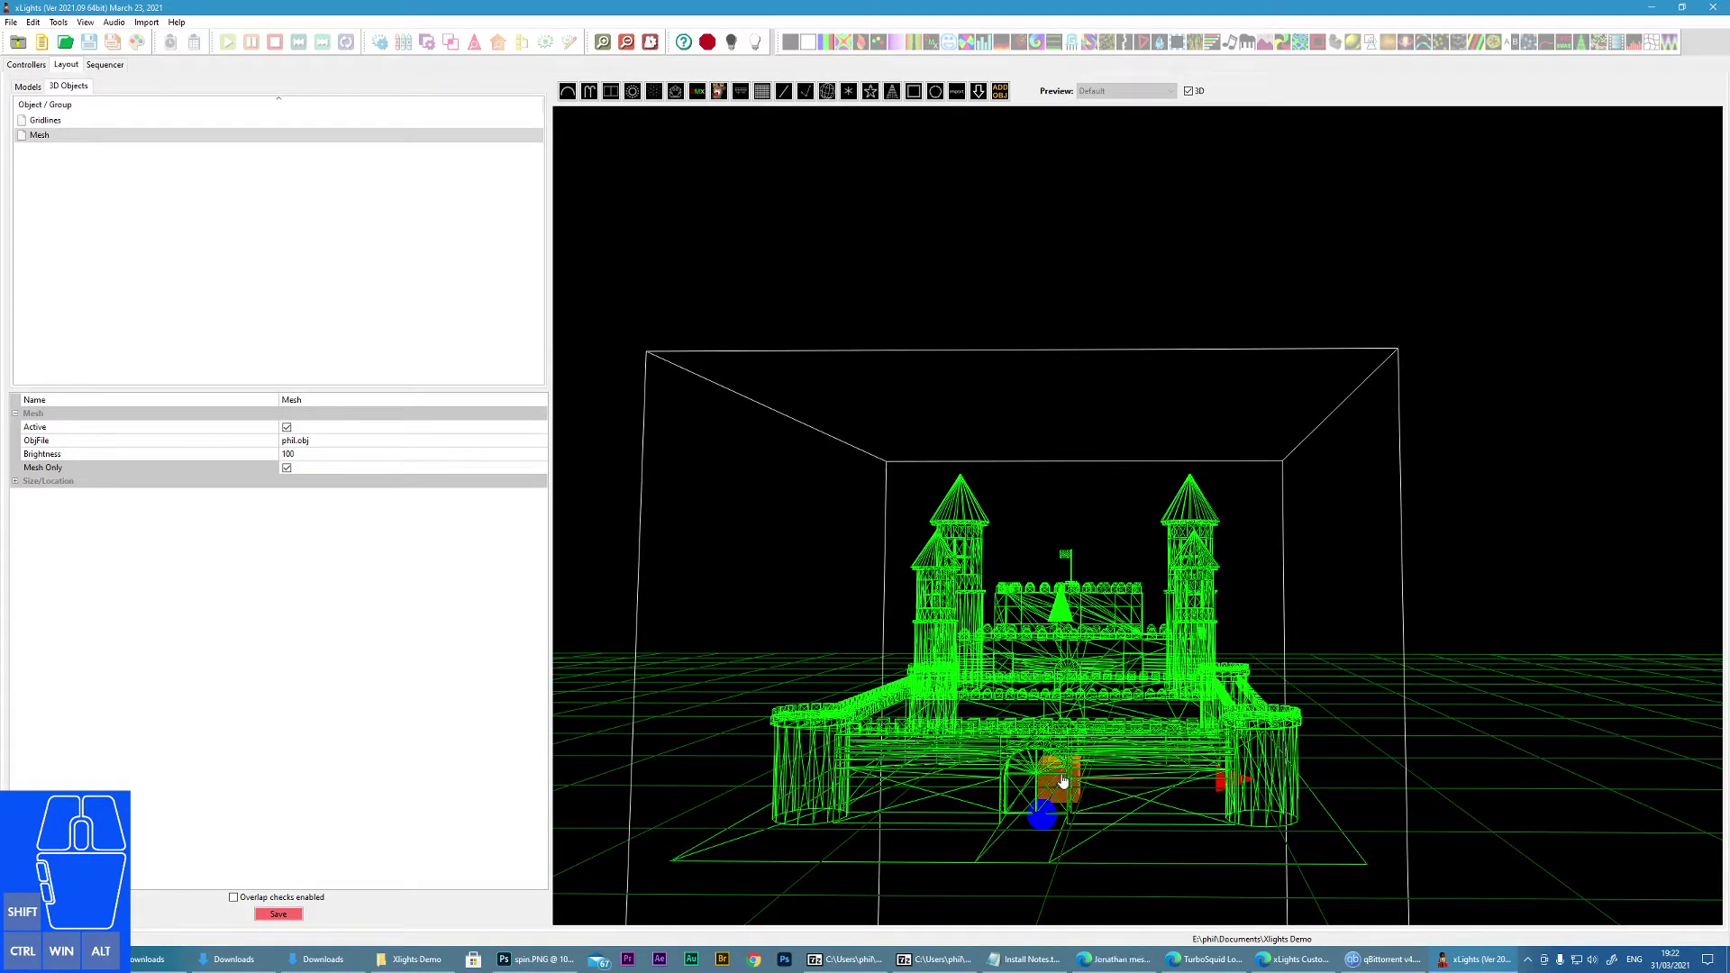
Step: Toggle the castle mesh's centre handle so its gizmo scales instead of moves
{"action": "left_click", "coordinate": [1066, 781]}
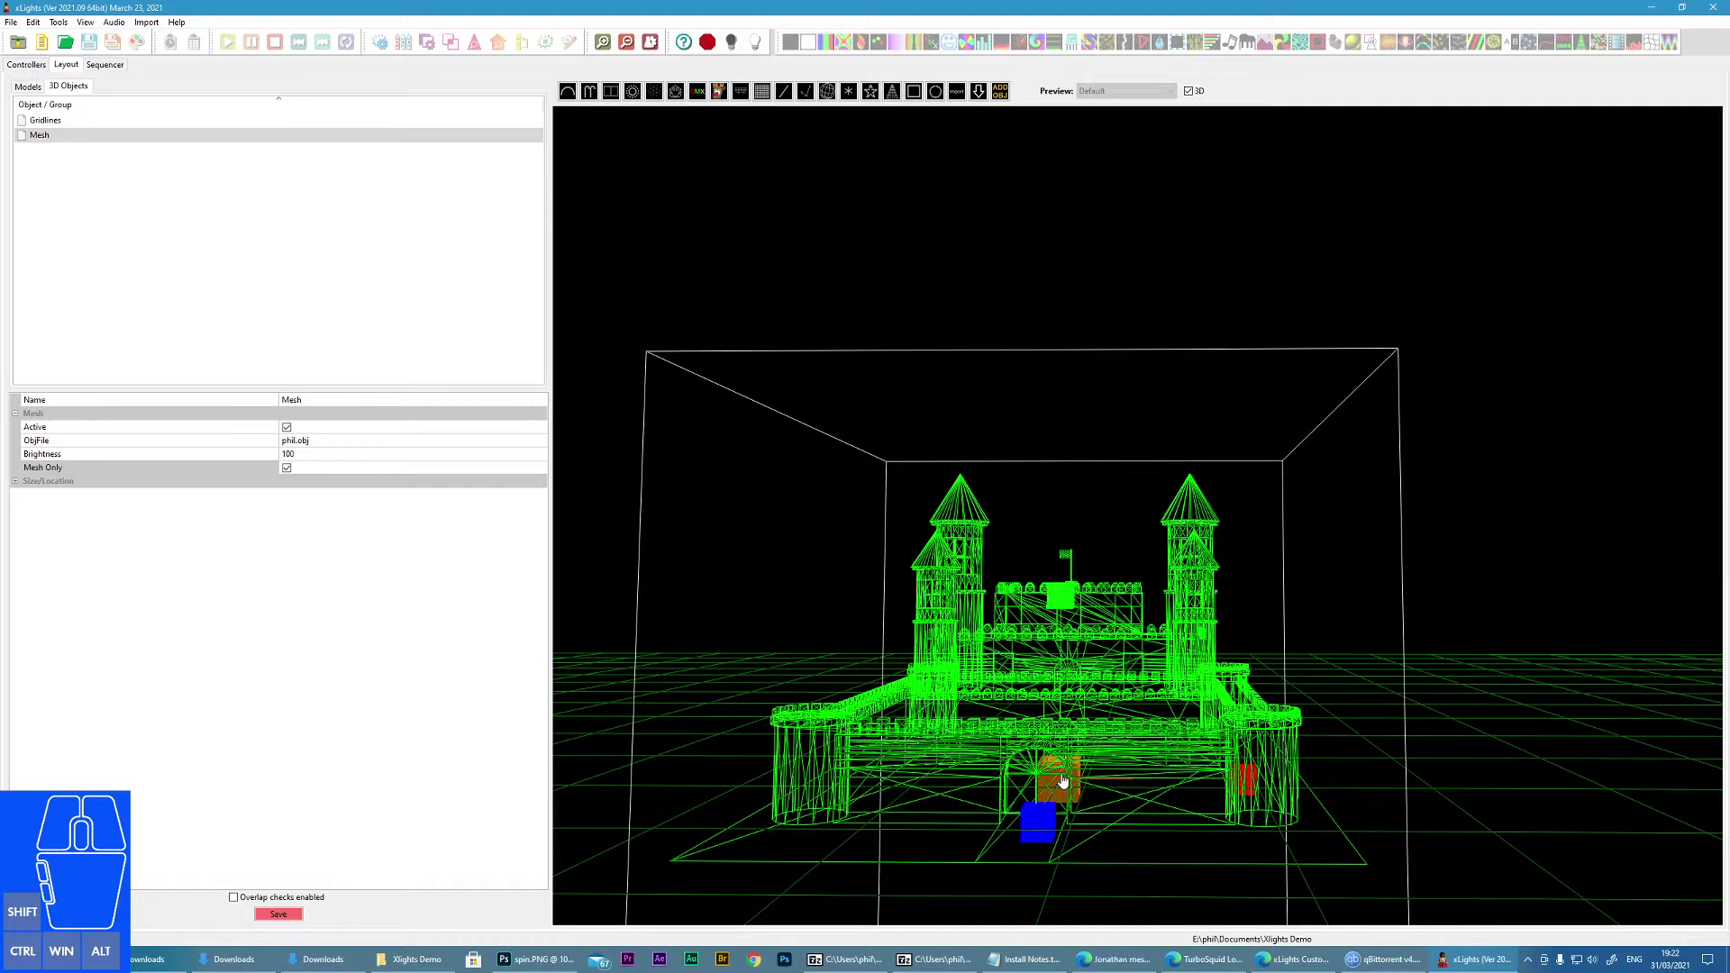
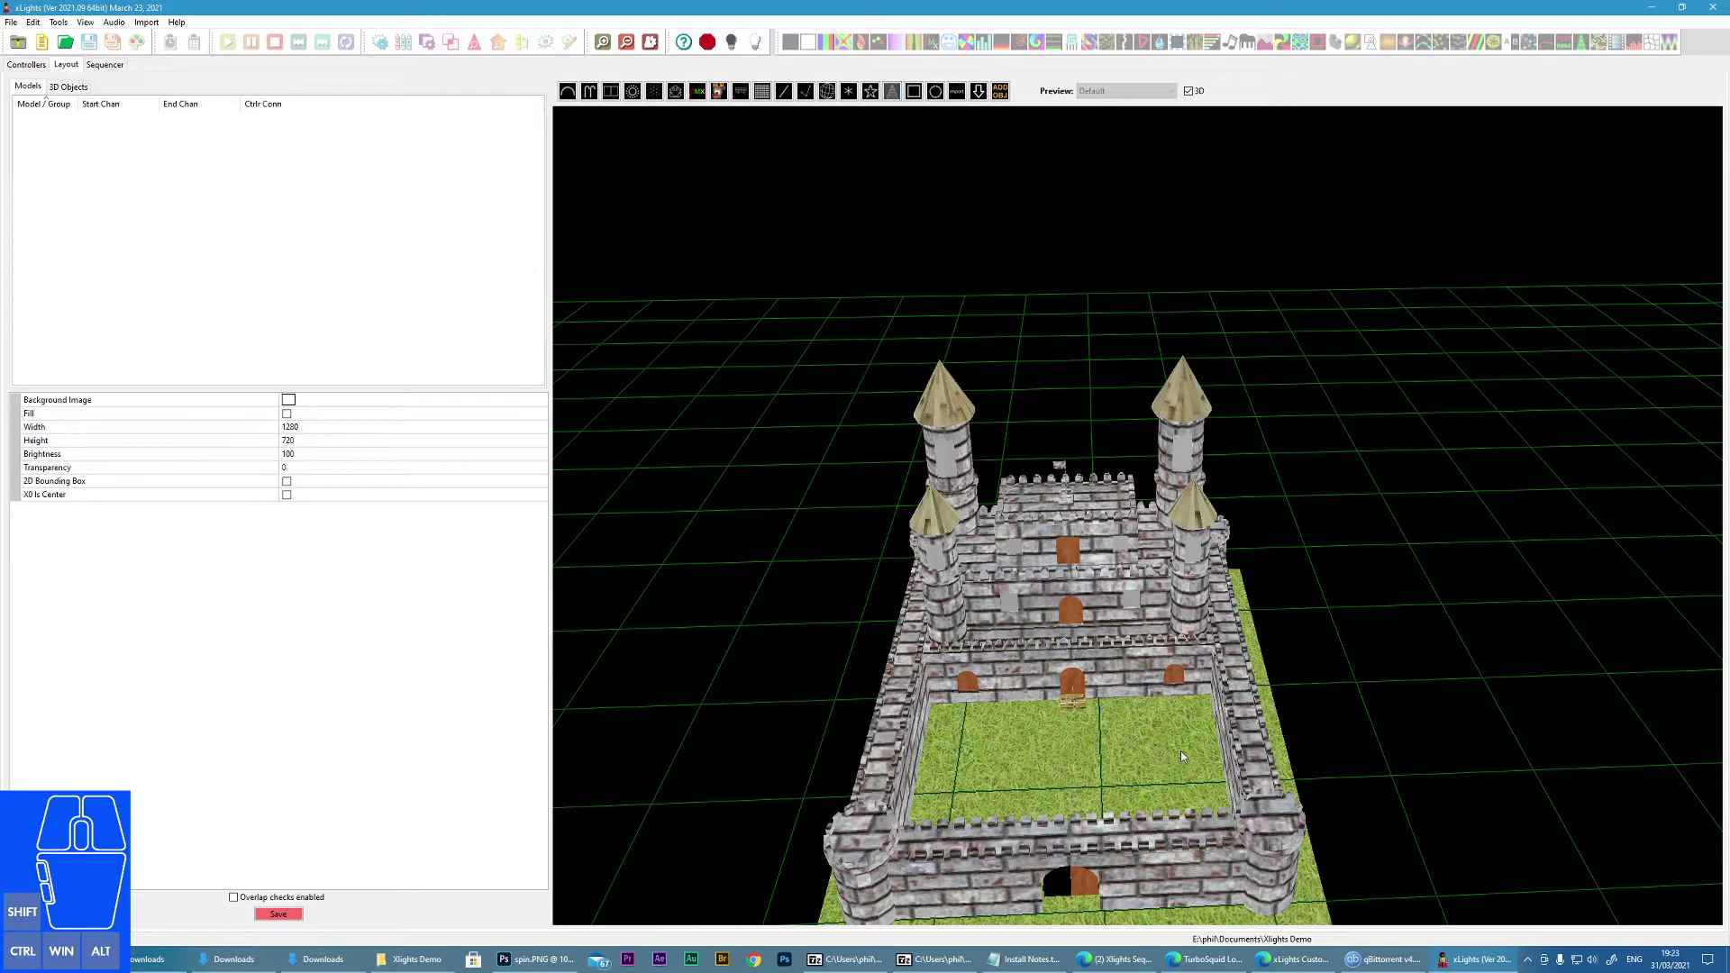
Step: Place a new Tree model inside the textured castle's courtyard
{"action": "left_click_drag", "start_coordinate": [1144, 690], "coordinate": [1235, 818]}
Step: Reposition the tree inside the castle walls and view it from a low front angle
{"action": "left_click_drag", "start_coordinate": [1330, 812], "coordinate": [1217, 823]}
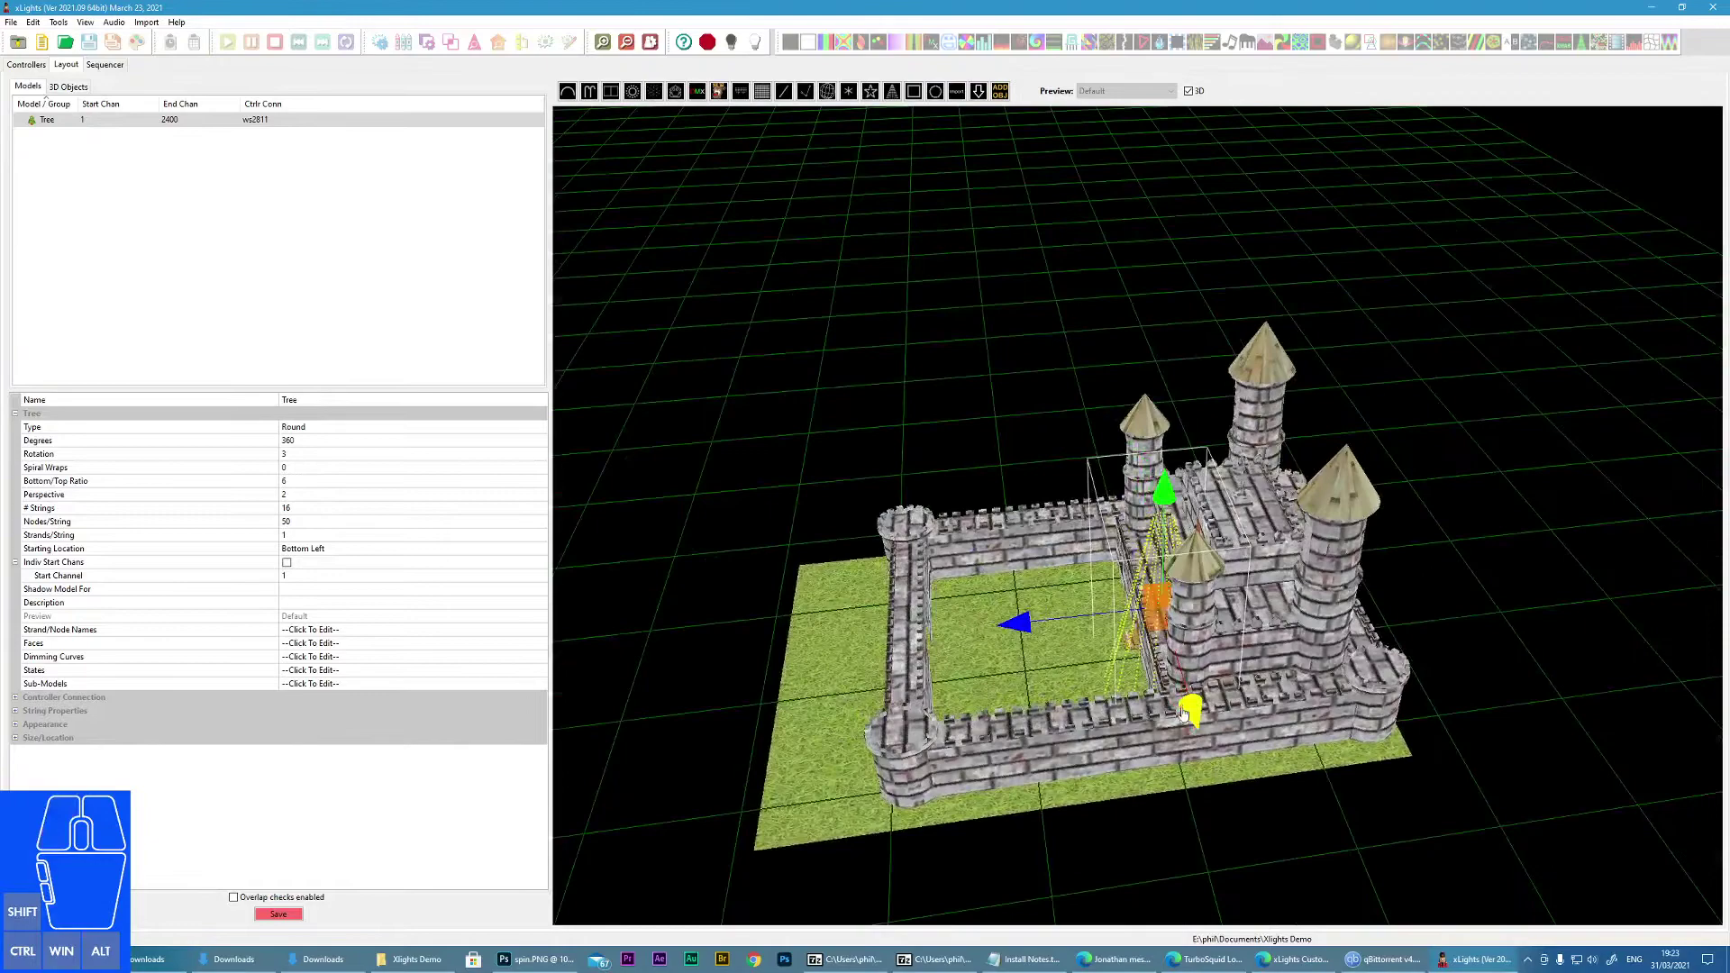
{"action": "left_click_drag", "start_coordinate": [1220, 788], "coordinate": [1207, 812]}
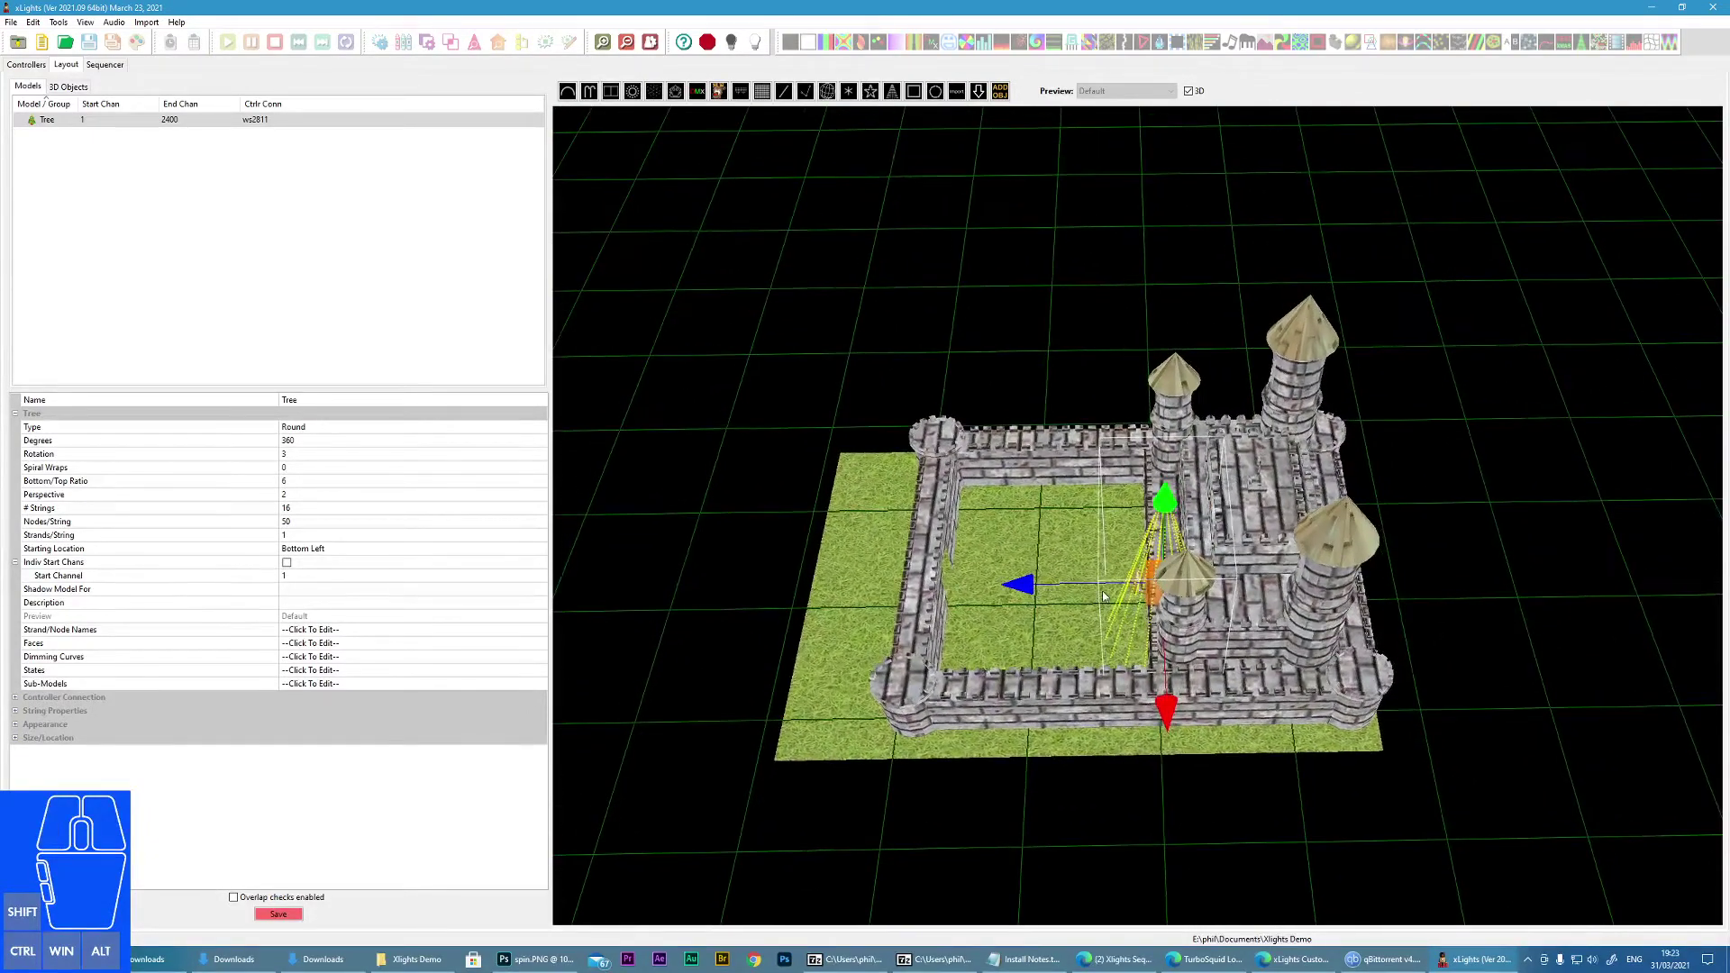
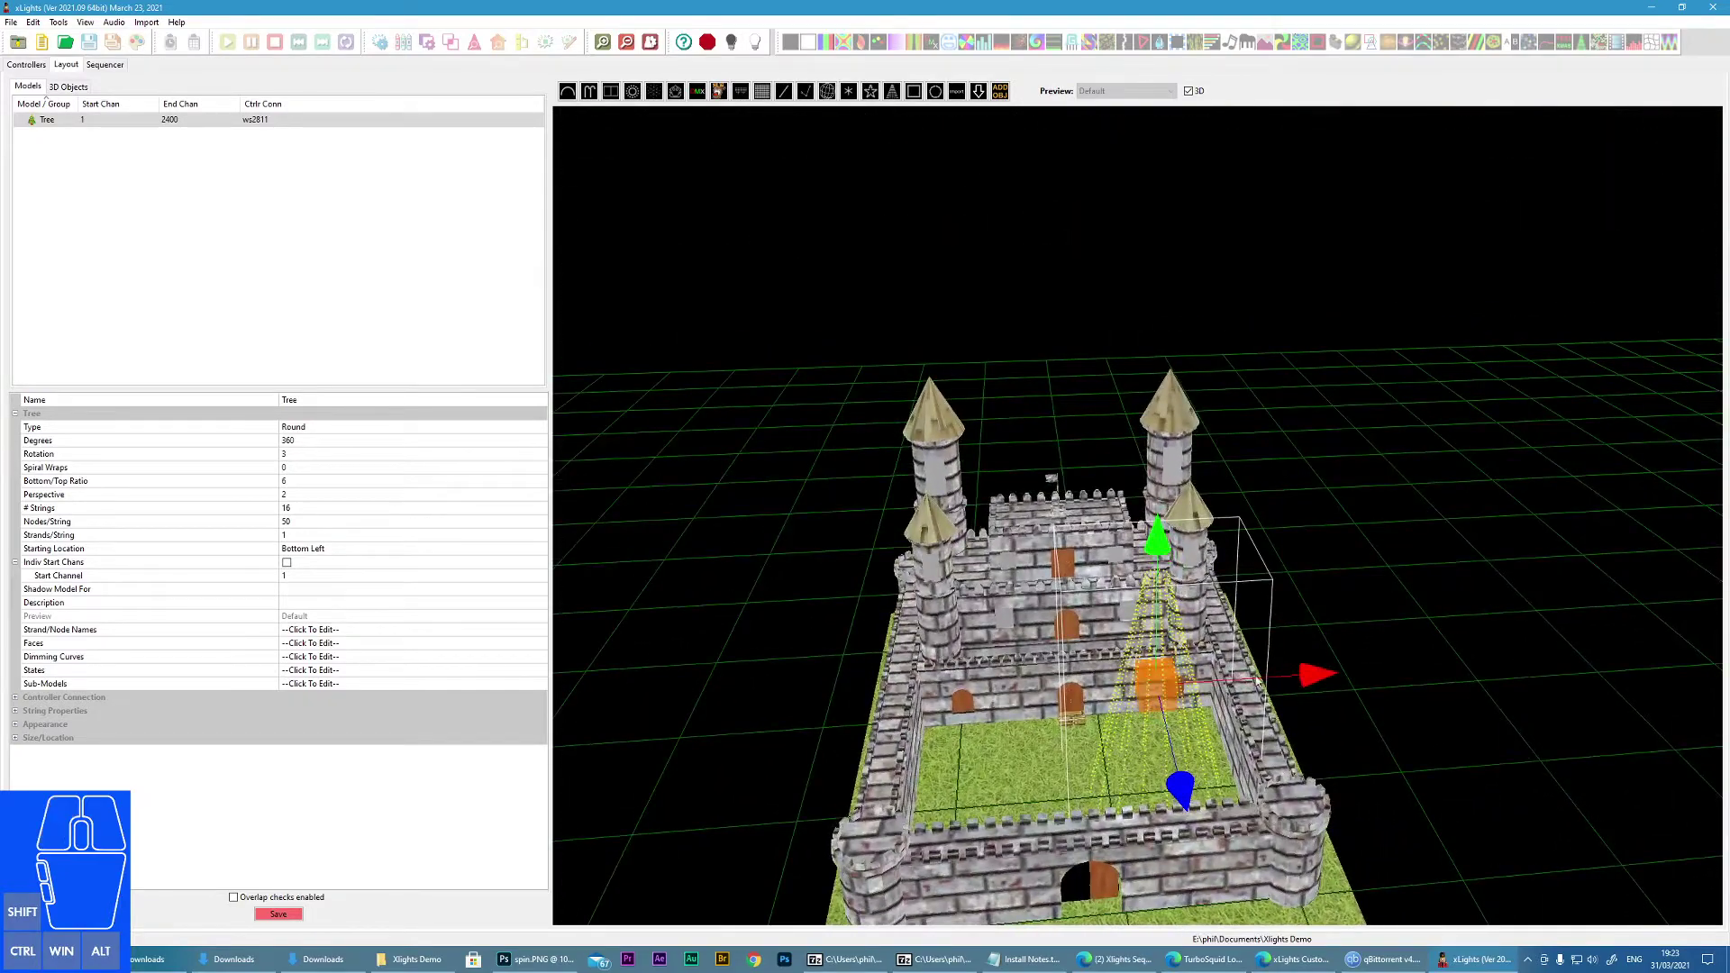
{"action": "left_click", "coordinate": [1311, 680]}
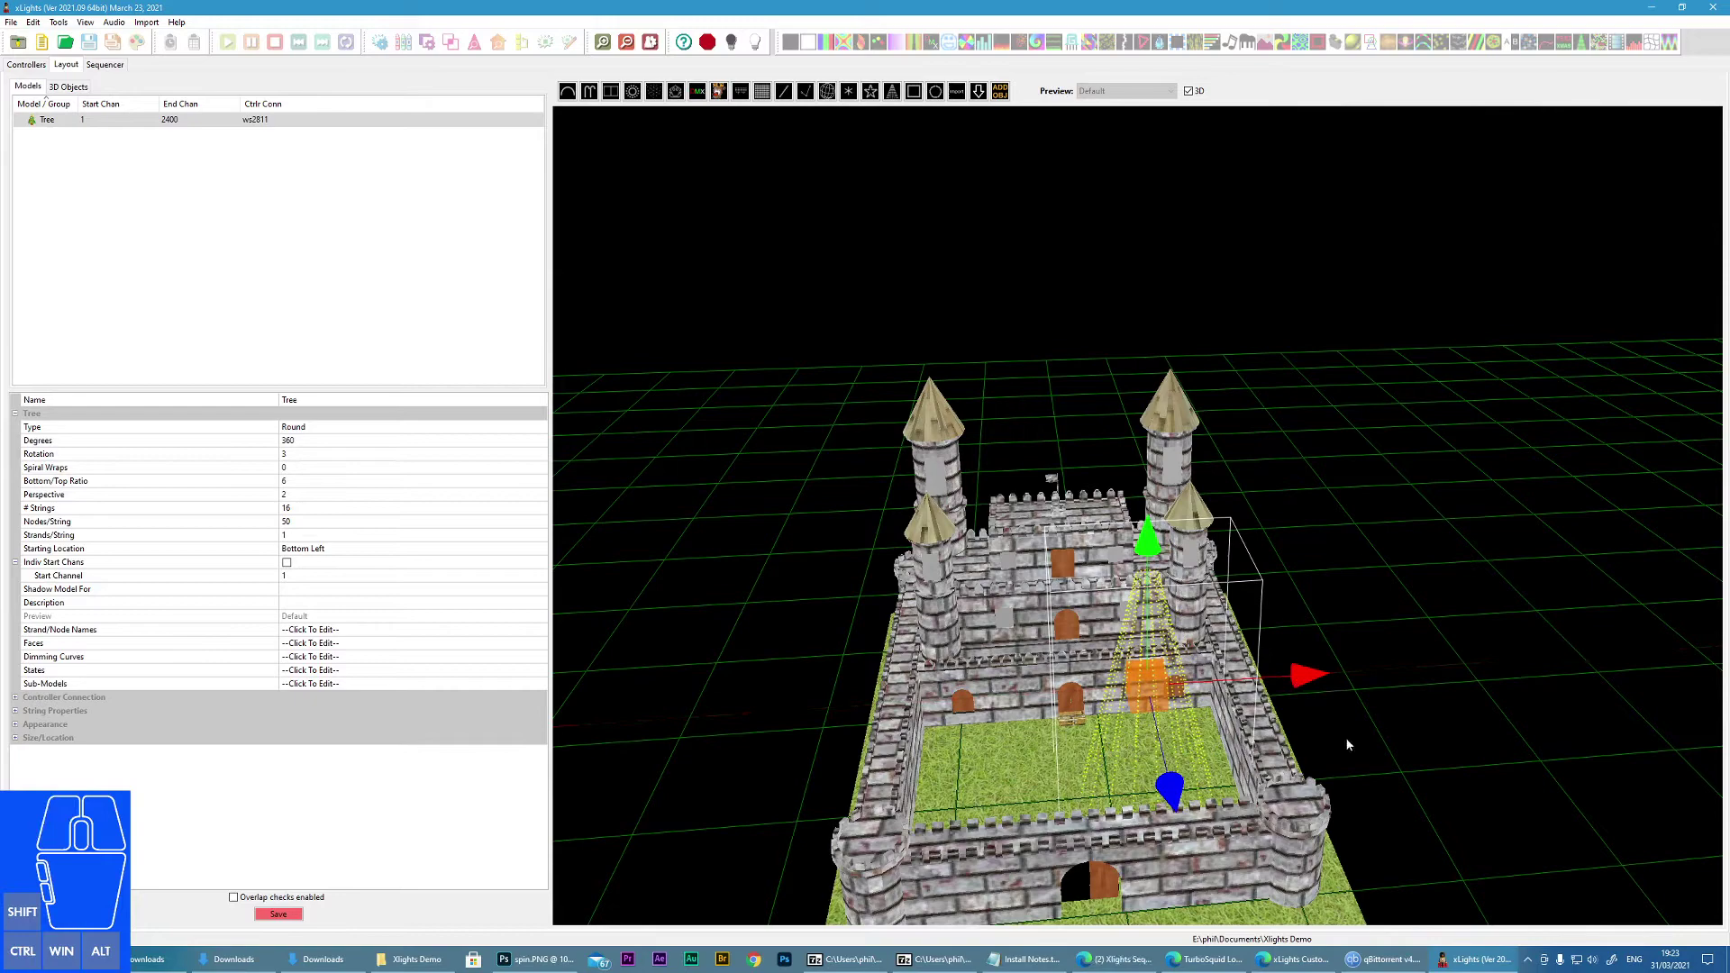
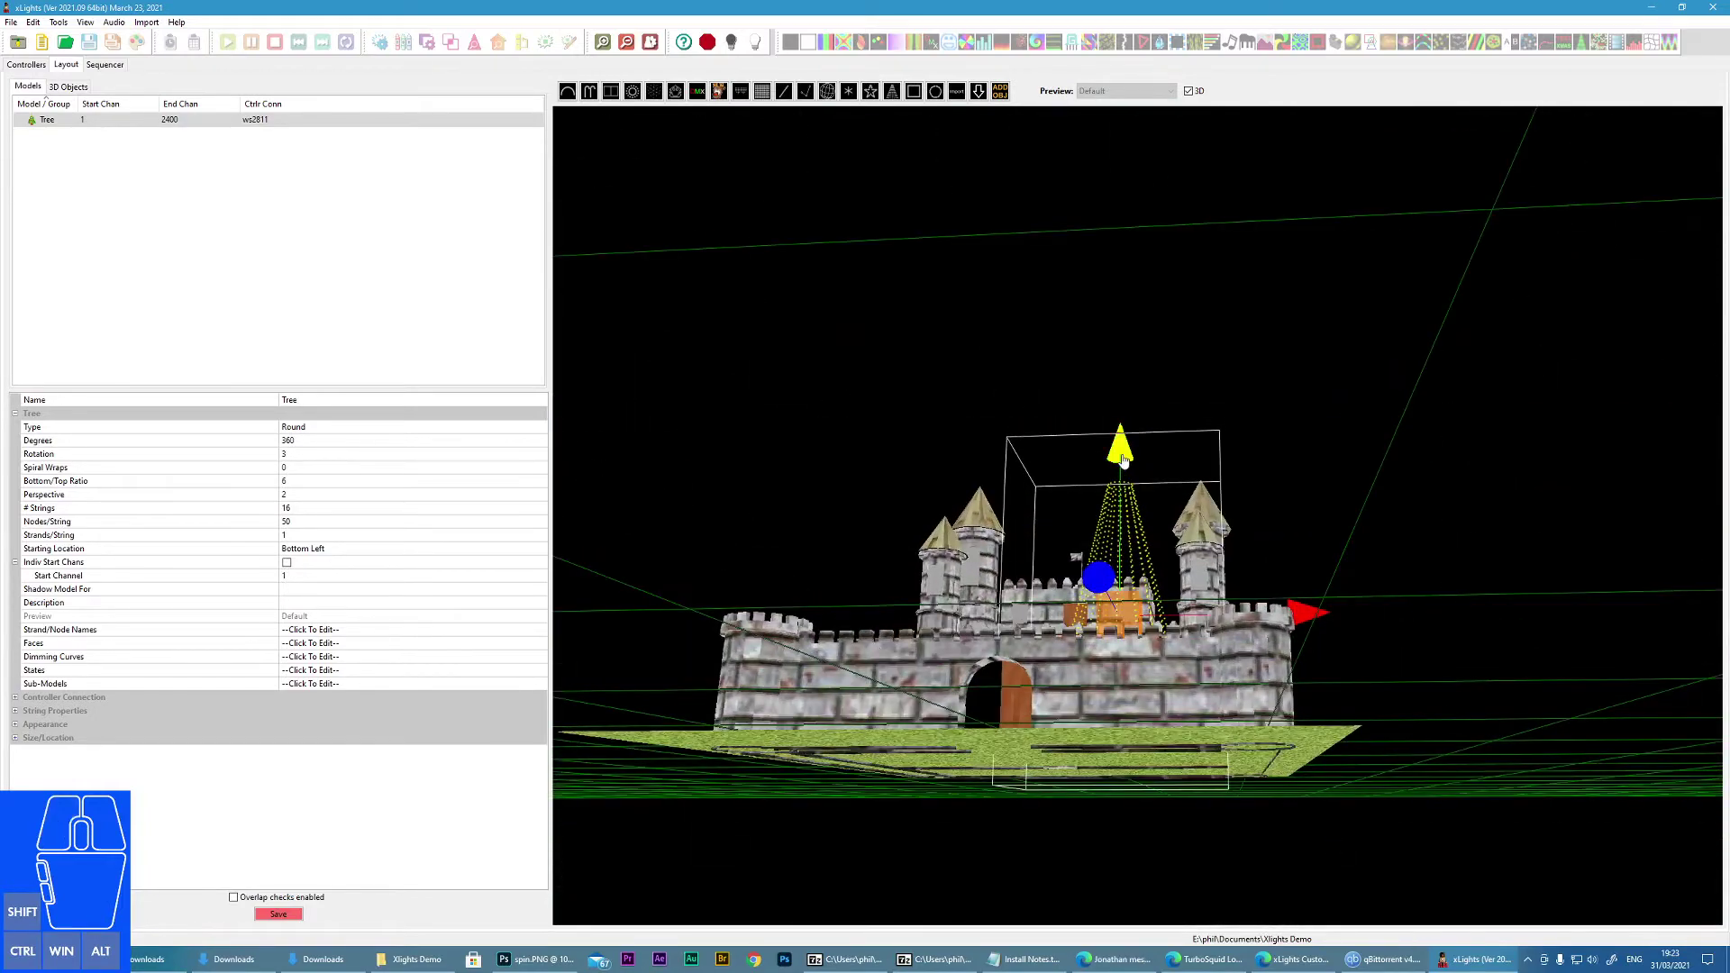
{"action": "left_click", "coordinate": [1124, 461]}
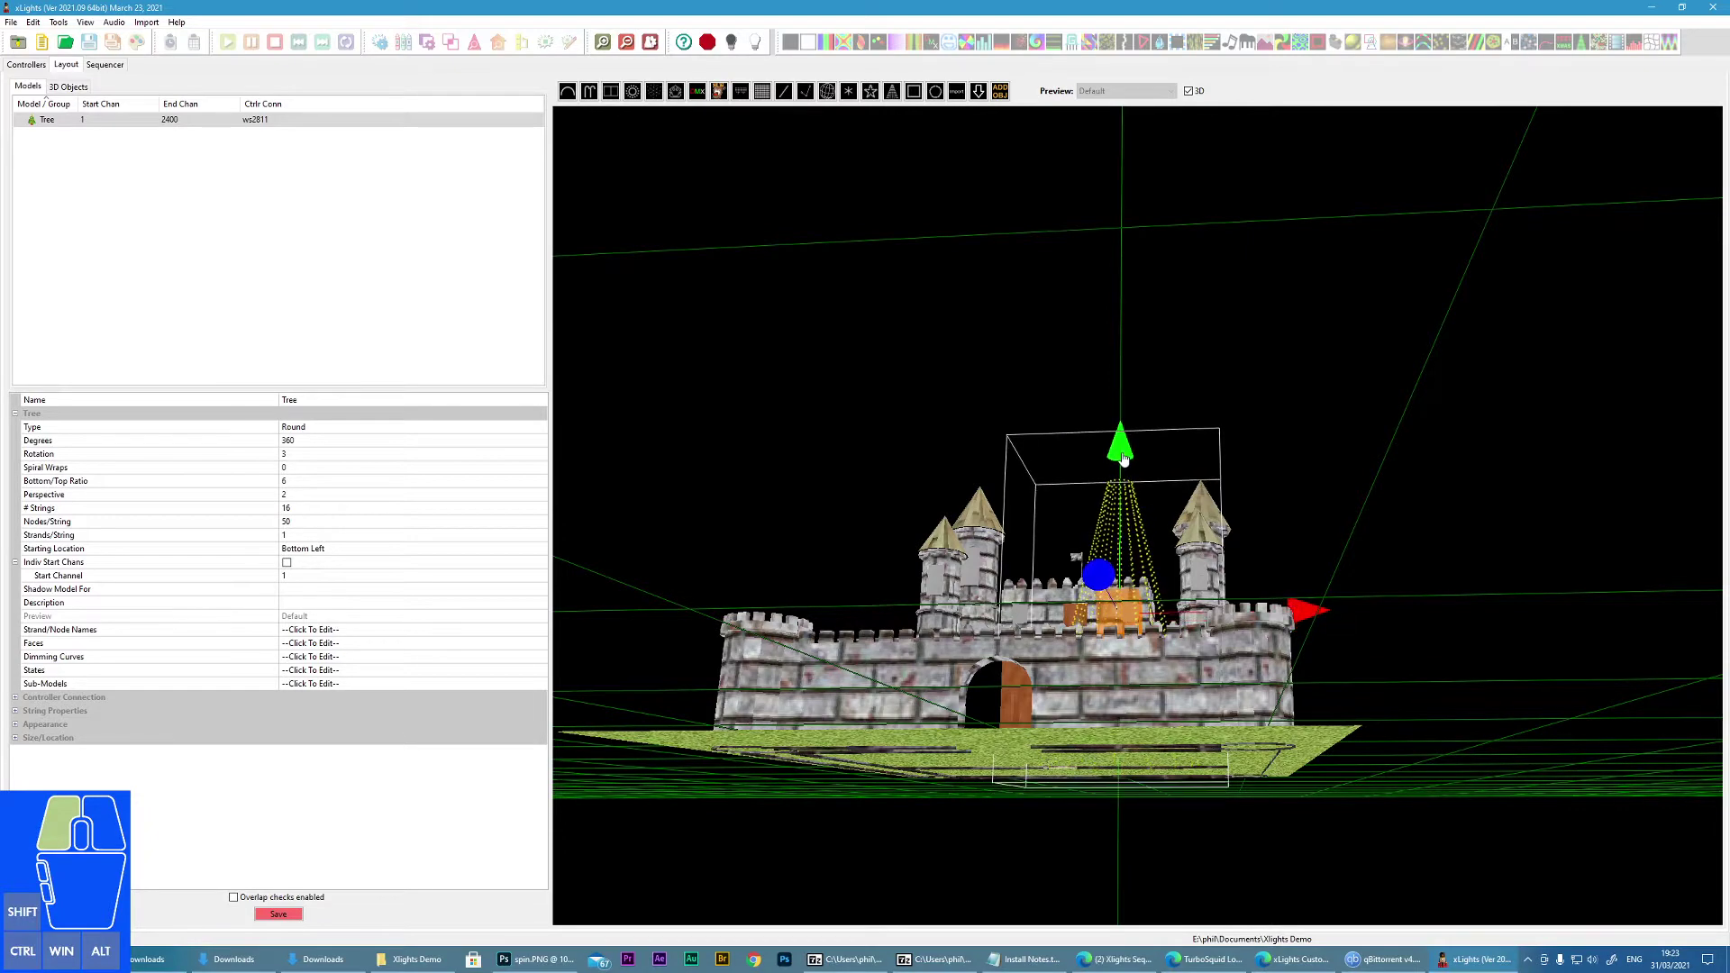
Step: Look along the castle, switch the tree's handles to scaling and resize it along one axis
{"action": "left_click_drag", "start_coordinate": [1388, 683], "coordinate": [1410, 730]}
{"action": "left_click_drag", "start_coordinate": [1418, 753], "coordinate": [1424, 791]}
{"action": "left_click", "coordinate": [1166, 749]}
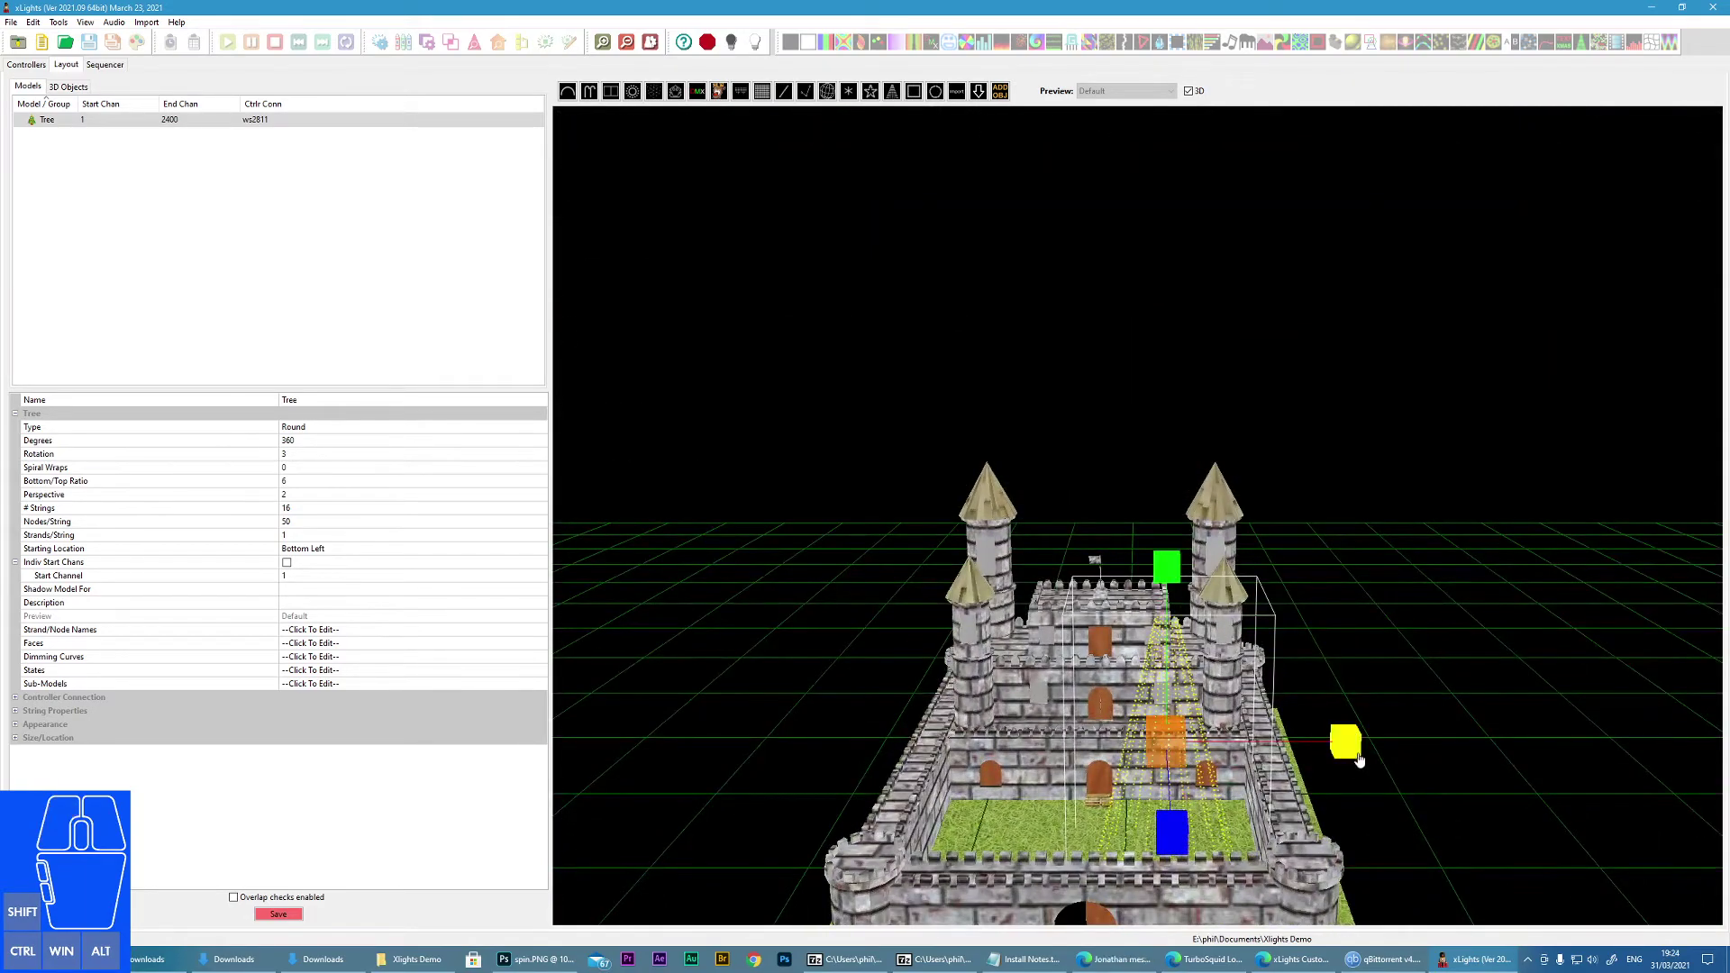
{"action": "left_click_drag", "start_coordinate": [1355, 755], "coordinate": [1336, 753]}
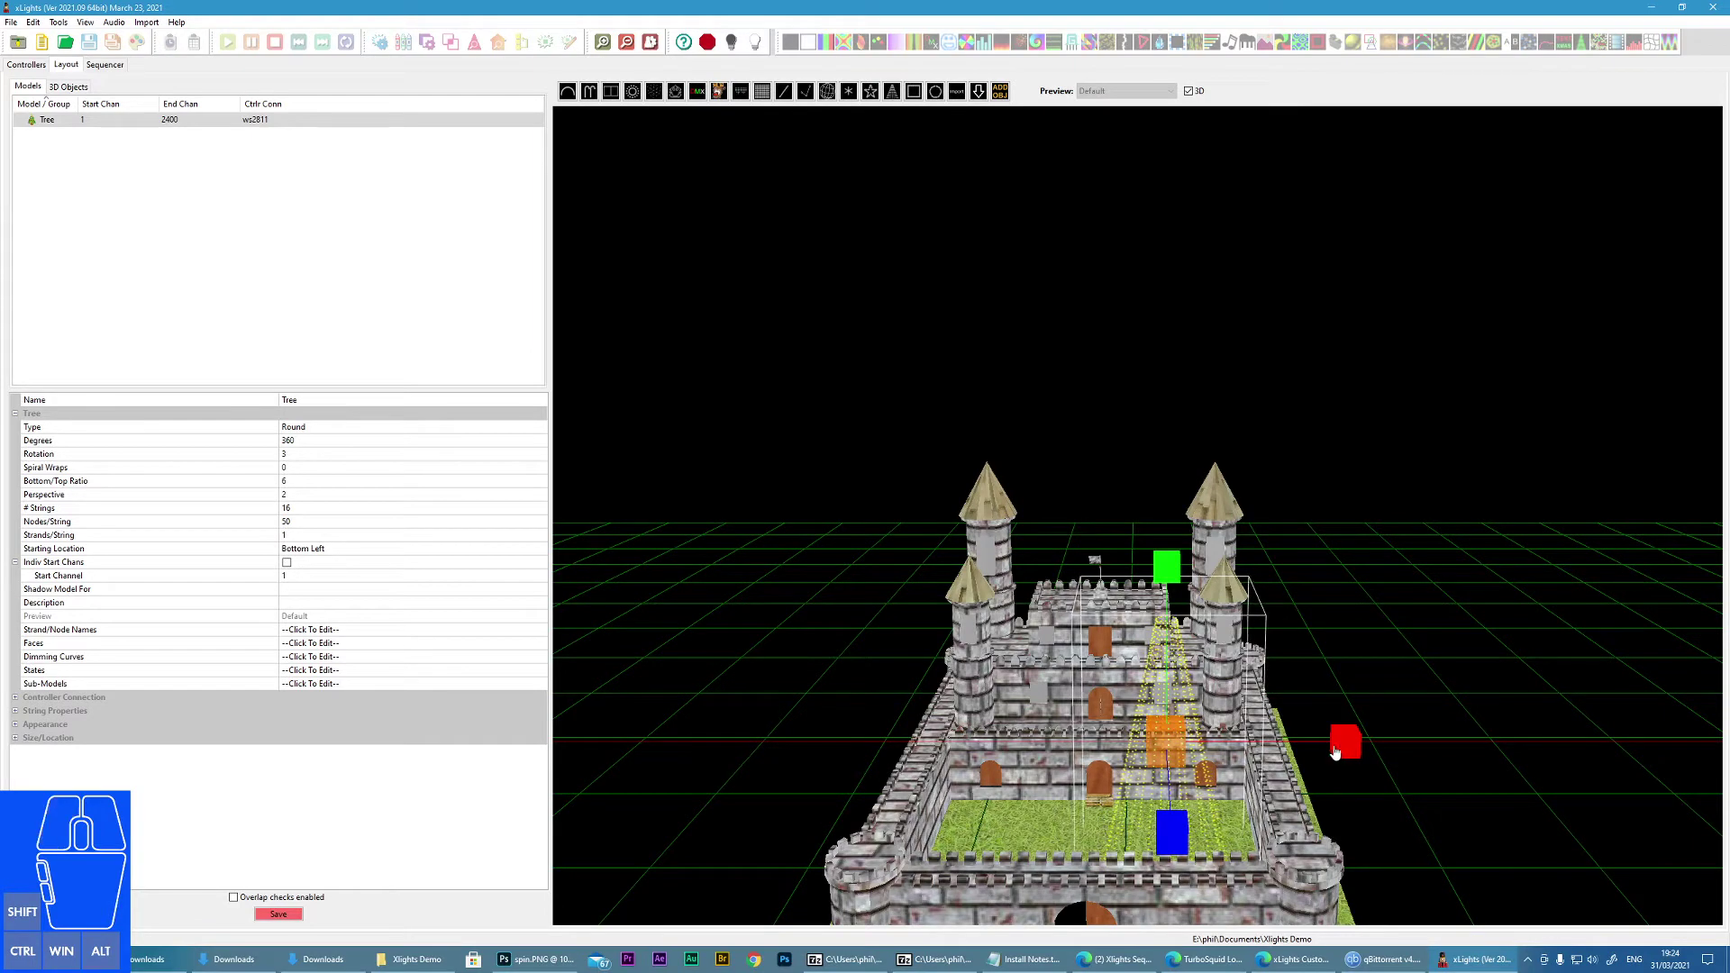
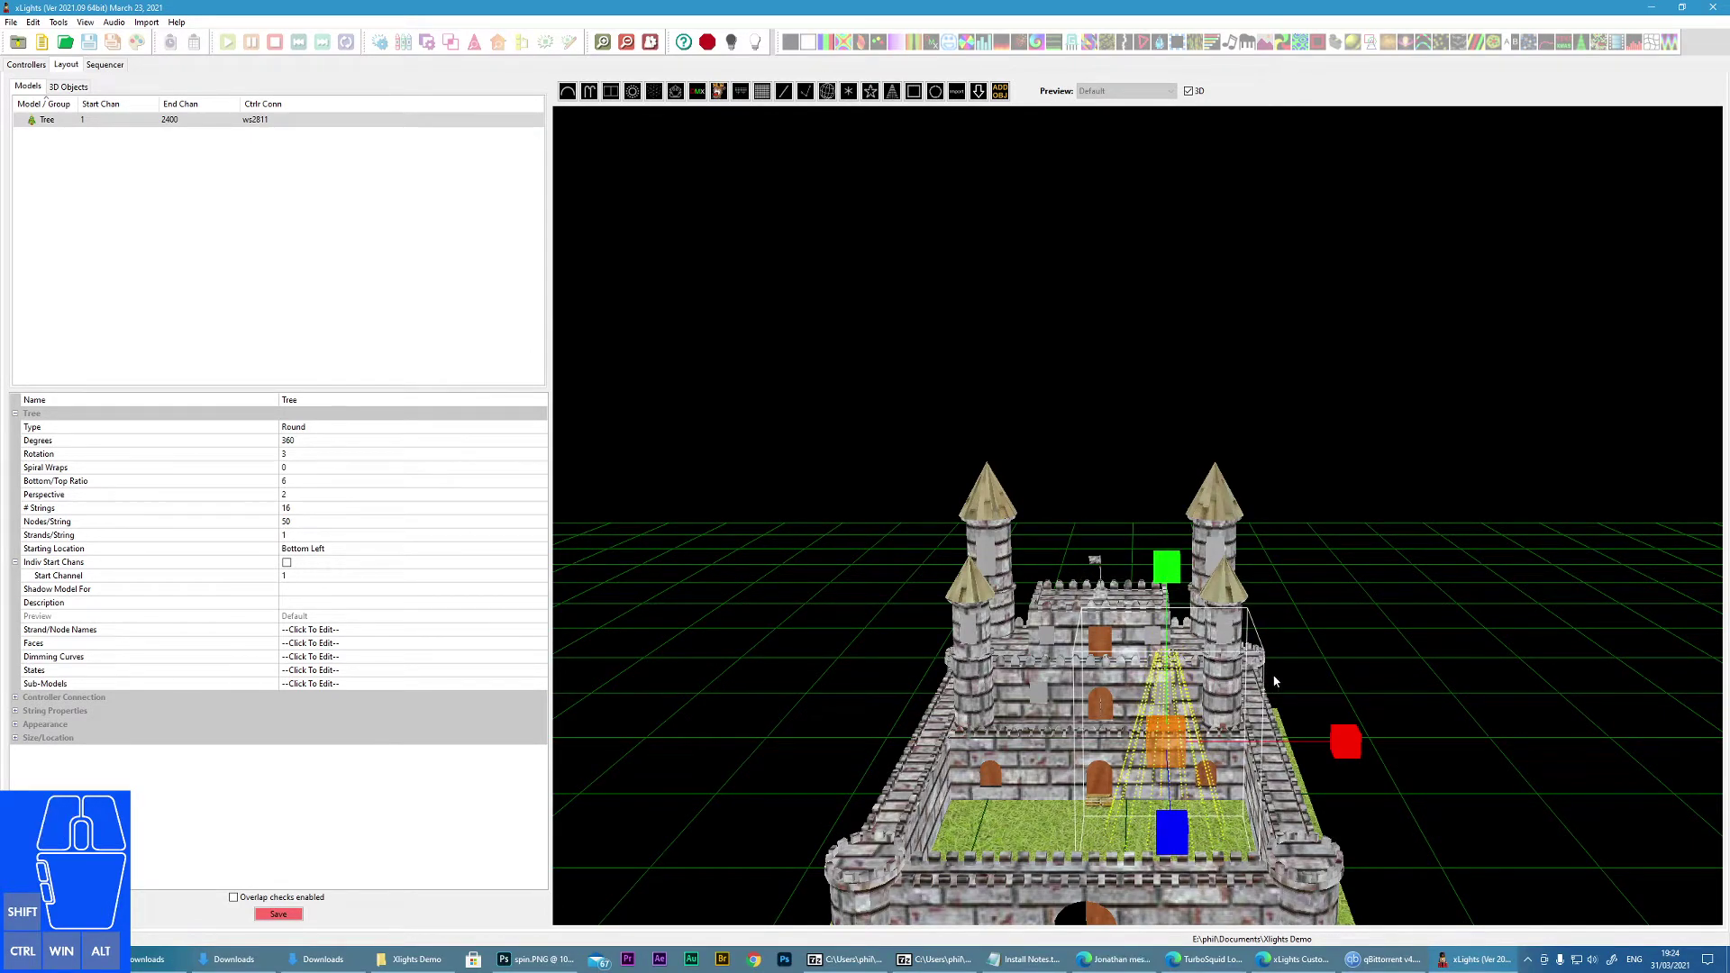
{"action": "left_click_drag", "start_coordinate": [1357, 750], "coordinate": [1334, 750]}
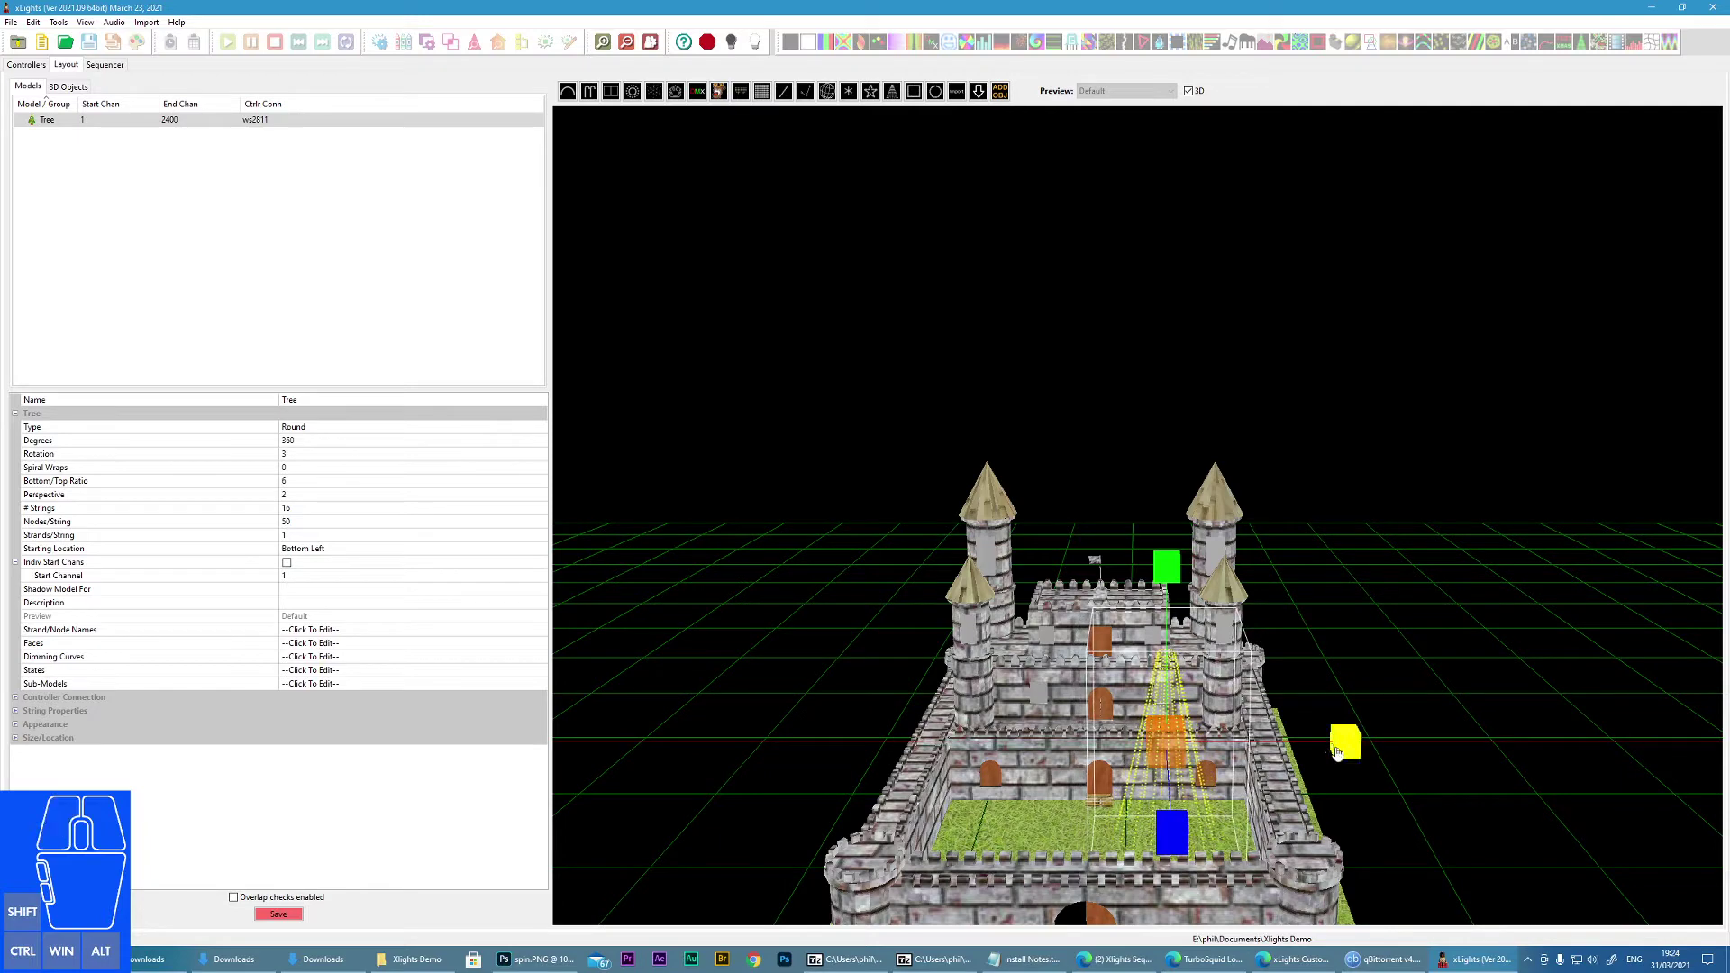
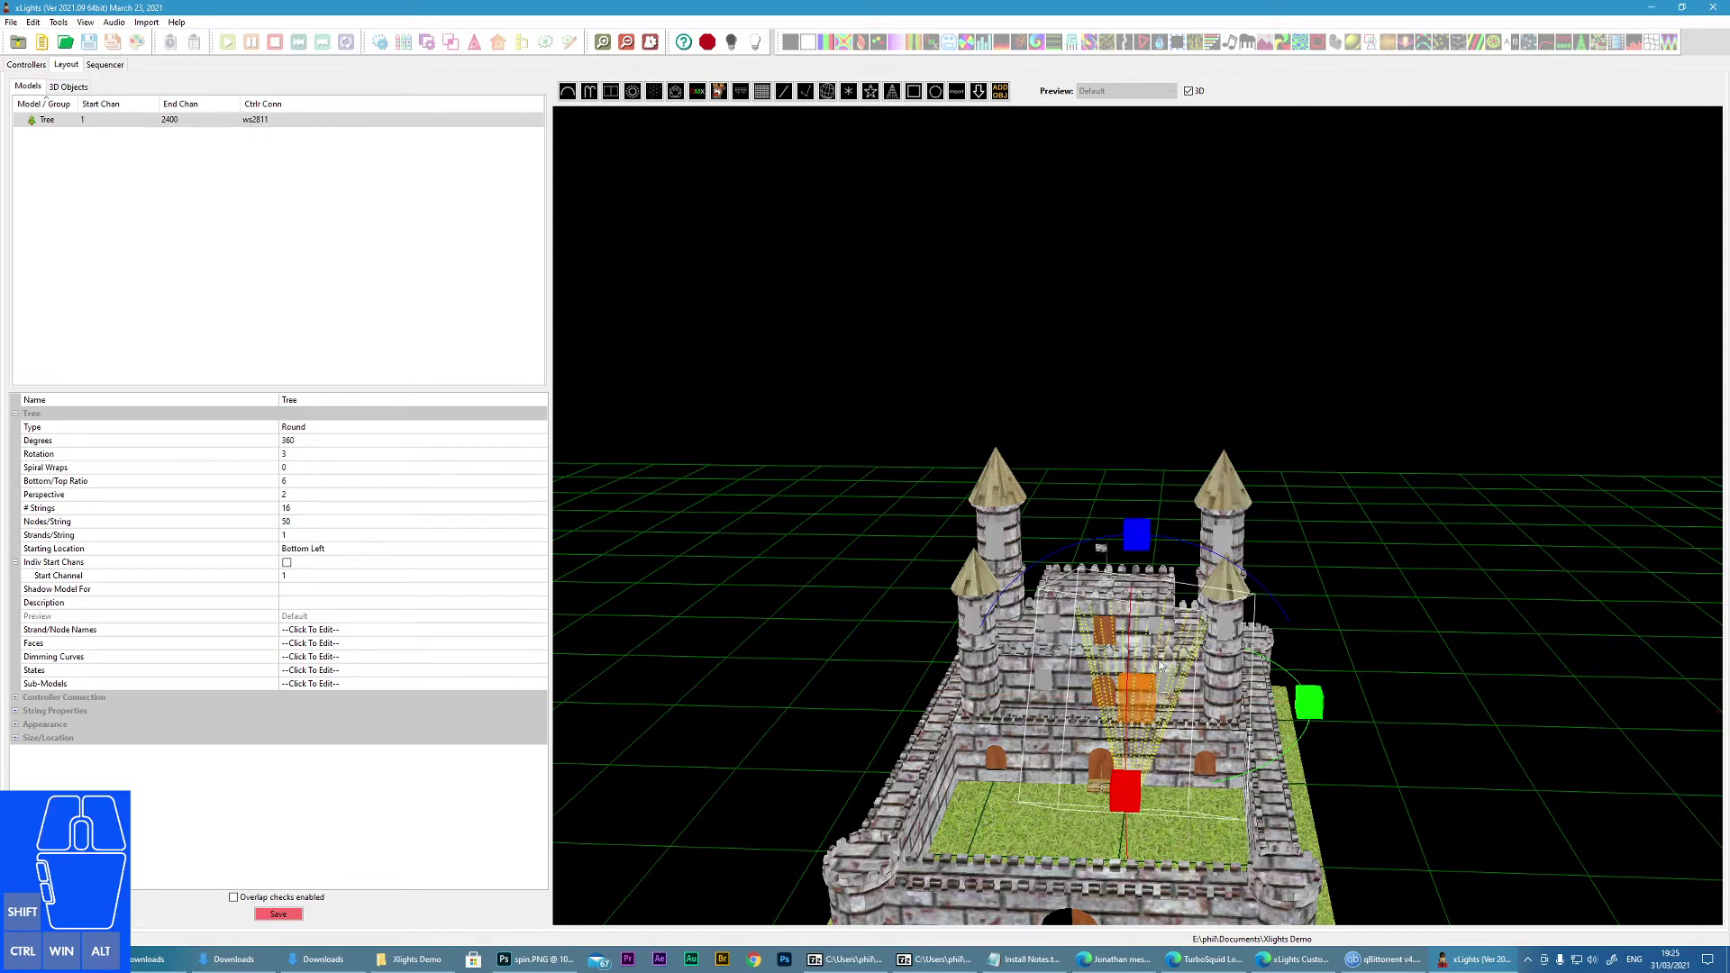
Step: Deselect the mega tree so the layout's background settings show
{"action": "scroll", "scroll_direction": "down", "scroll_amount": 3}
{"action": "scroll", "scroll_direction": "up", "scroll_amount": 3}
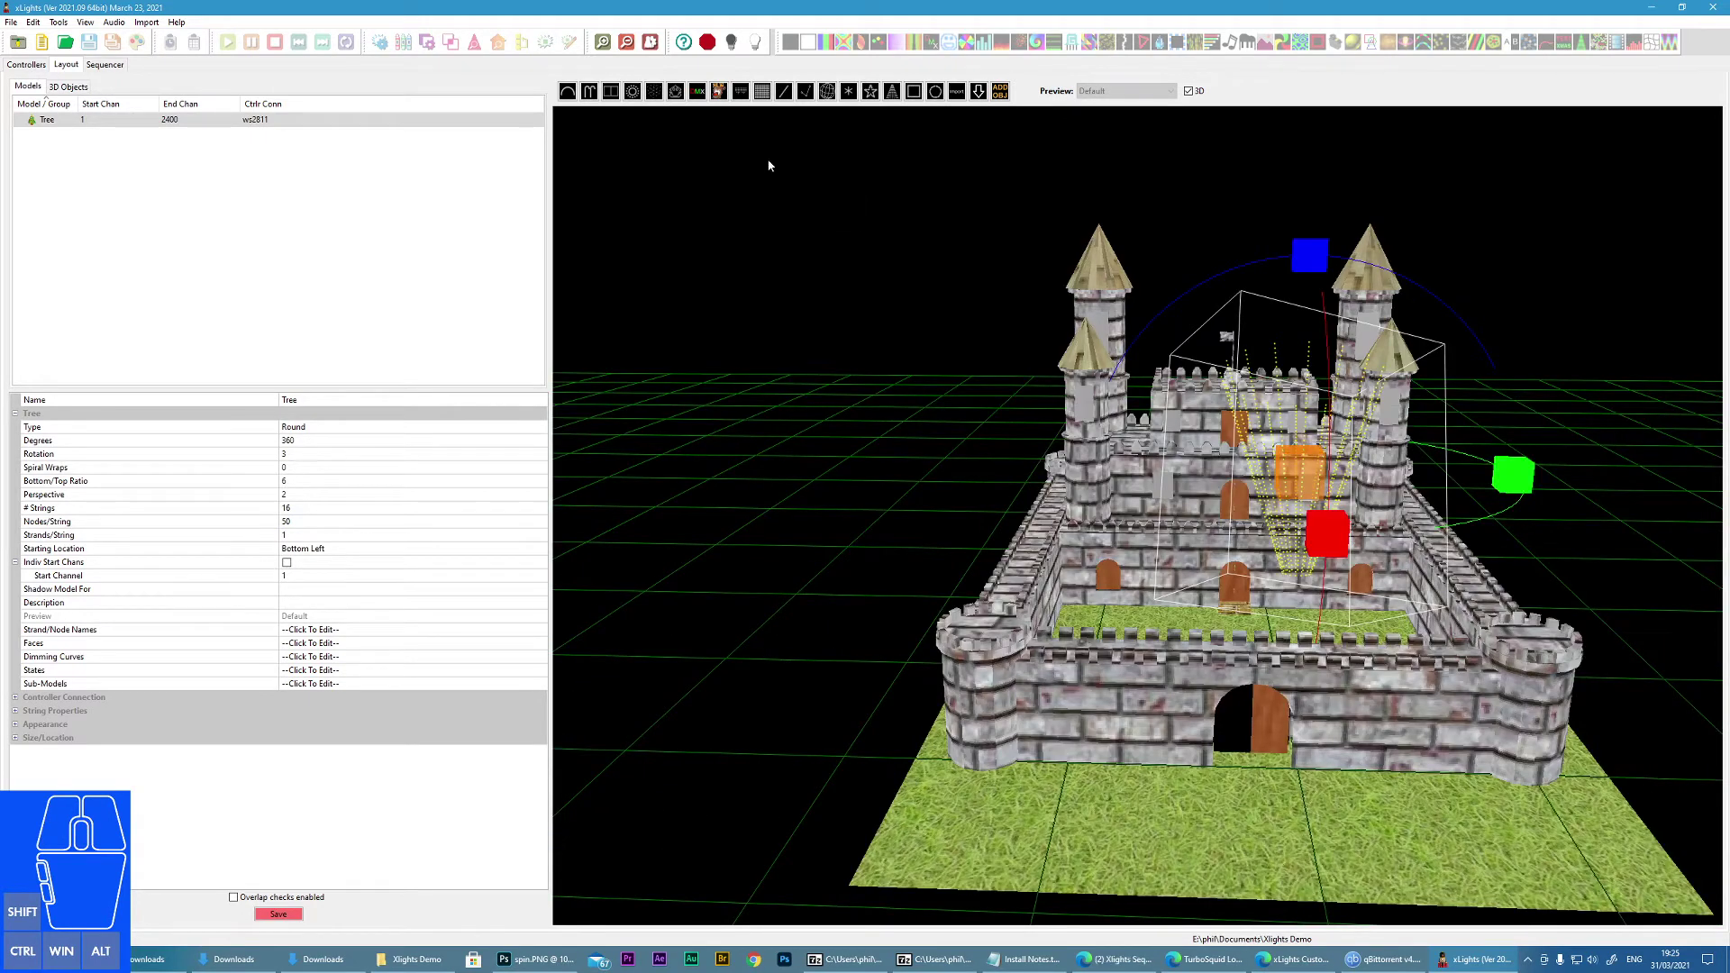
{"action": "left_click", "coordinate": [569, 92]}
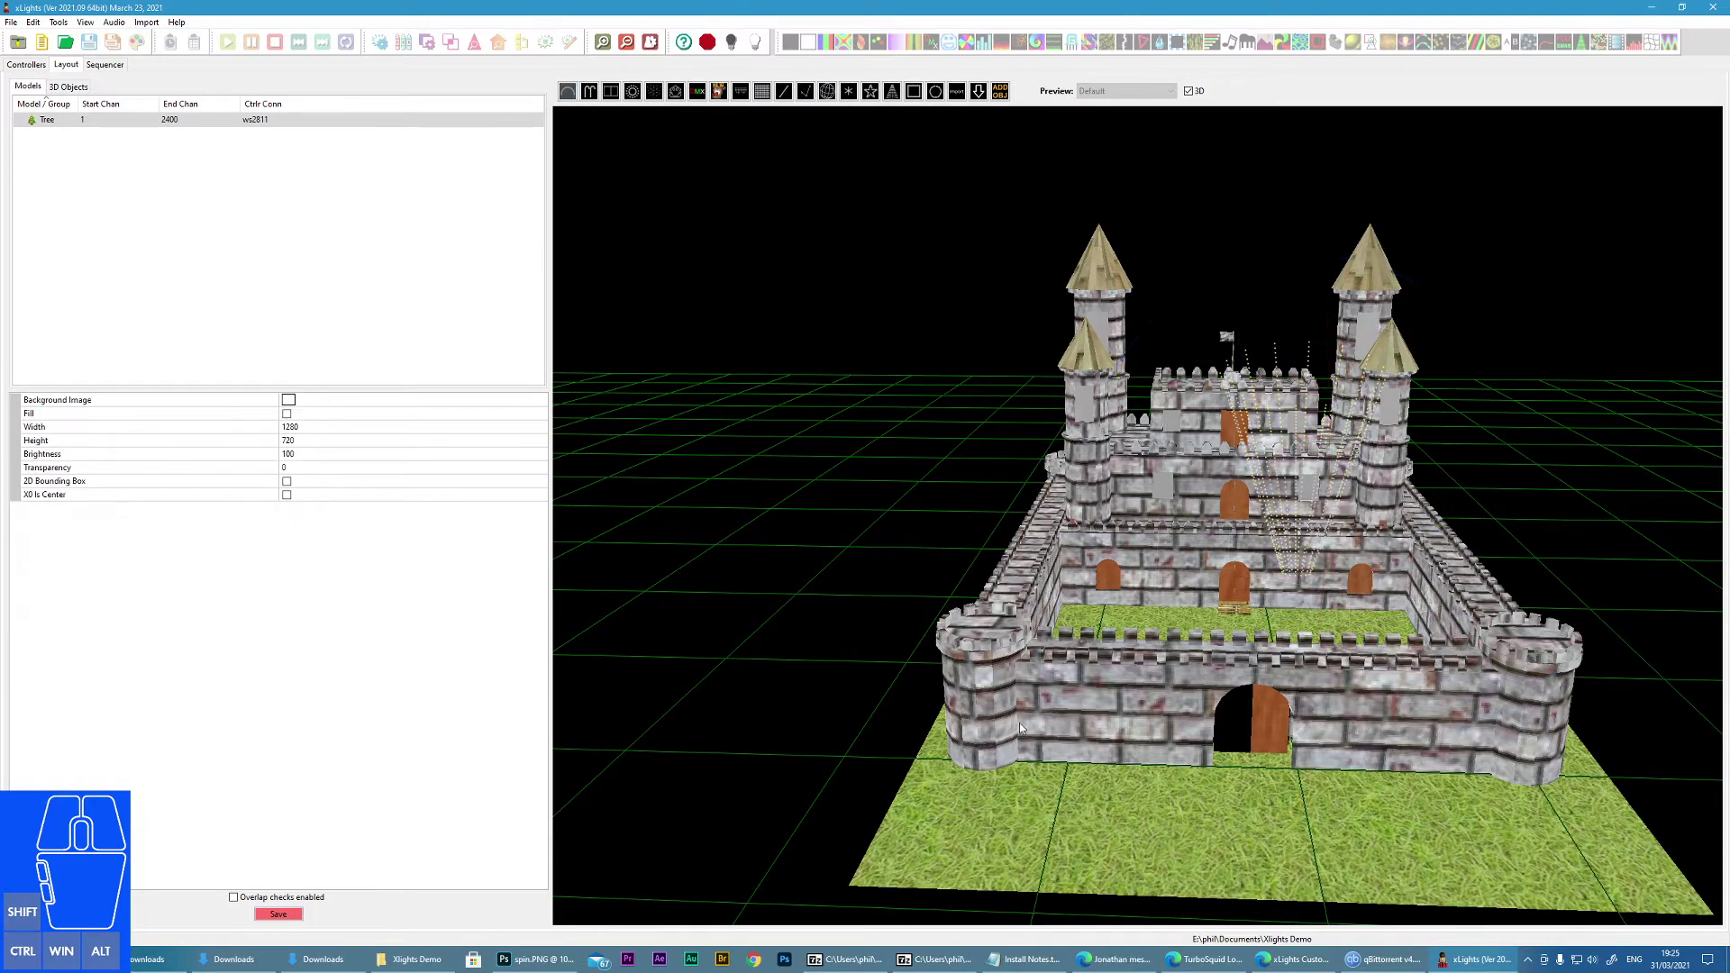
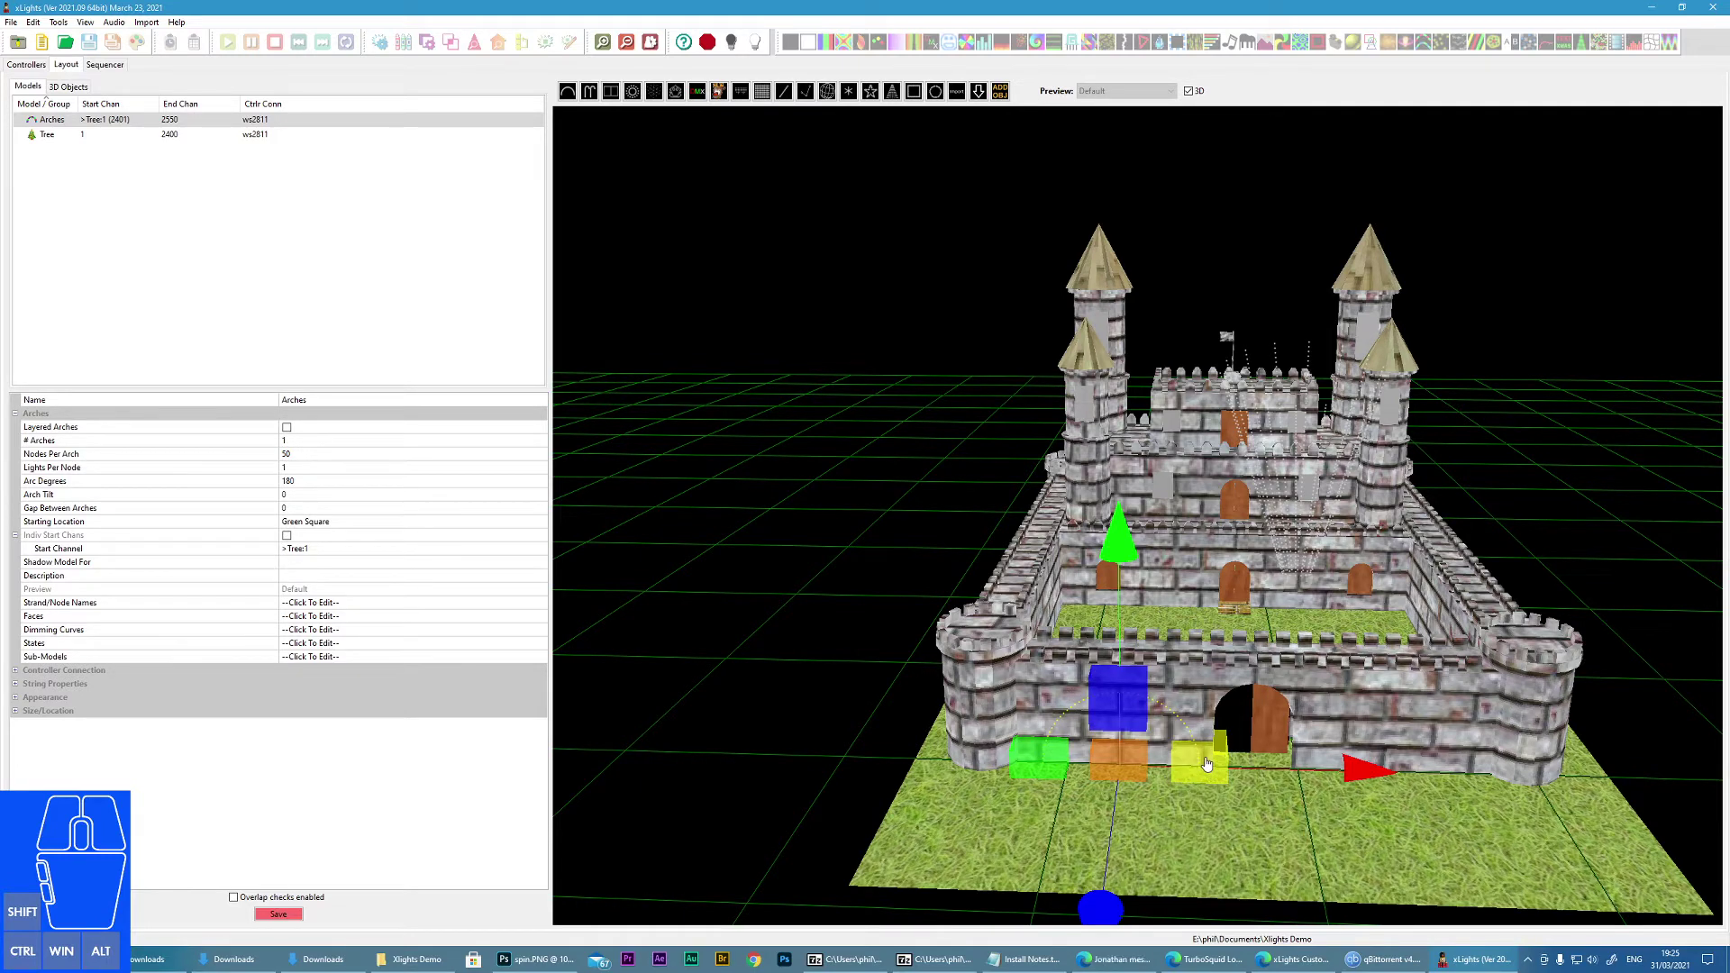
Step: Pick up the Arches model near the gate to centre it in front of the gateway
{"action": "left_click", "coordinate": [1210, 763]}
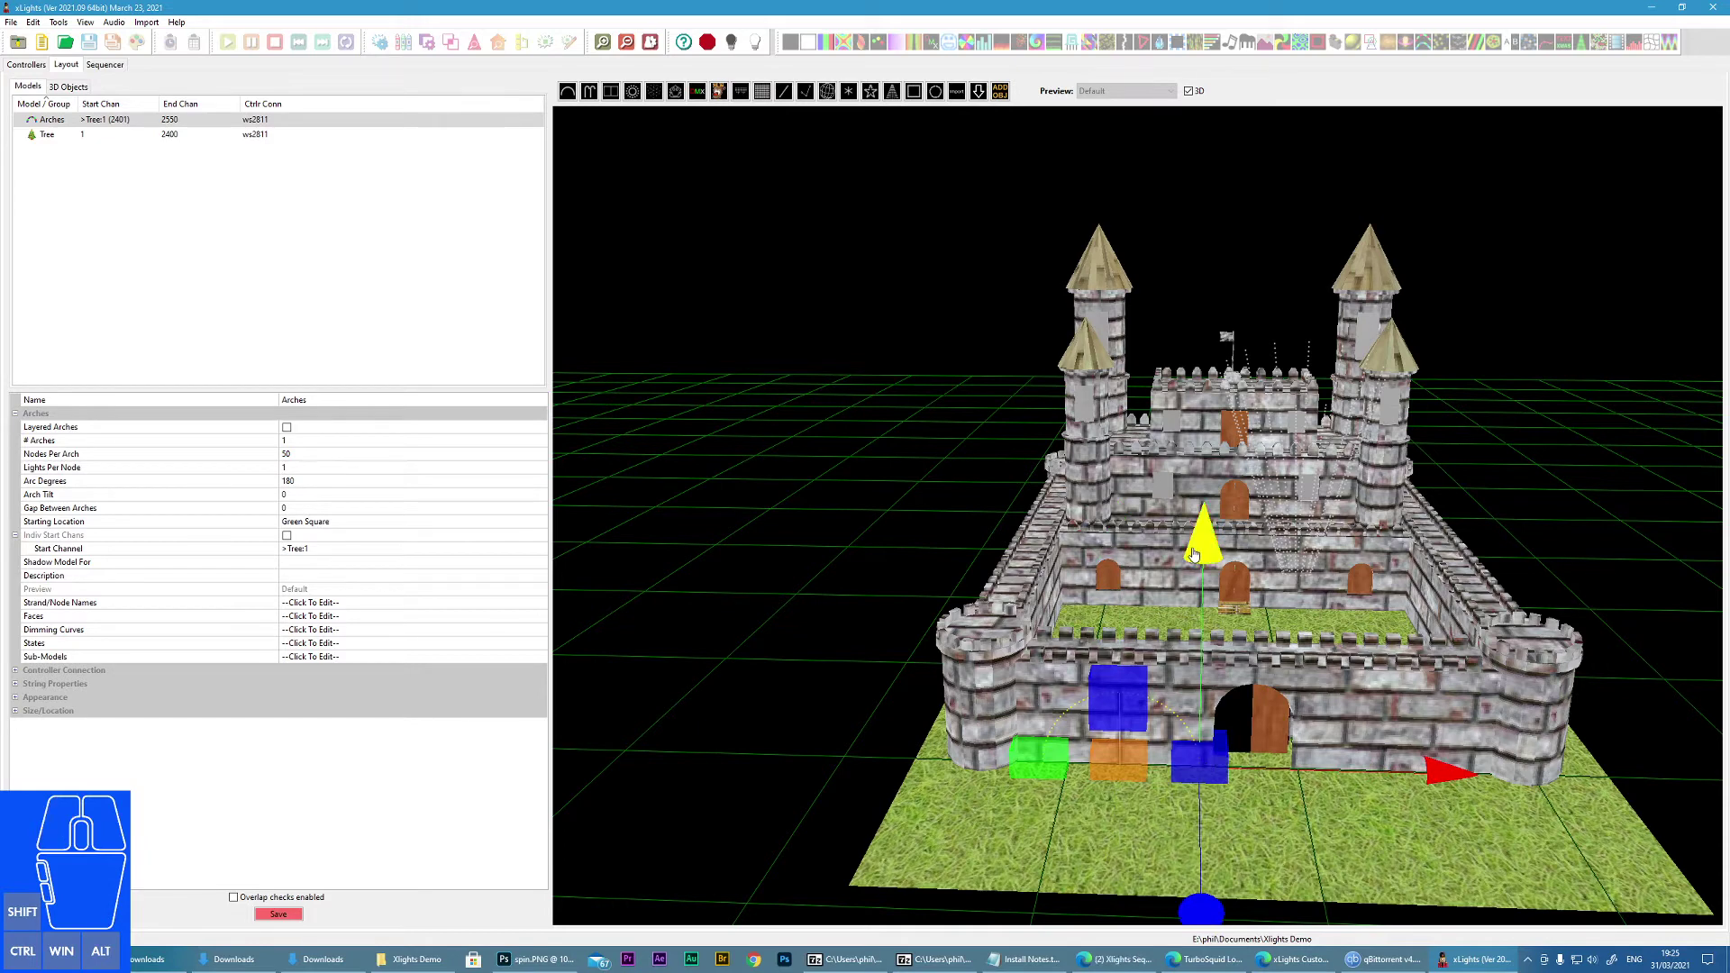
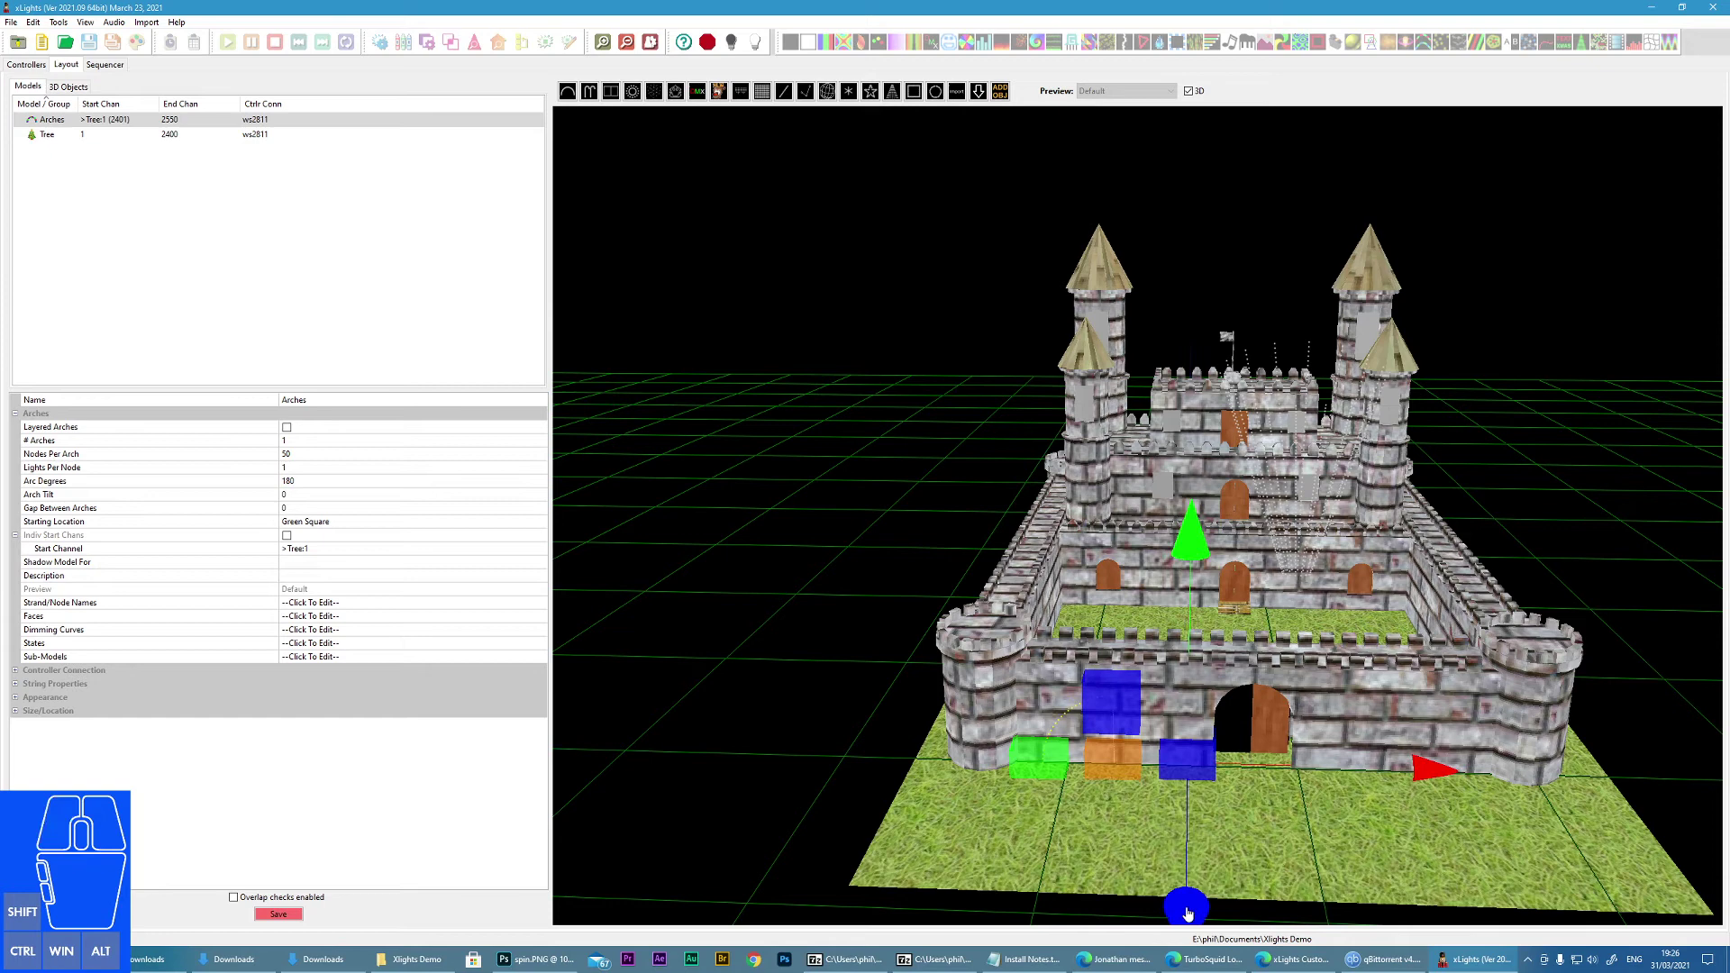
{"action": "left_click", "coordinate": [1114, 763]}
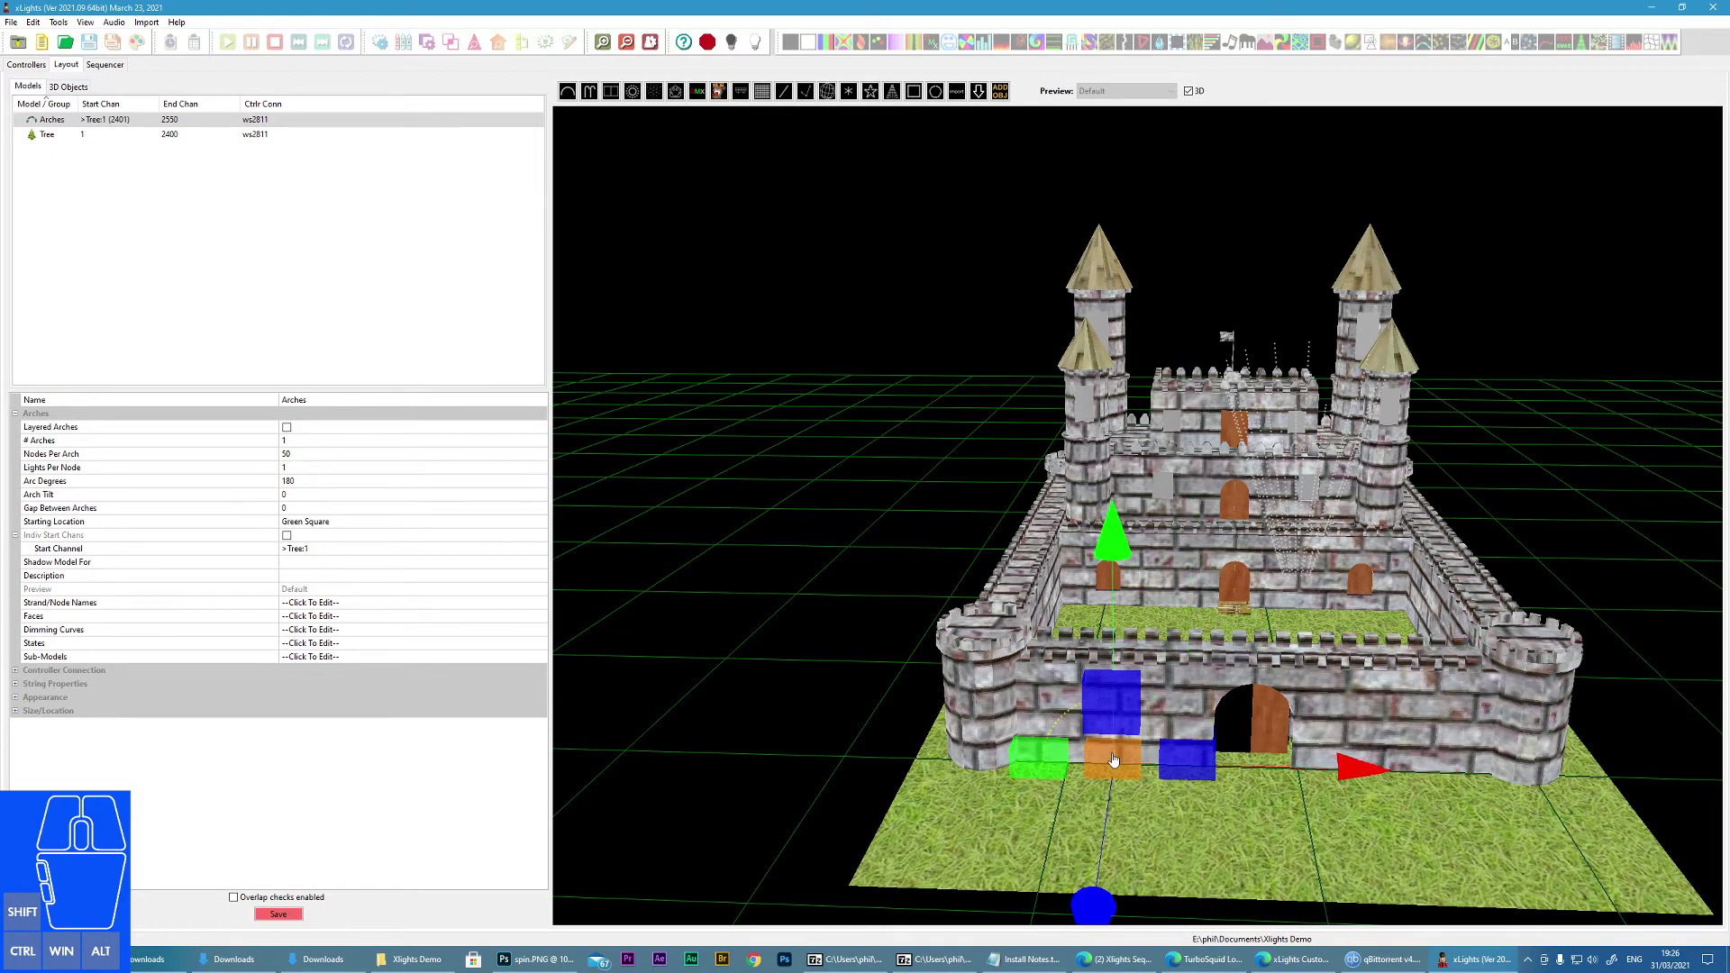
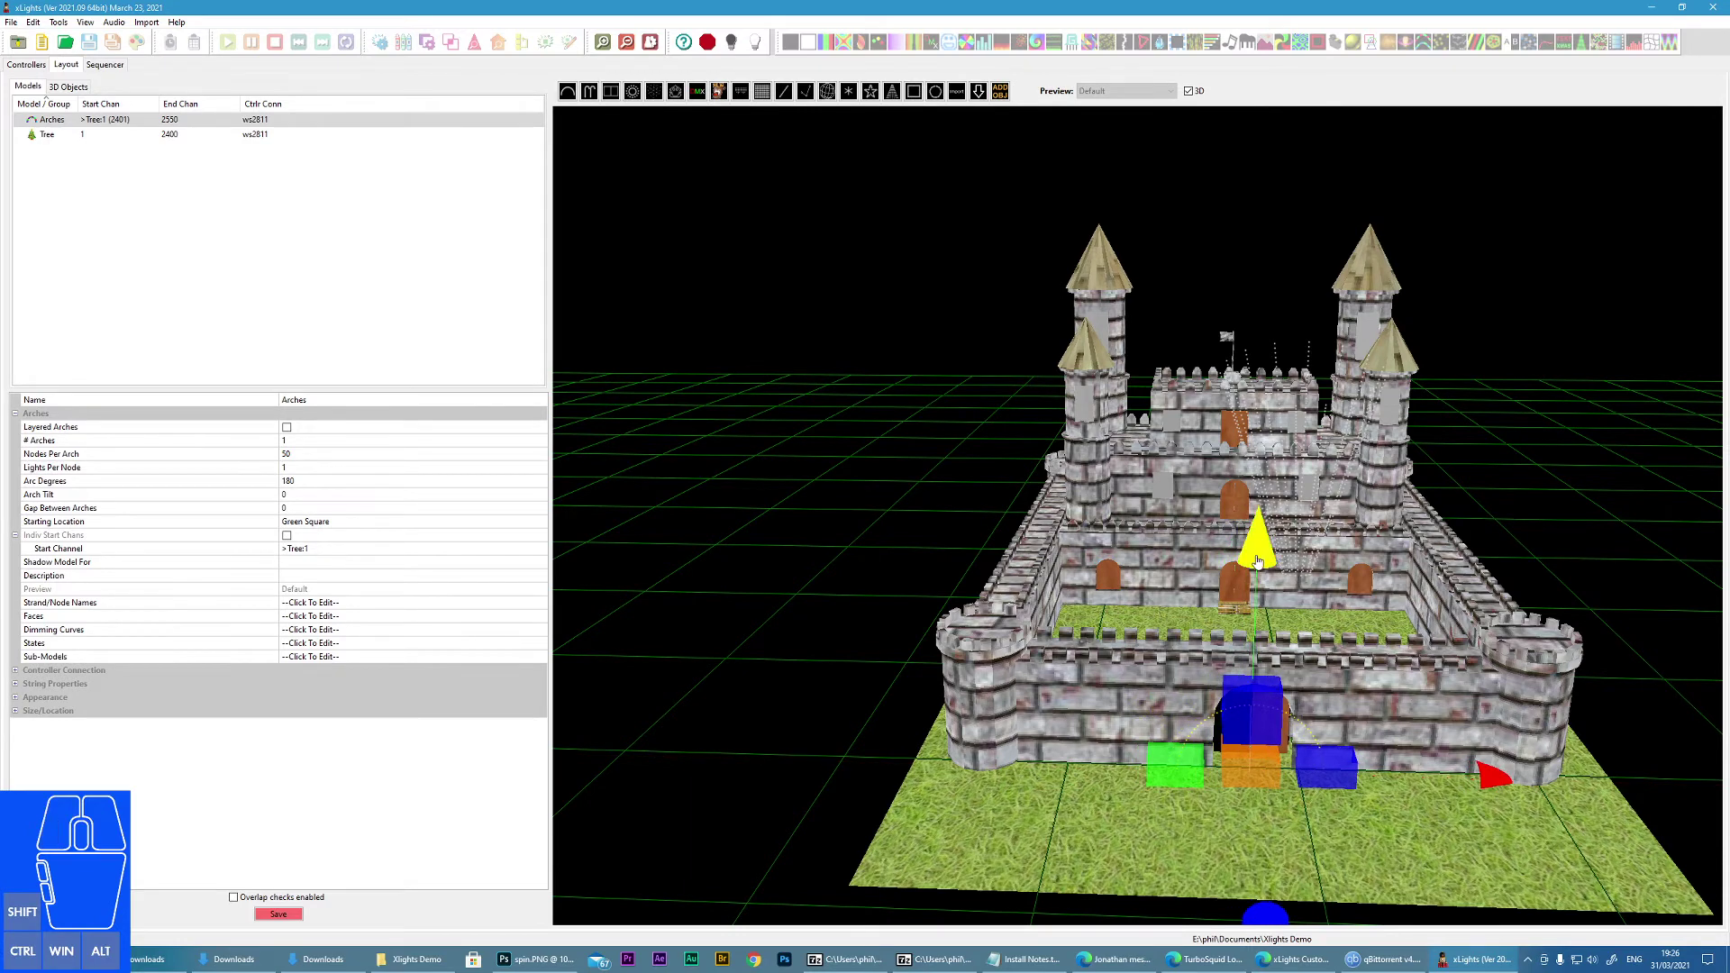
Step: Raise the arch with its vertical handle so it spans over the castle gateway
{"action": "left_click", "coordinate": [1265, 559]}
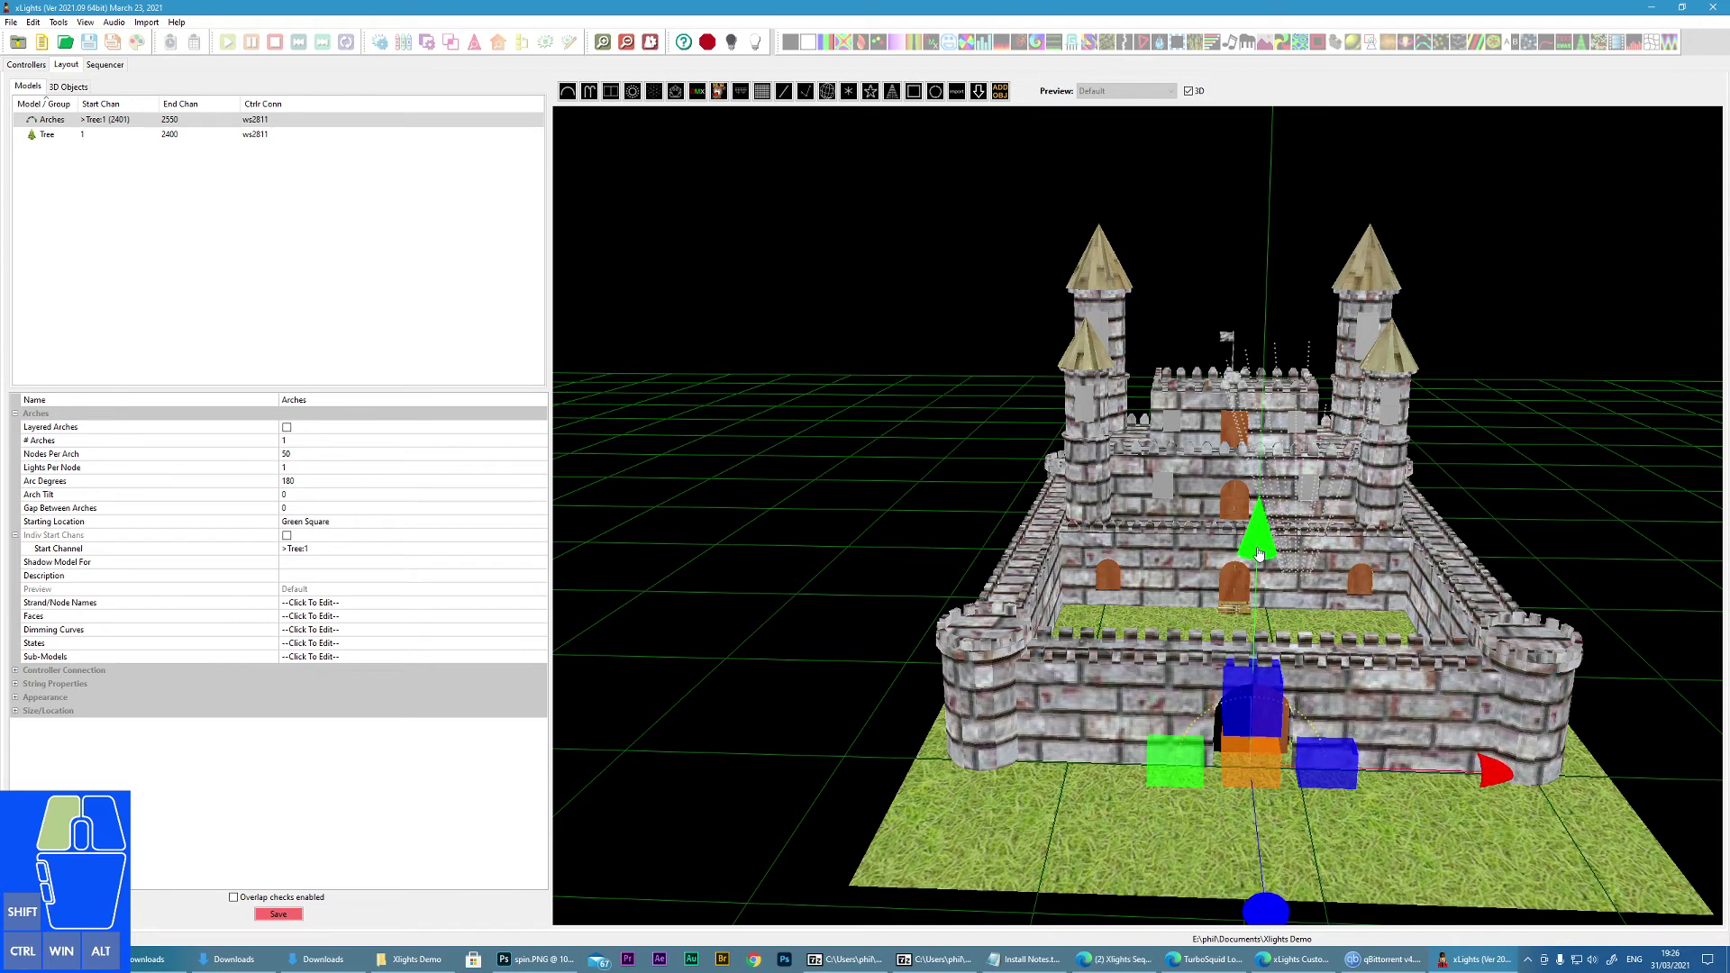
{"action": "left_click", "coordinate": [1259, 717]}
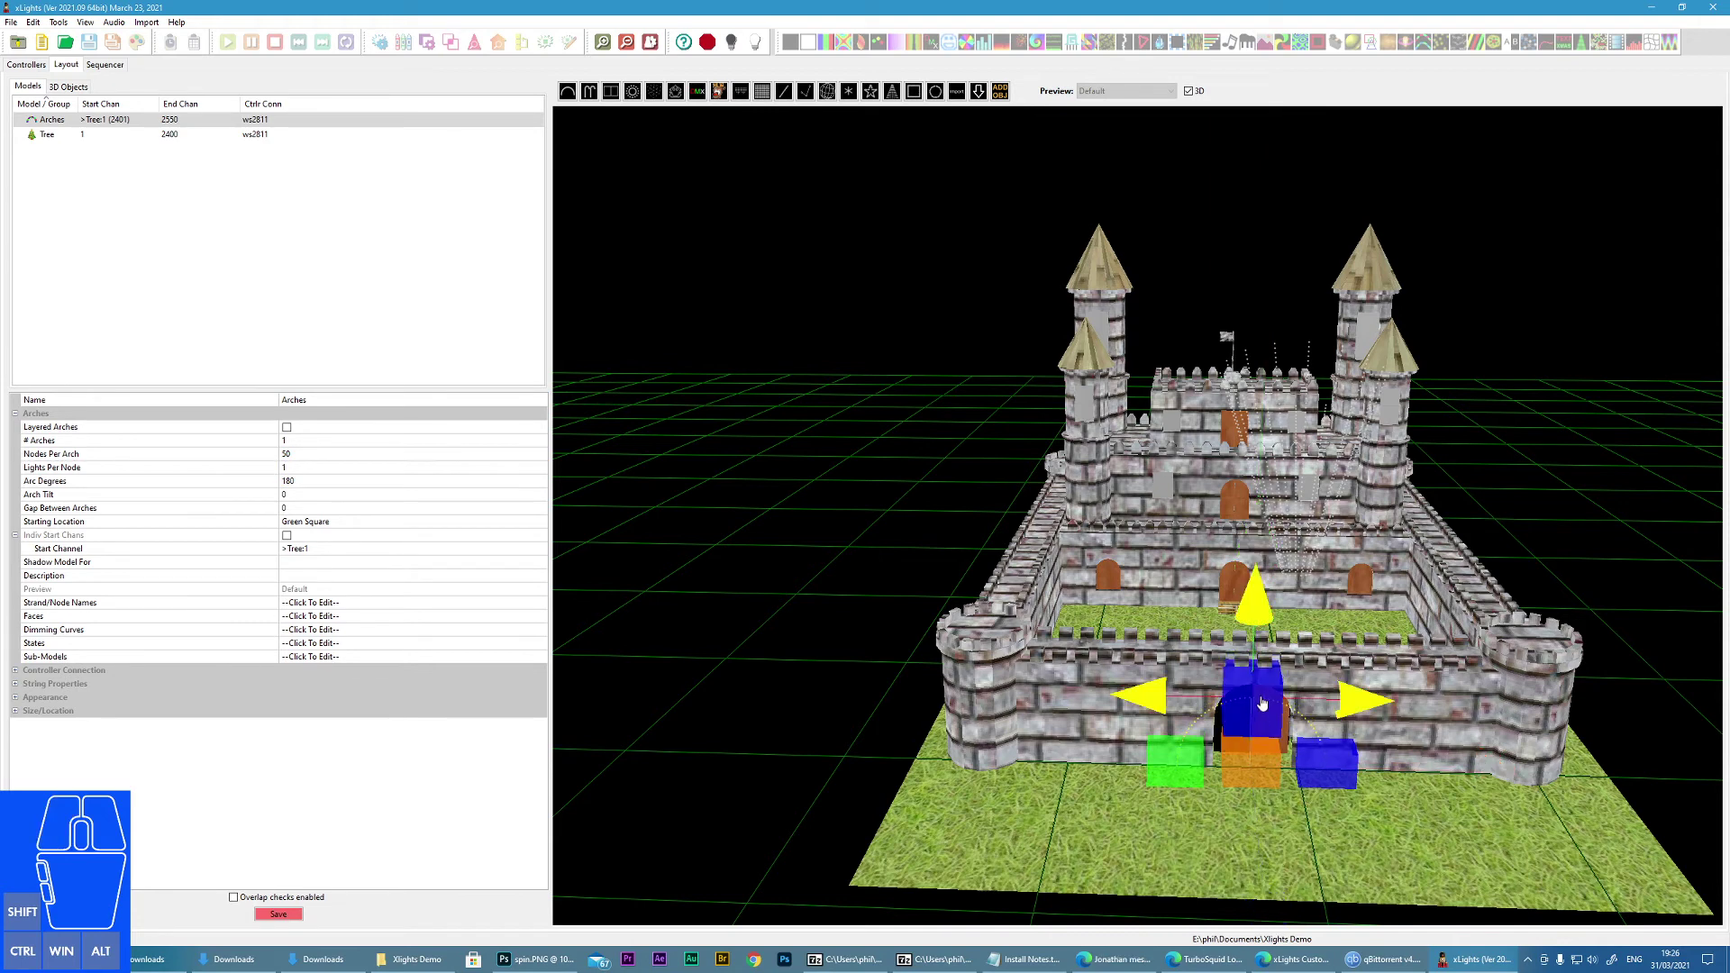
{"action": "left_click", "coordinate": [1260, 716]}
{"action": "left_click_drag", "start_coordinate": [1259, 621], "coordinate": [1259, 593]}
{"action": "left_click", "coordinate": [1259, 755]}
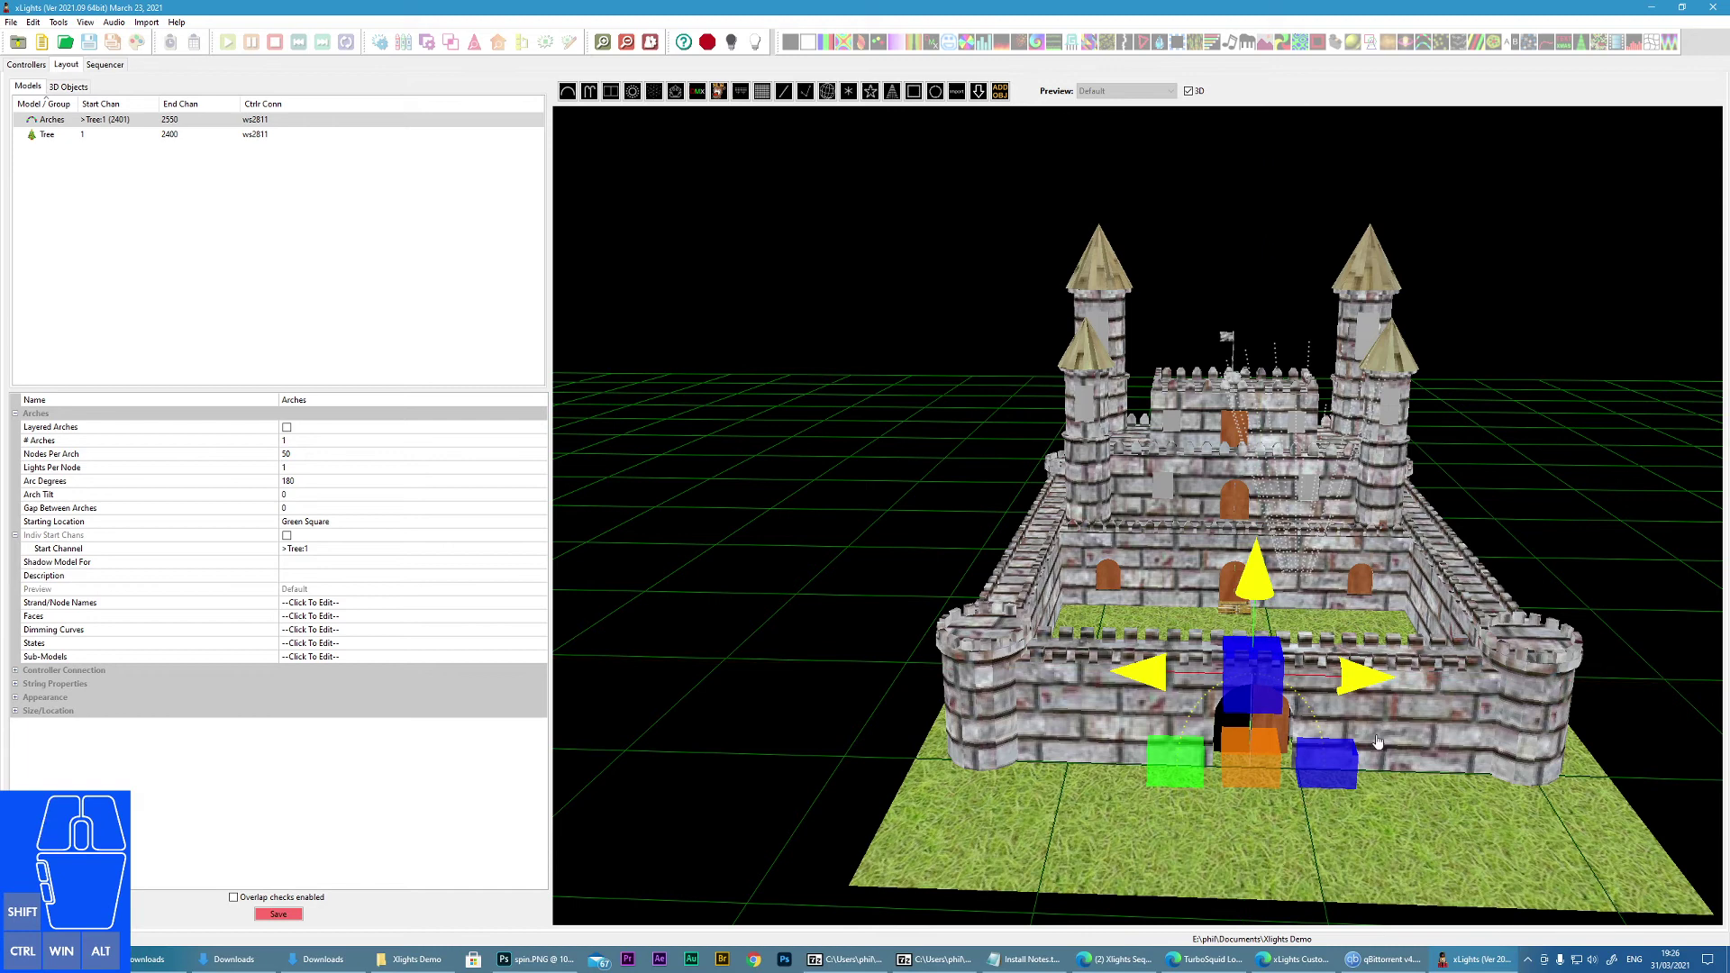
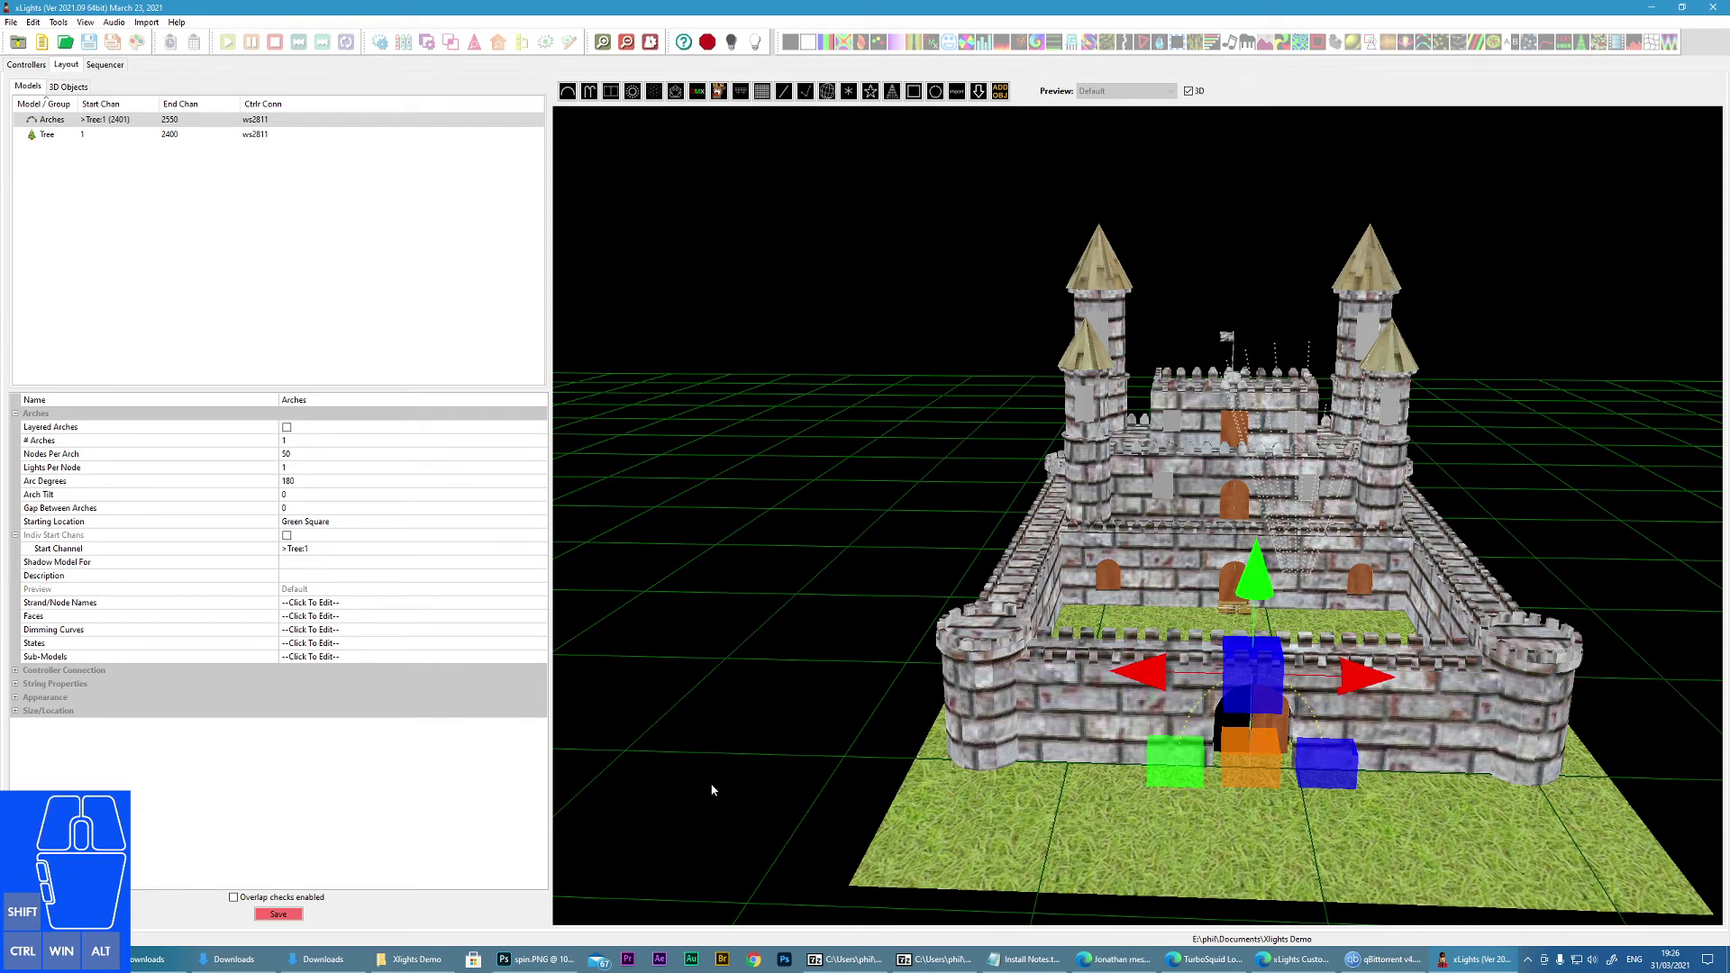
Step: Edit the number of arches, then select the Tree model in the Models list
{"action": "left_click", "coordinate": [297, 449]}
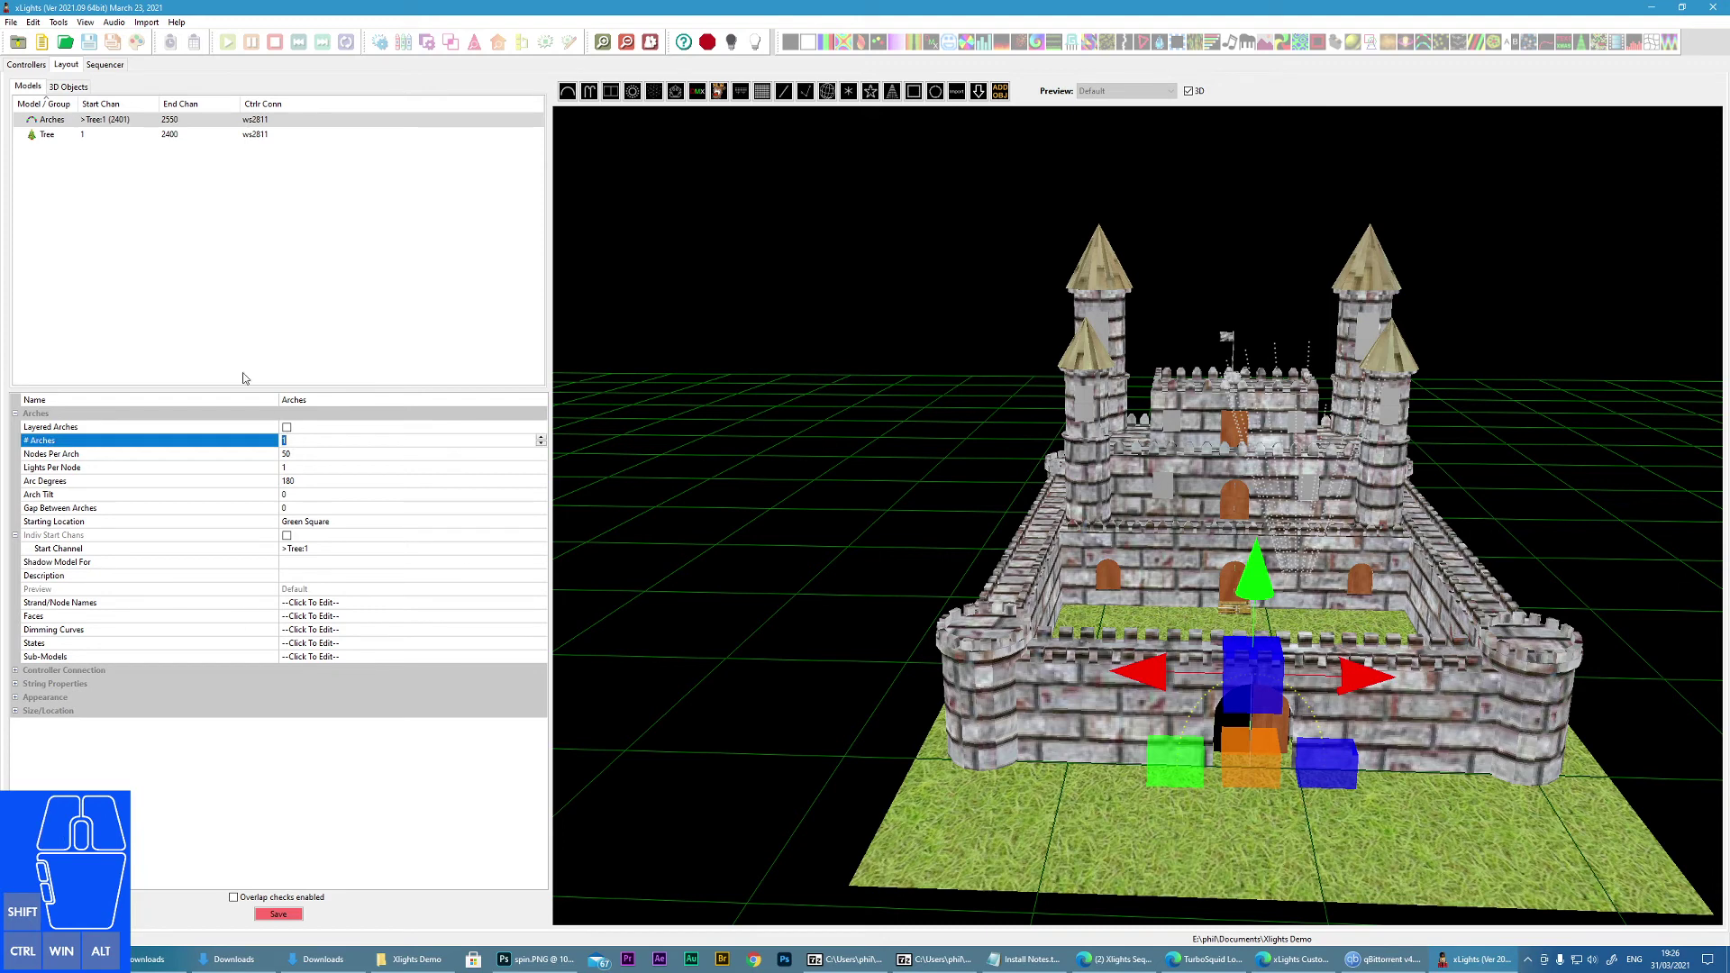
{"action": "left_click", "coordinate": [53, 139]}
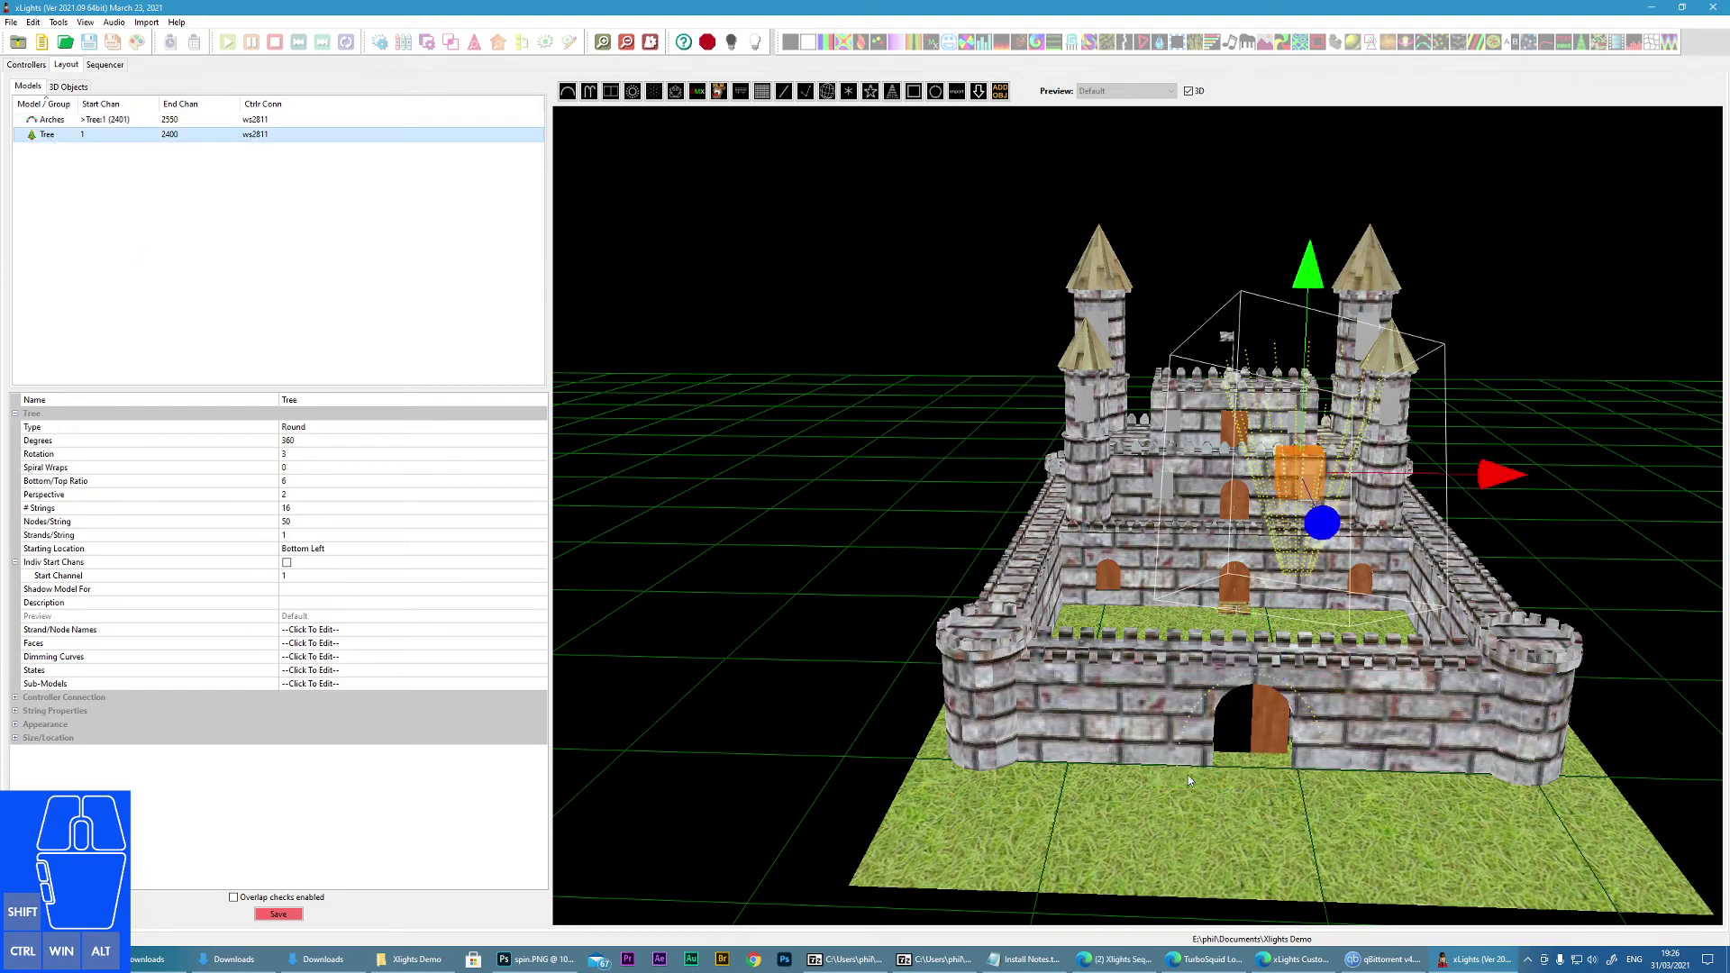